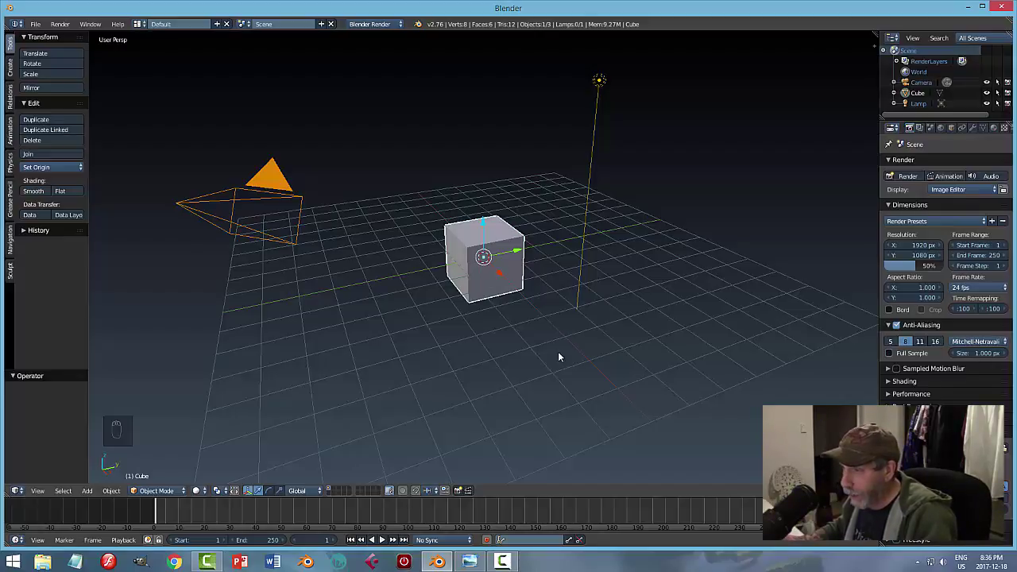
Step: Delete the default cube, camera and lamp, then view the empty scene in top orthographic
{"action": "key", "text": "a"}
{"action": "key", "text": "a"}
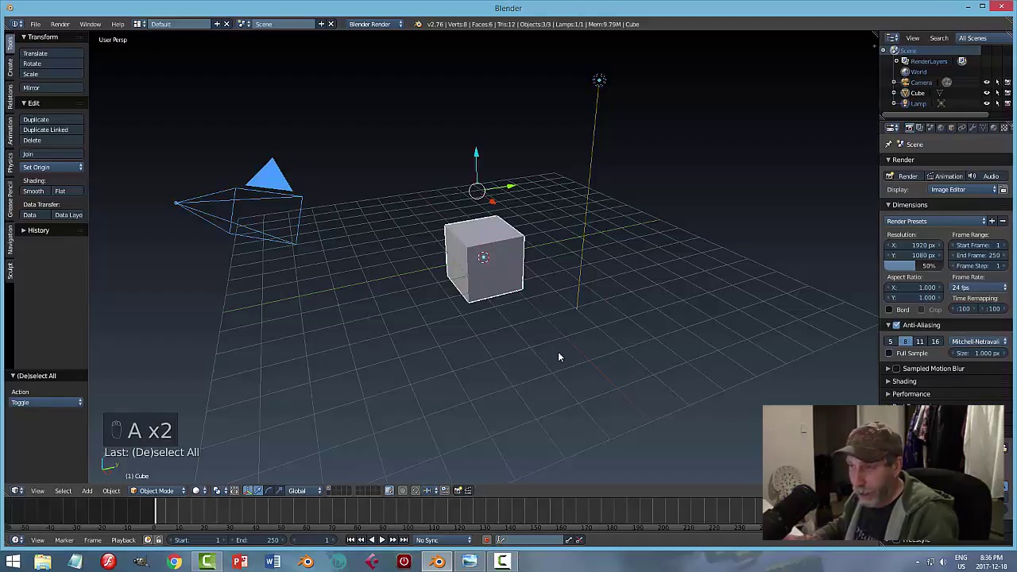
{"action": "key", "text": "x"}
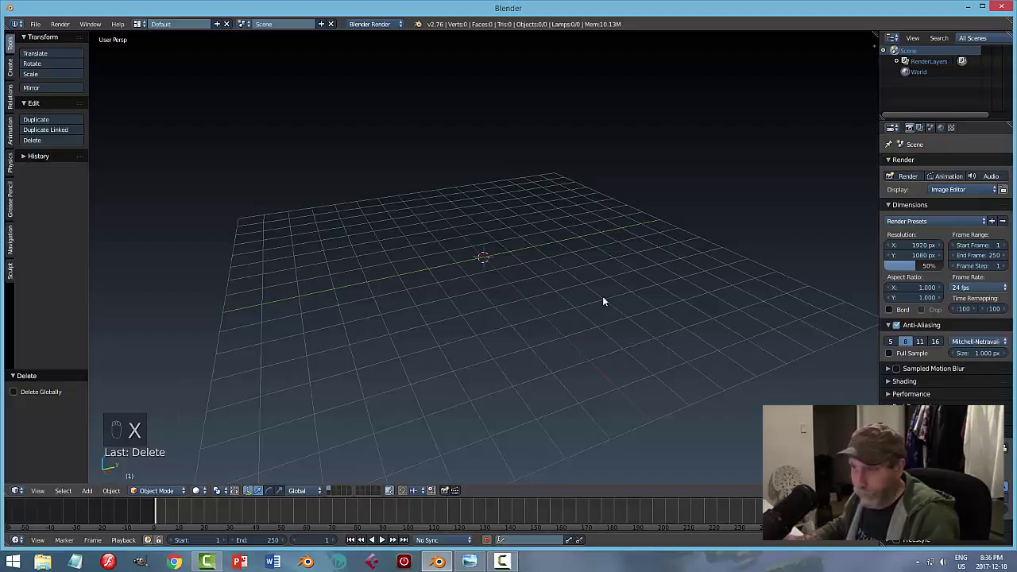
{"action": "key", "text": "KP_7"}
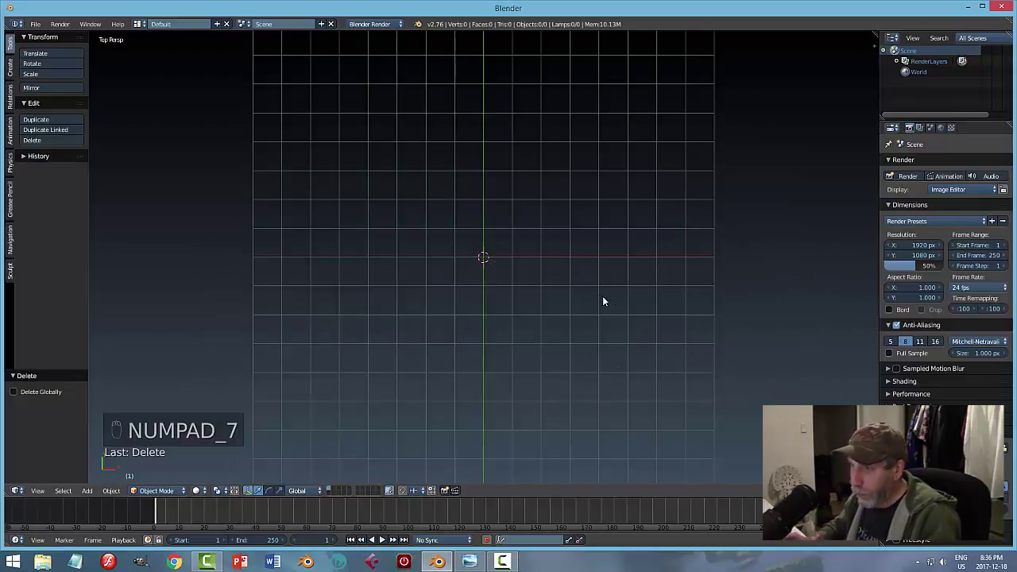
{"action": "key", "text": "KP_5"}
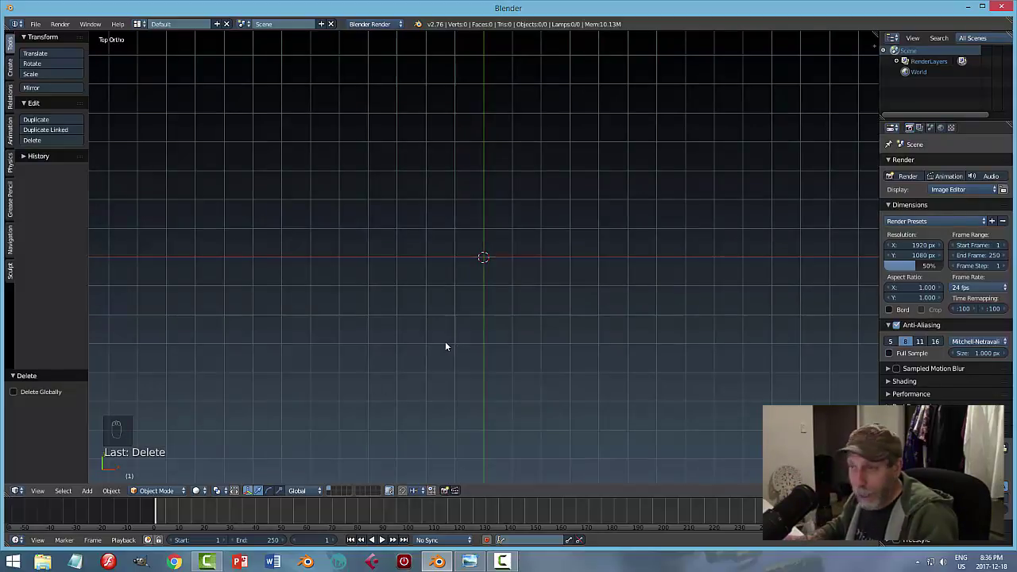
Step: Adjust viewport display settings in the N sidebar to a red matcap, then hide the sidebar
{"action": "key", "text": "n"}
{"action": "left_click_drag", "start_coordinate": [877, 302], "coordinate": [889, 154]}
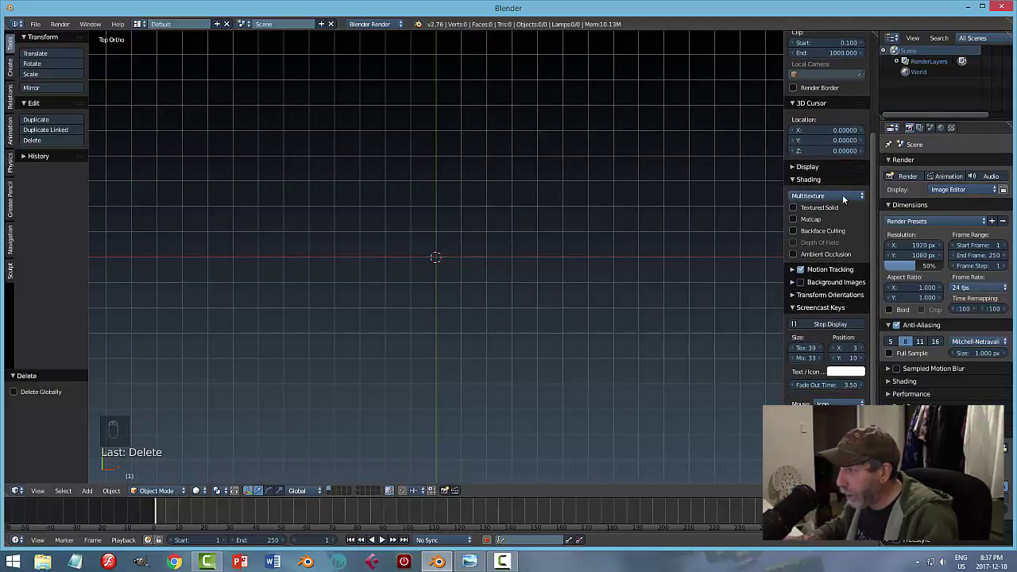
{"action": "left_click_drag", "start_coordinate": [794, 183], "coordinate": [799, 188]}
{"action": "key", "text": "n"}
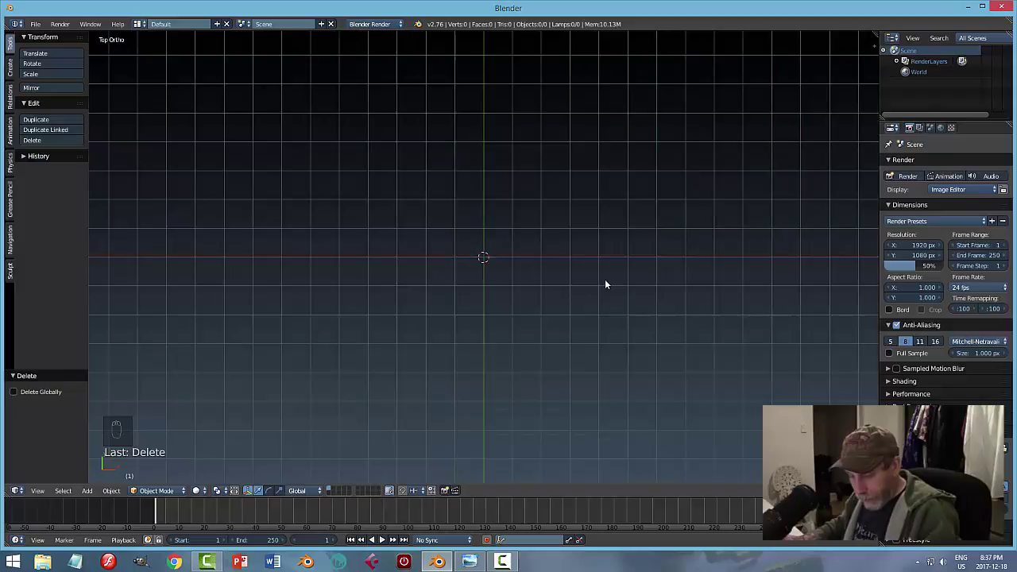
Step: Add a plane mesh at the scene origin and zoom in on it
{"action": "key", "text": "shift+a"}
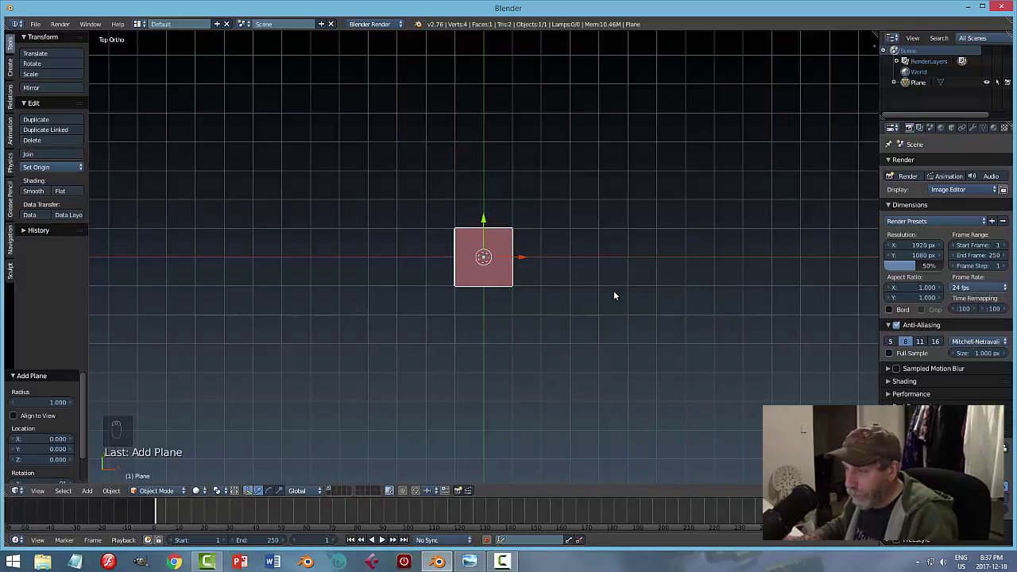
{"action": "middle_click", "coordinate": [616, 295]}
{"action": "middle_click", "coordinate": [614, 296]}
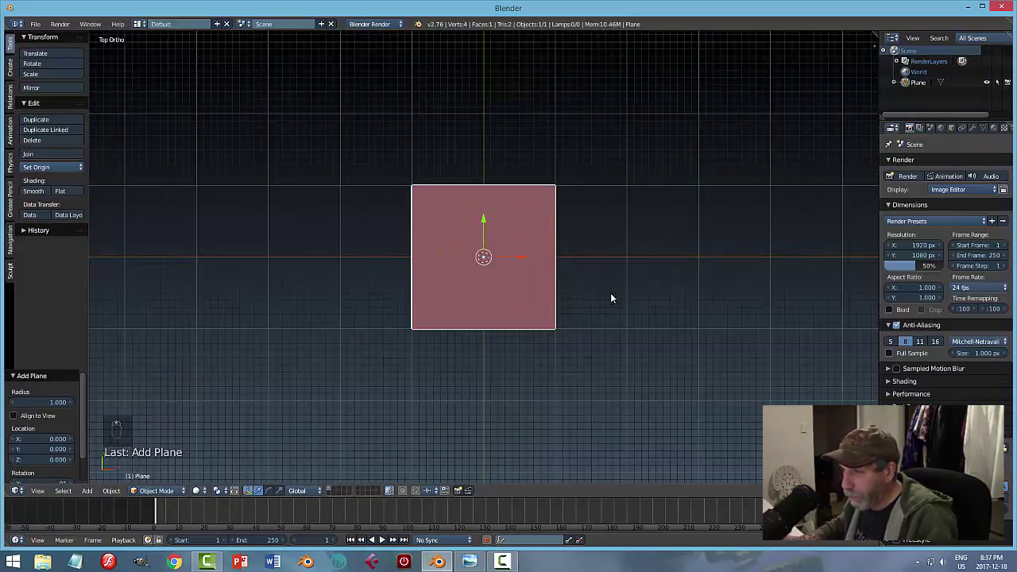
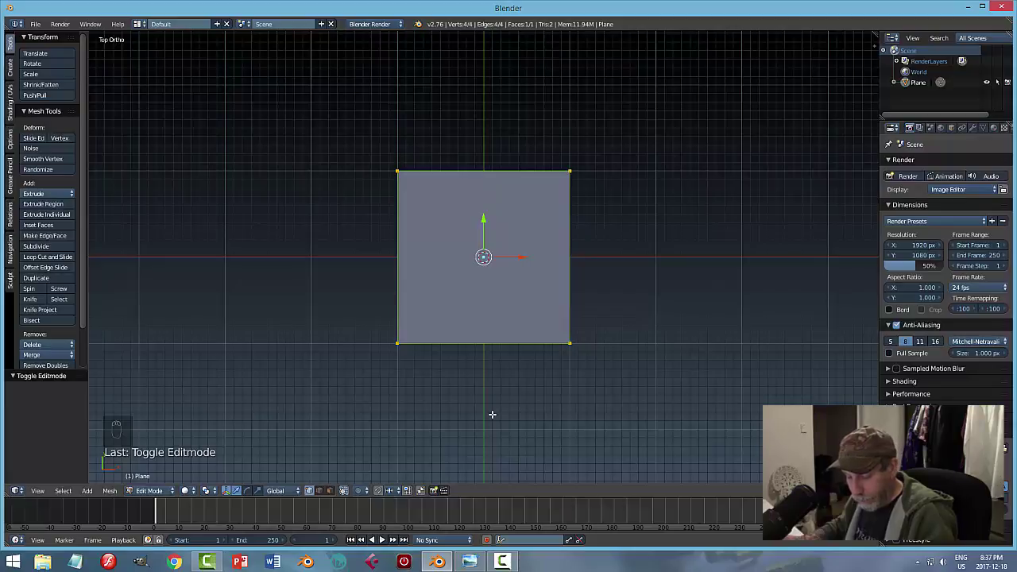
Step: Subdivide the plane into a 4×4 grid, deselect all and switch to face selection
{"action": "key", "text": "Tab"}
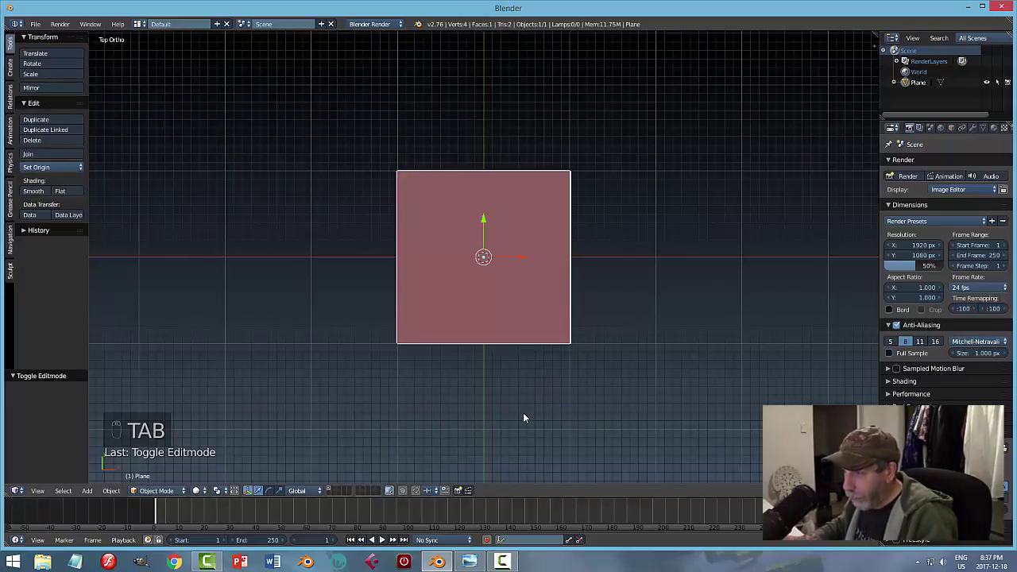
{"action": "key", "text": "Tab"}
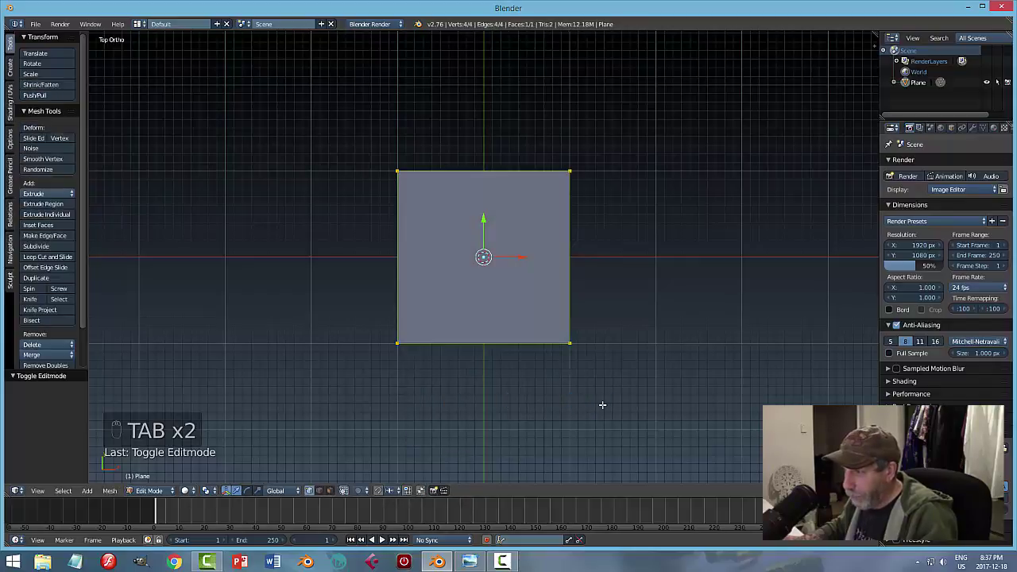
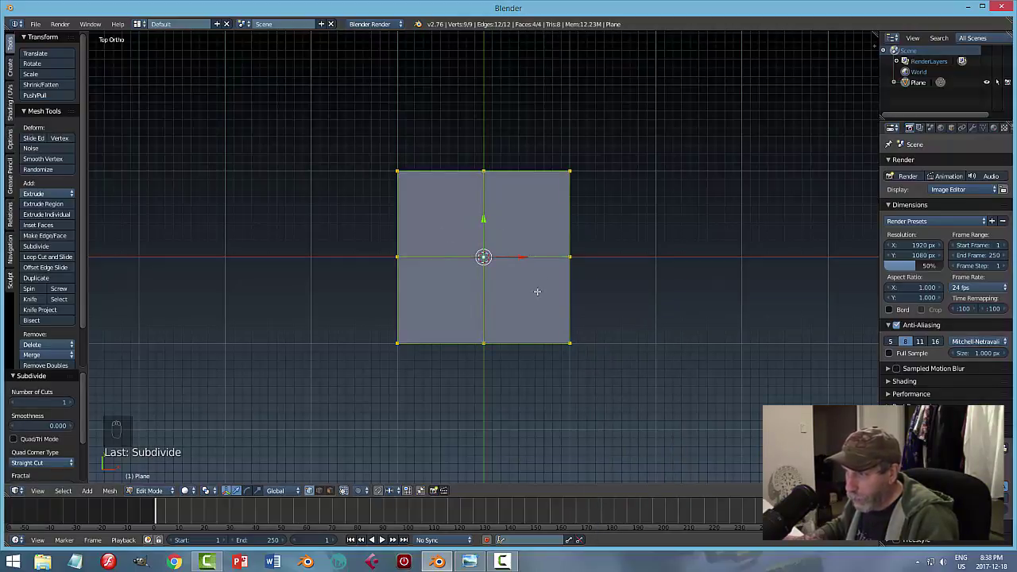
{"action": "key", "text": "w"}
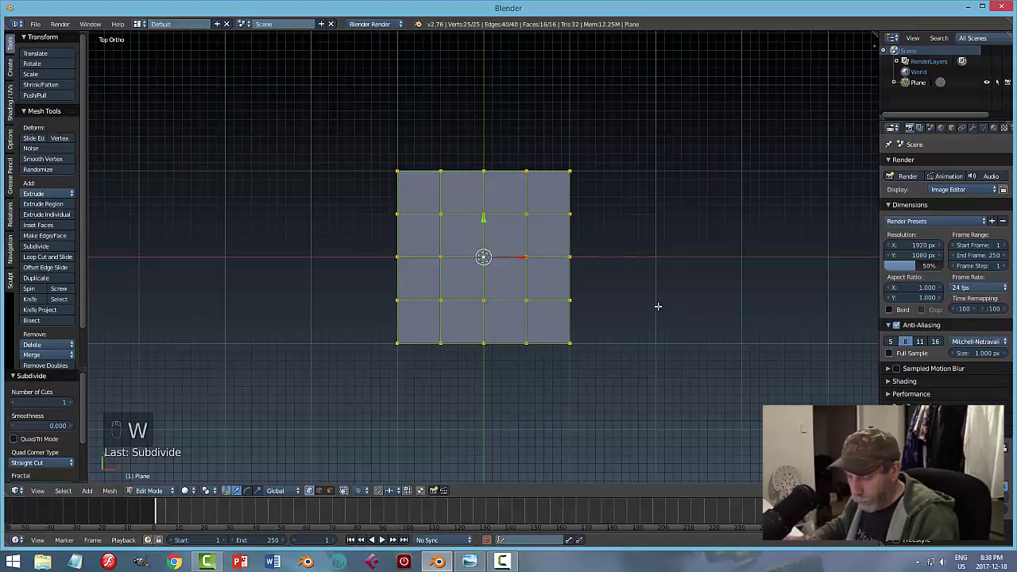
{"action": "key", "text": "a"}
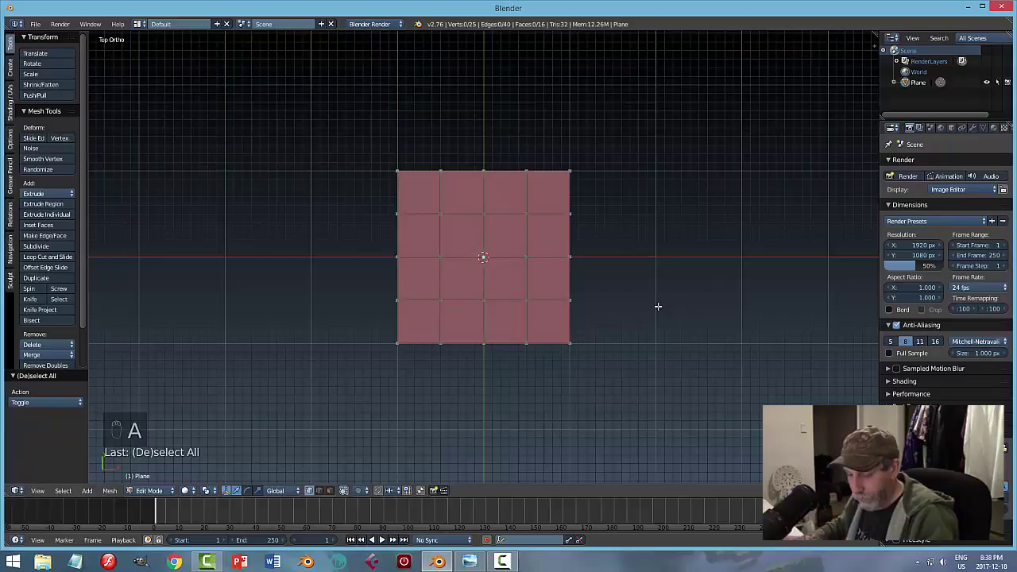
{"action": "key", "text": "ctrl+Tab"}
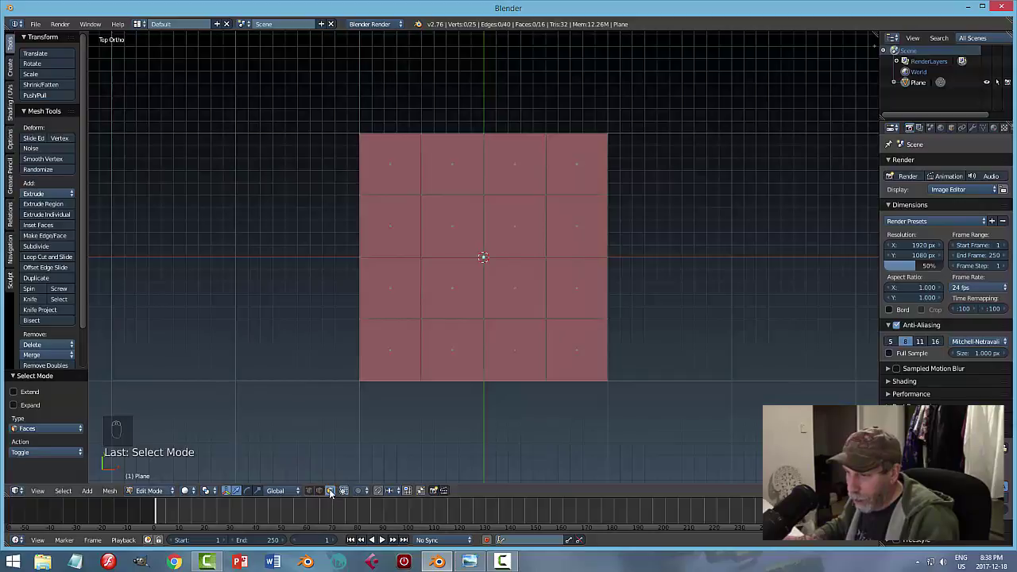
Step: Expand the LoopTools panel and round the four central faces into a circle
{"action": "left_click_drag", "start_coordinate": [314, 494], "coordinate": [40, 366]}
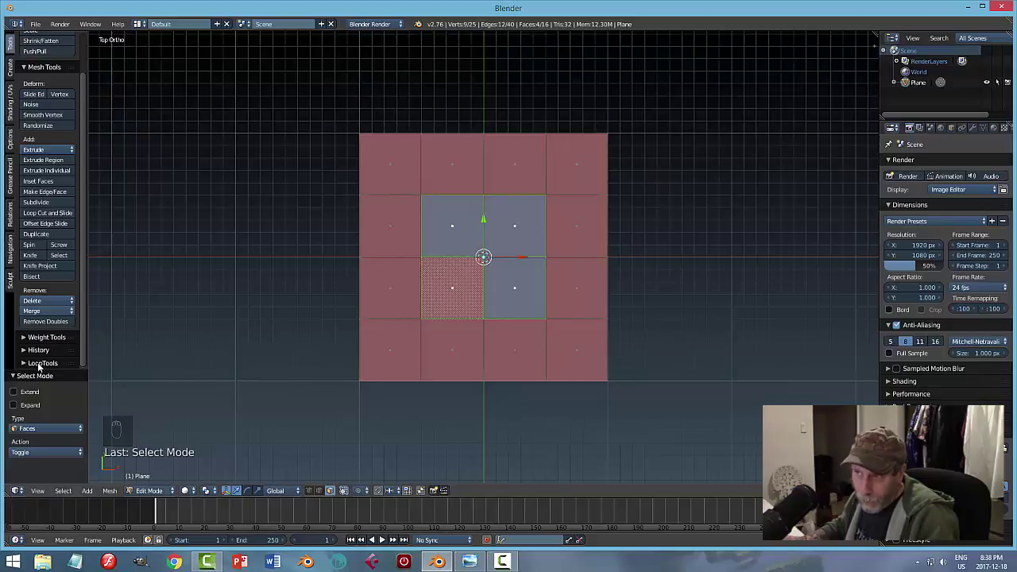
{"action": "left_click_drag", "start_coordinate": [37, 26], "coordinate": [79, 66]}
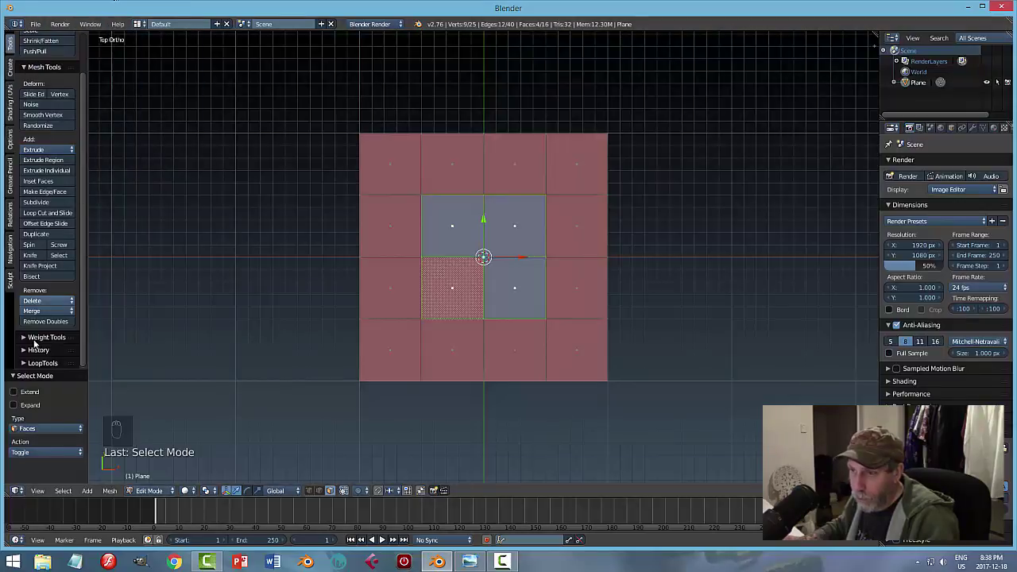
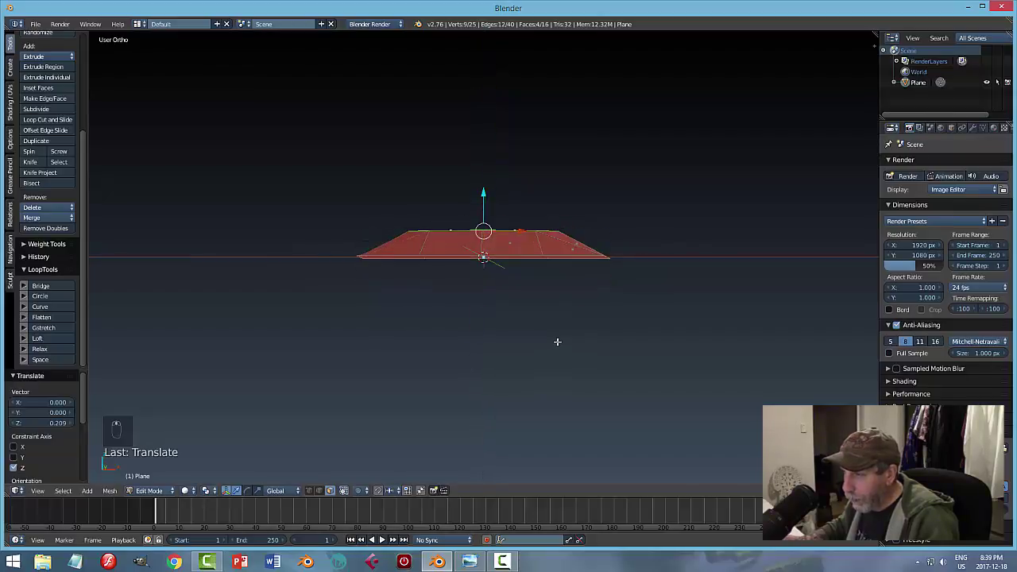
Step: Extrude the circular centre up into a short neck and inset its top to form a rim
{"action": "key", "text": "e"}
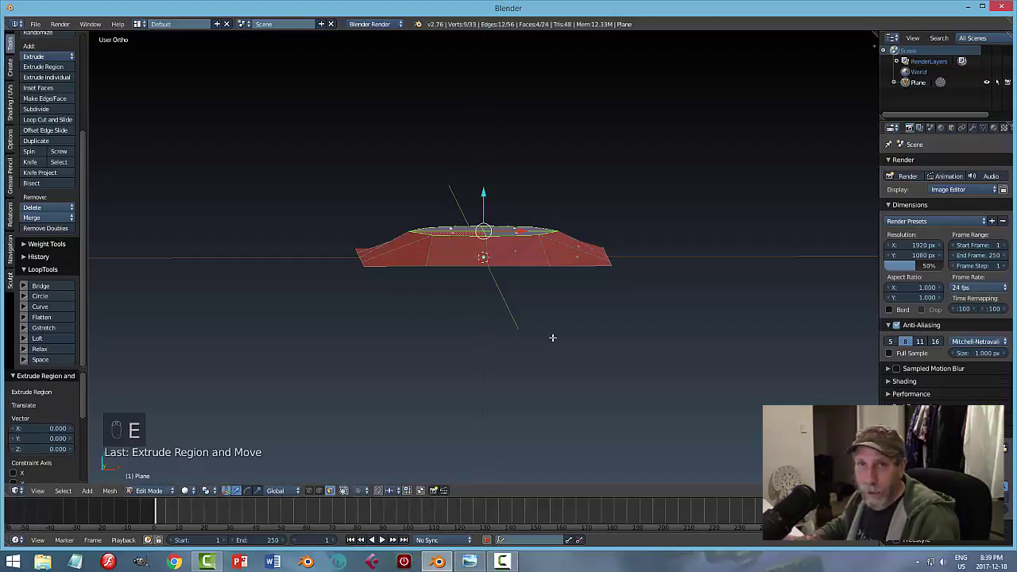
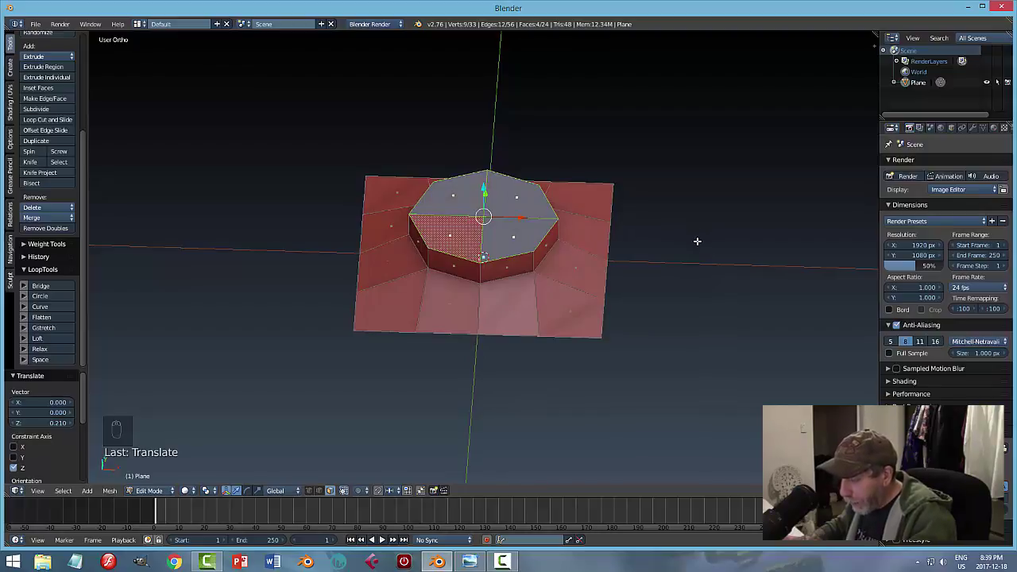
{"action": "key", "text": "i"}
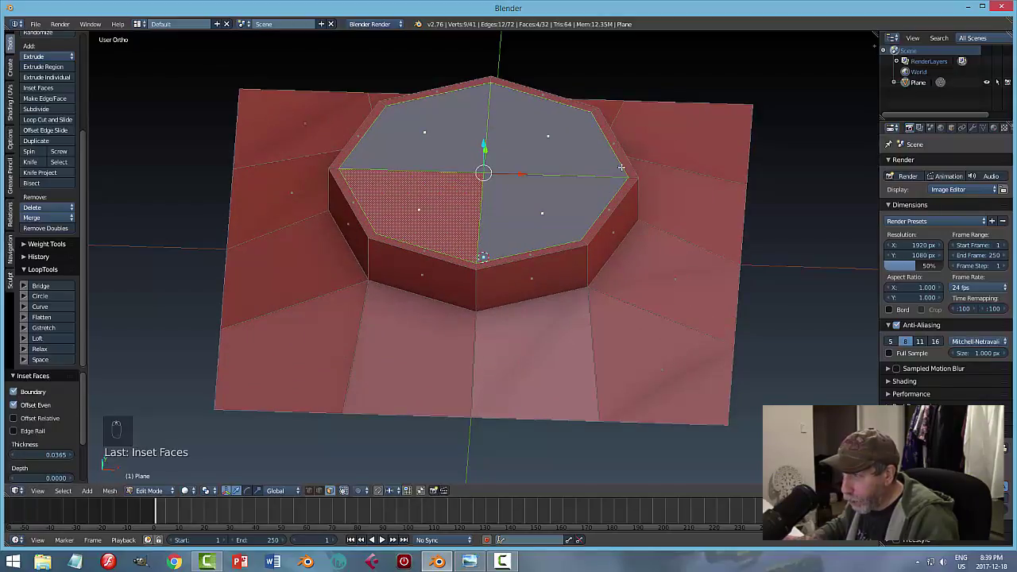
Step: Delete the neck's top faces to open it, then switch to edge selection
{"action": "key", "text": "x"}
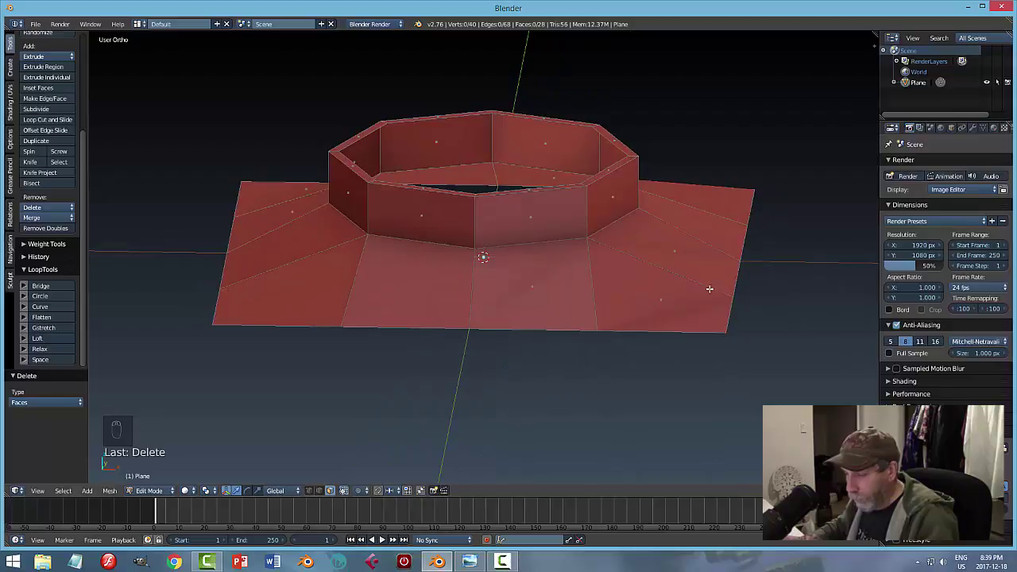
{"action": "key", "text": "ctrl+Tab"}
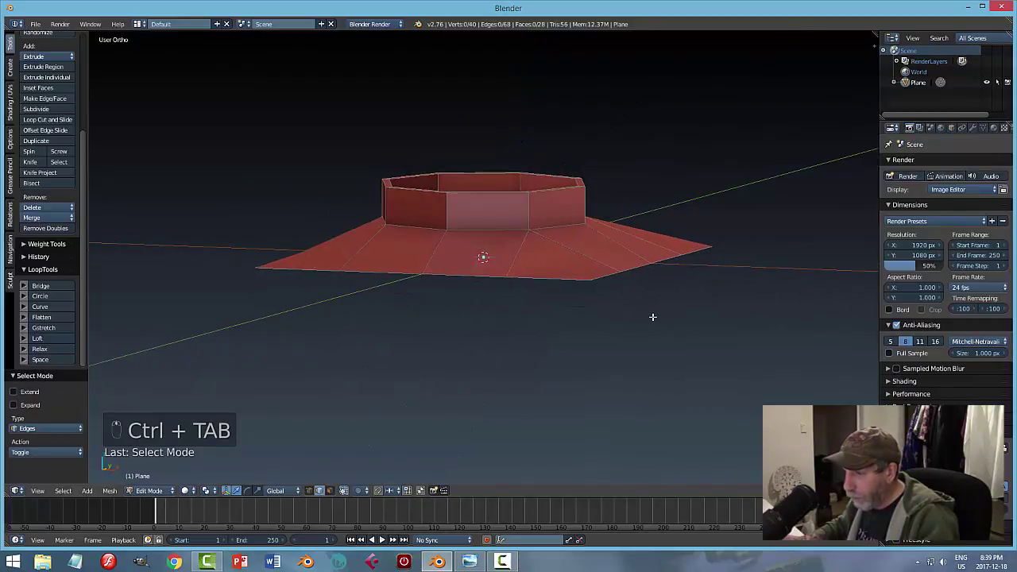
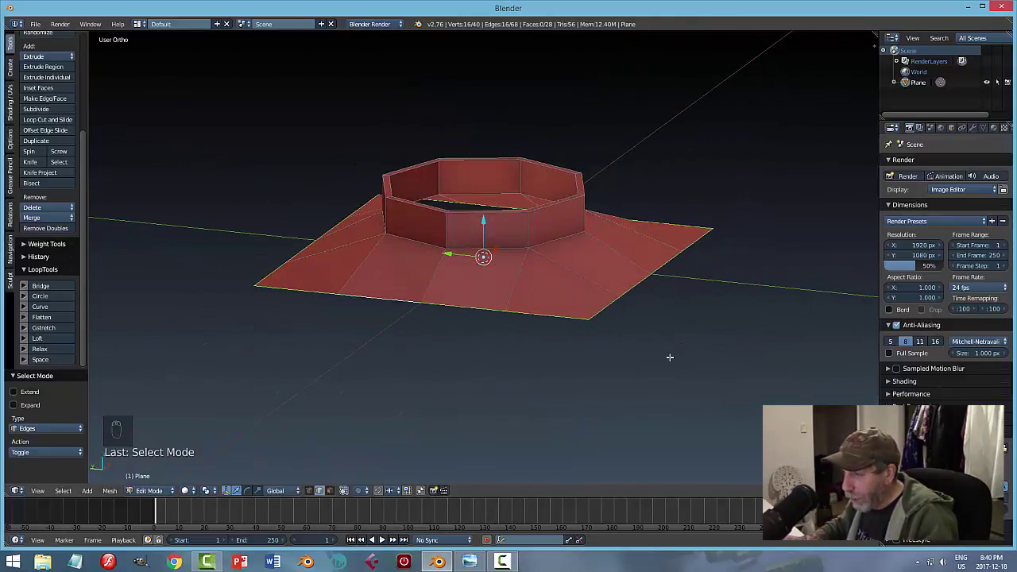
Step: Extrude the outer border down -1.3 into the jar's sides and smooth it with a level-2 Subdivision Surface
{"action": "key", "text": "e"}
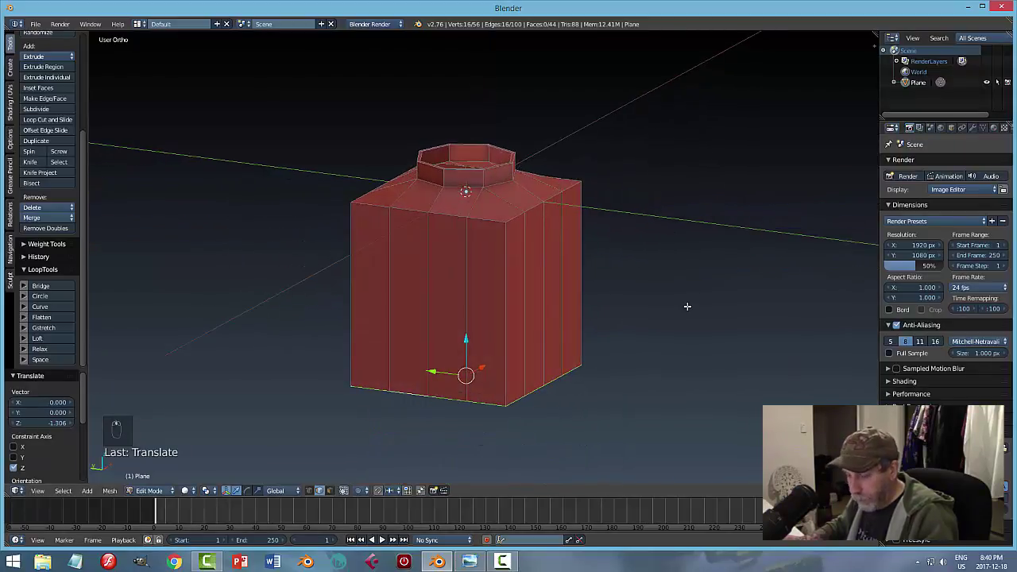
{"action": "key", "text": "a"}
{"action": "key", "text": "Tab"}
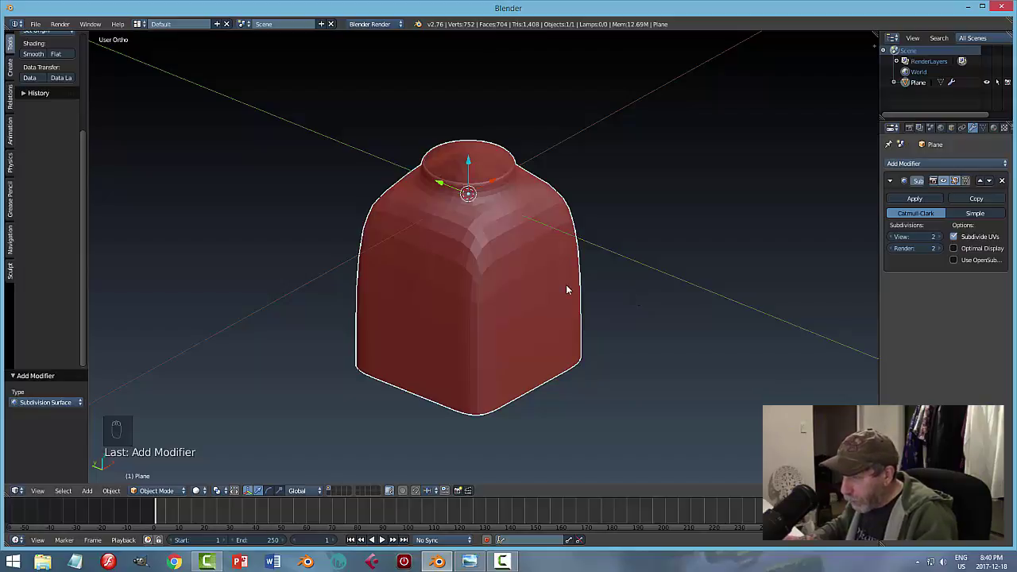
Step: Add a horizontal loop cut around the body near the top to sharpen the shoulder
{"action": "key", "text": "Tab"}
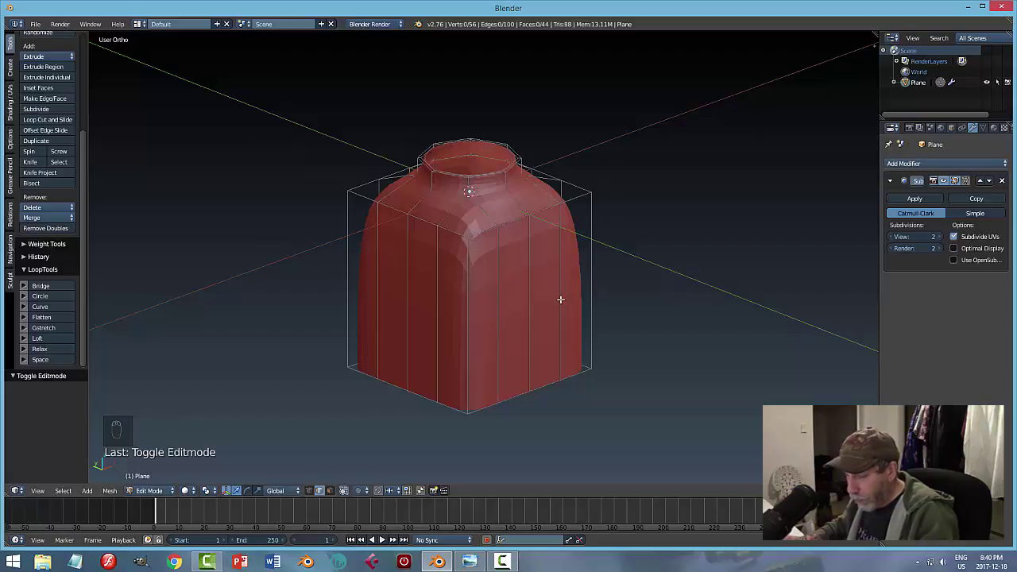
{"action": "key", "text": "ctrl+r"}
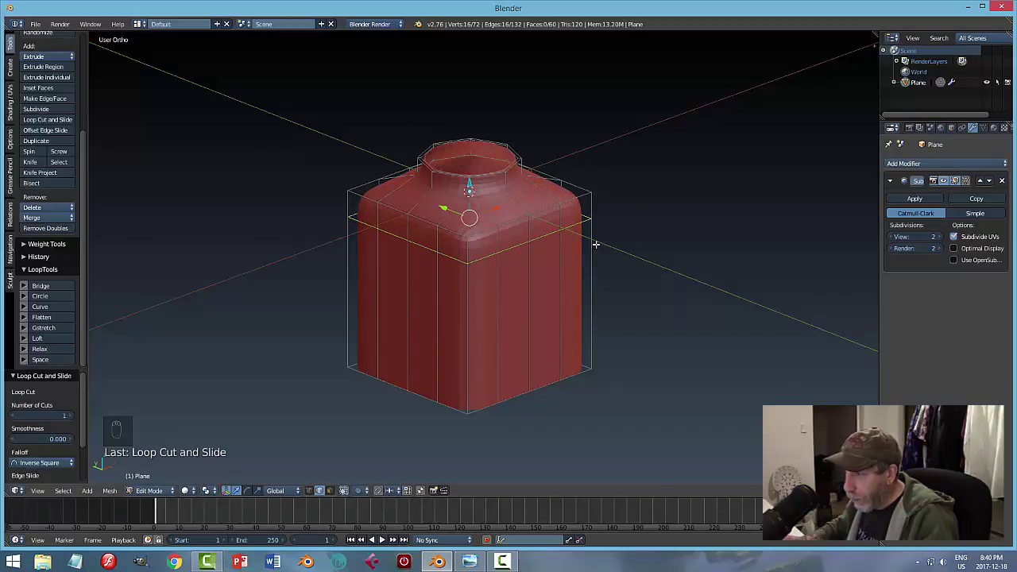
Step: Add loop cuts at the neck's base and near its rim, then leave Edit Mode to view the smoothed jar
{"action": "key", "text": "a"}
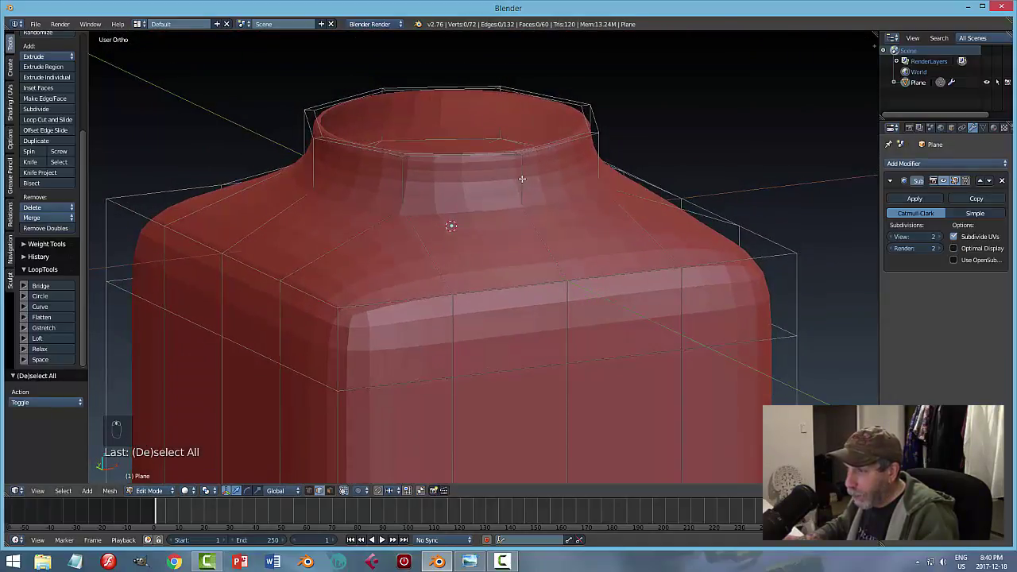
{"action": "key", "text": "ctrl+r"}
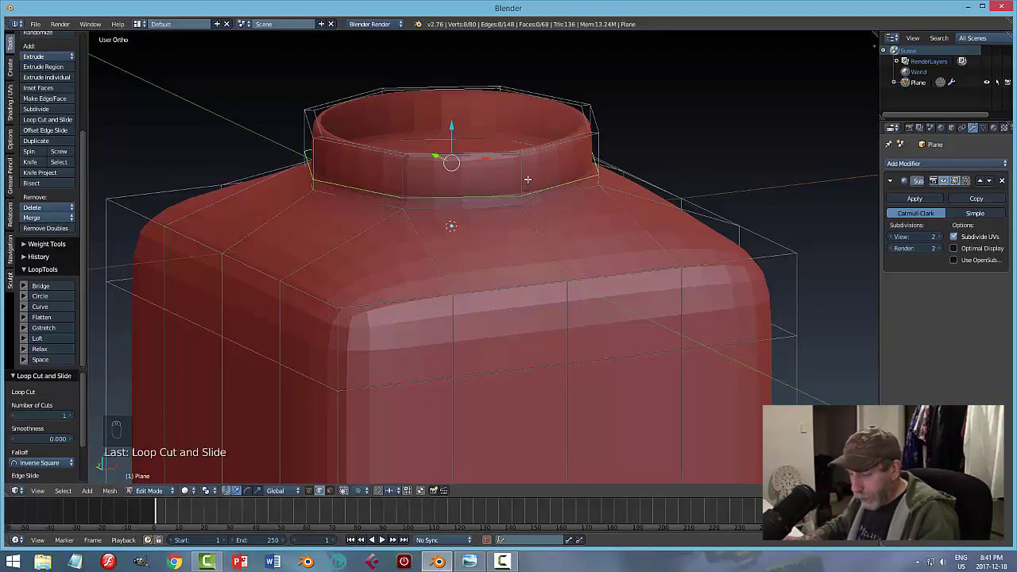
{"action": "key", "text": "a"}
{"action": "key", "text": "ctrl+r"}
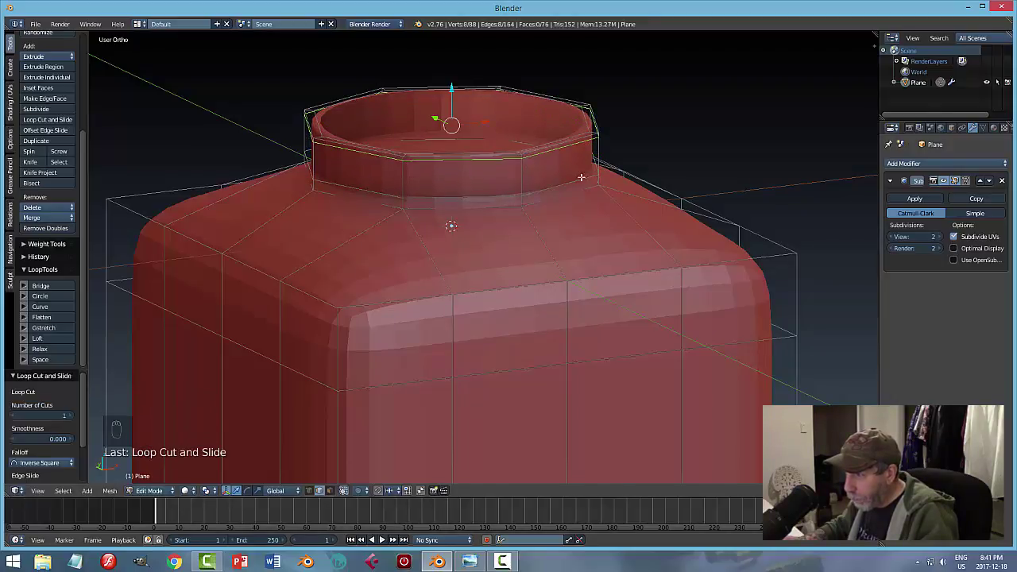
{"action": "key", "text": "a"}
{"action": "key", "text": "Tab"}
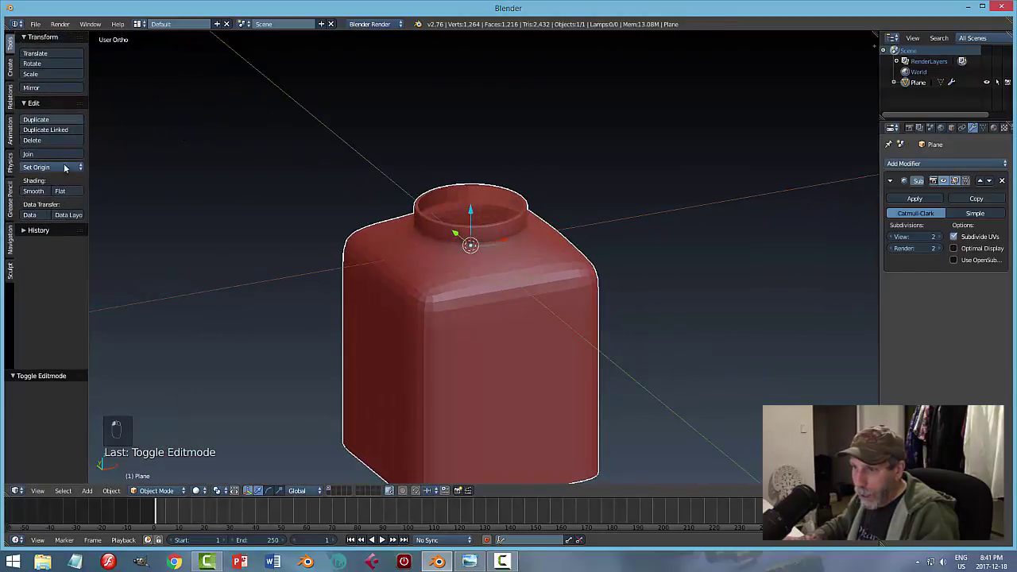
Step: Set the jar to smooth shading and return to Edit Mode on its mesh
{"action": "left_click", "coordinate": [626, 212]}
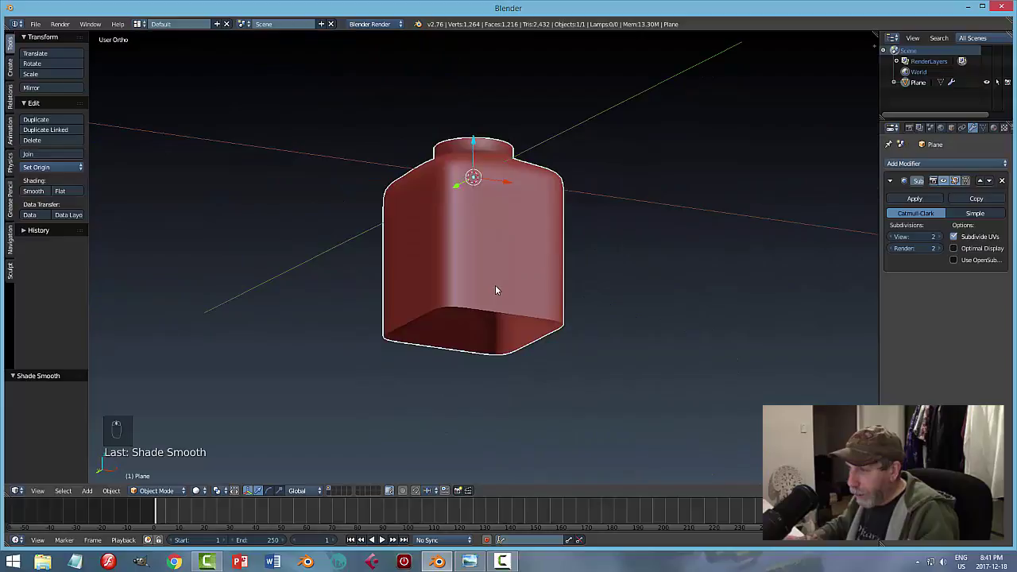
{"action": "key", "text": "Tab"}
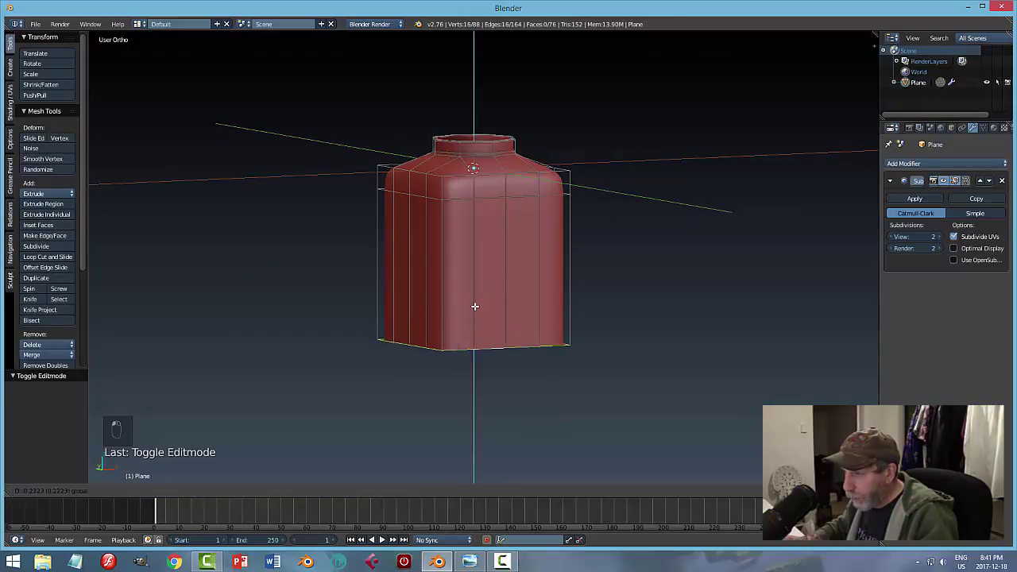
Step: Fill the jar's open bottom, add a loop near it and inset the bottom face
{"action": "key", "text": "f"}
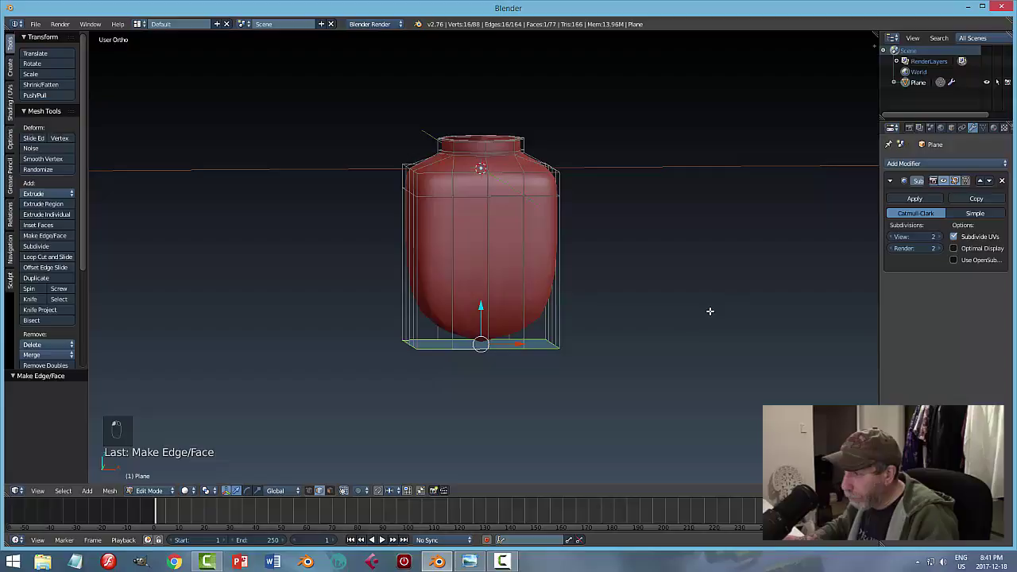
{"action": "key", "text": "a"}
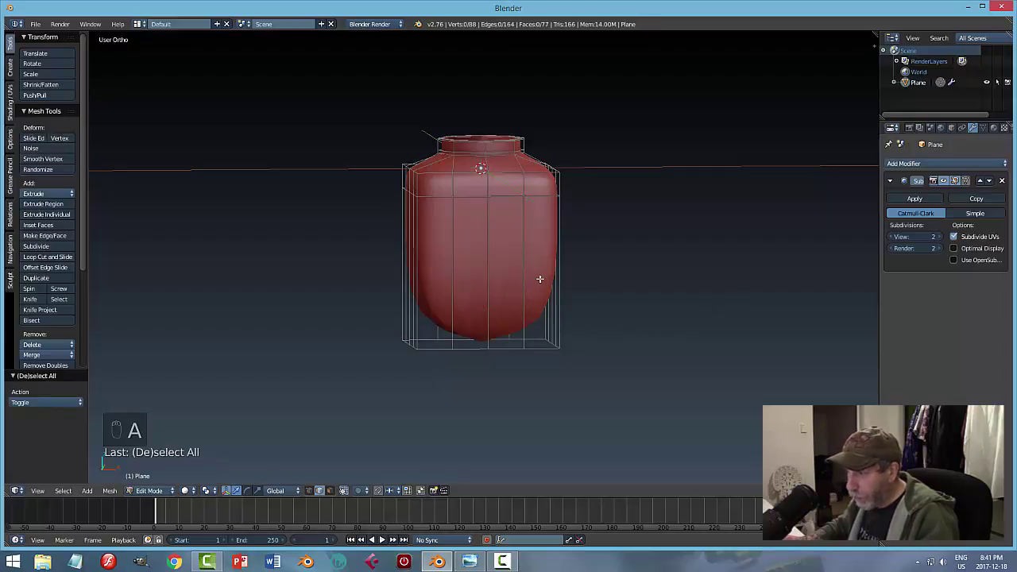
{"action": "key", "text": "ctrl+r"}
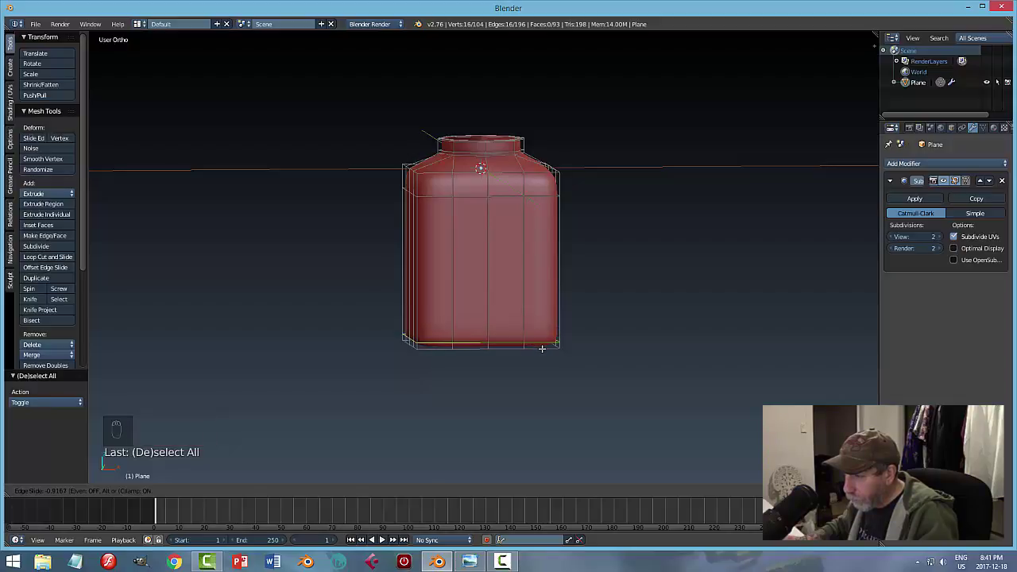
{"action": "key", "text": "a"}
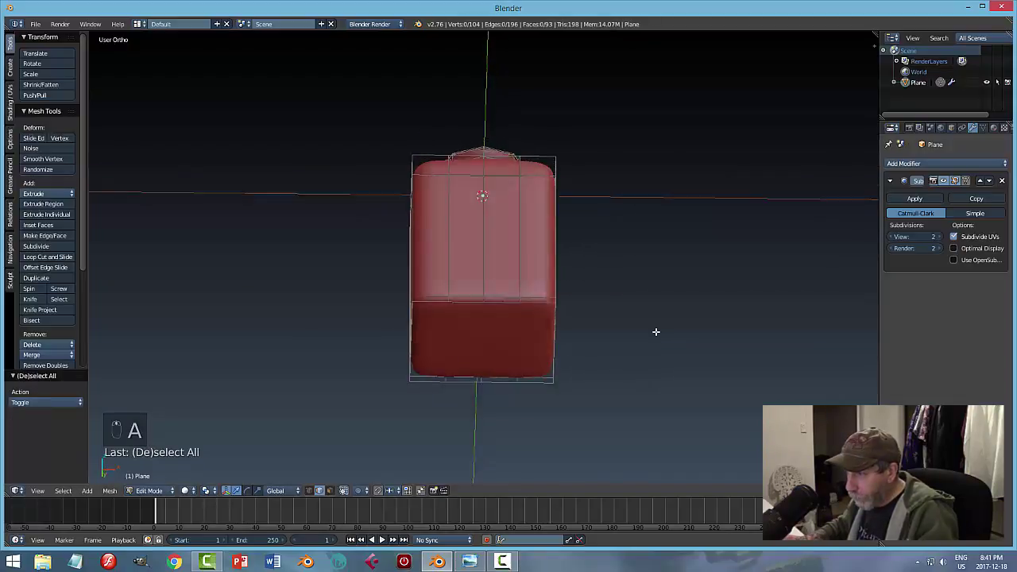
{"action": "key", "text": "ctrl+Tab"}
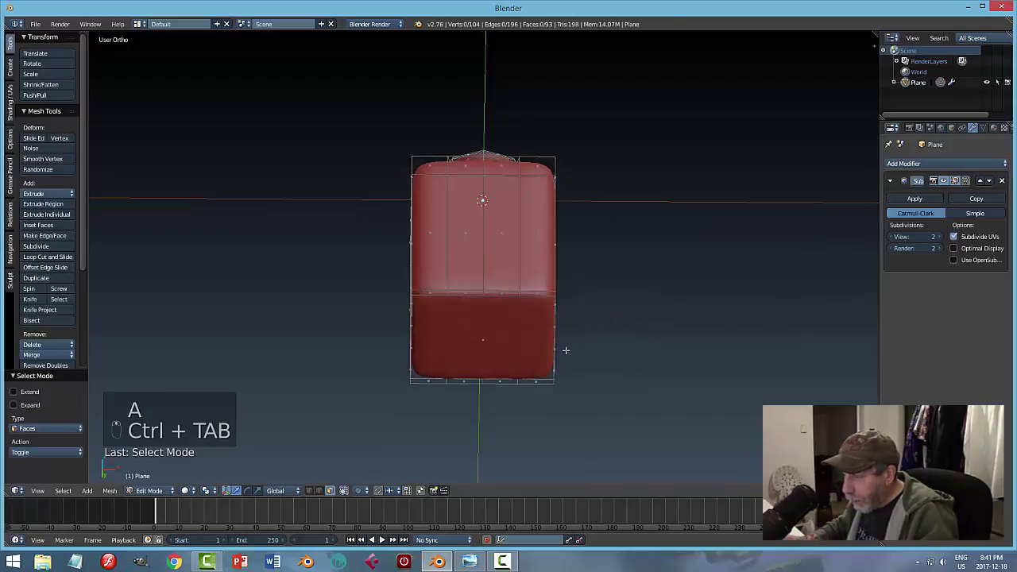
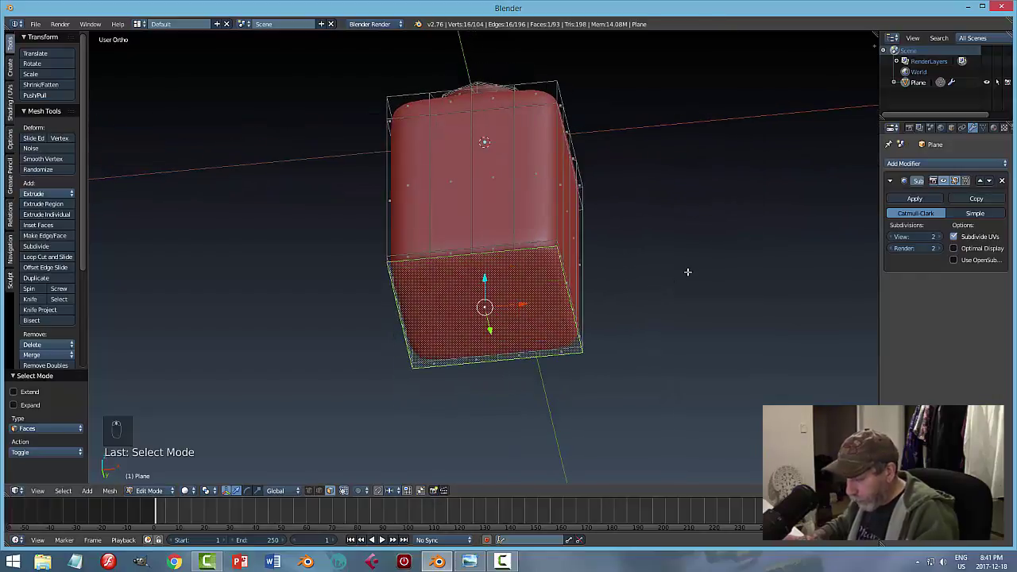
{"action": "key", "text": "i"}
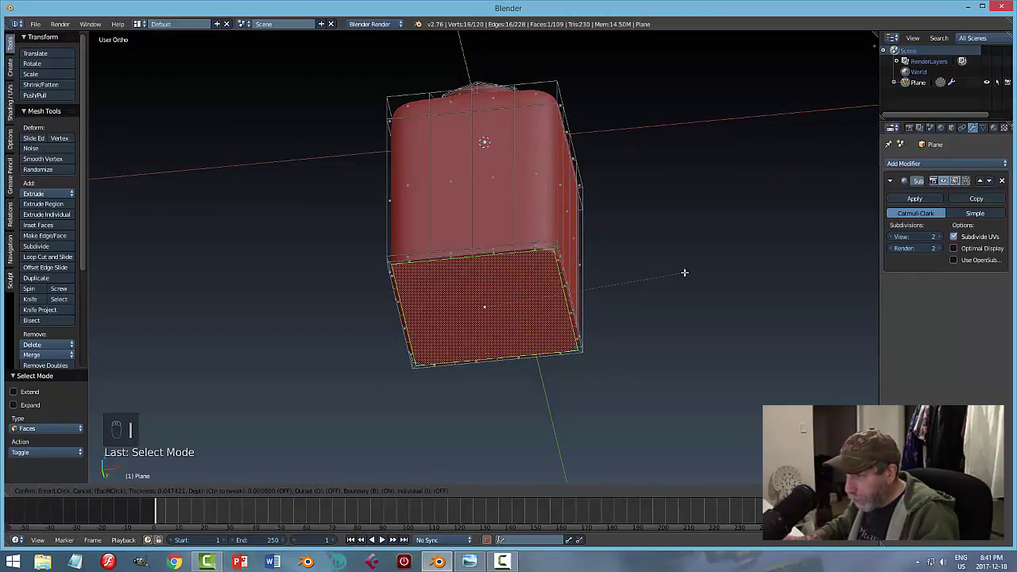
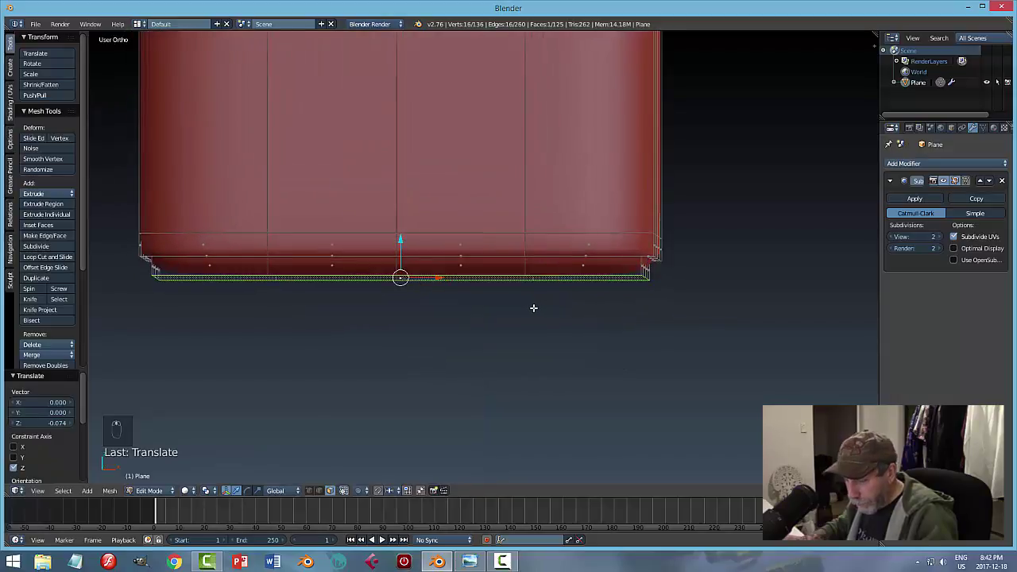
Step: Tighten the base with two edge loops slid close to the bottom edge, then leave Edit Mode
{"action": "key", "text": "a"}
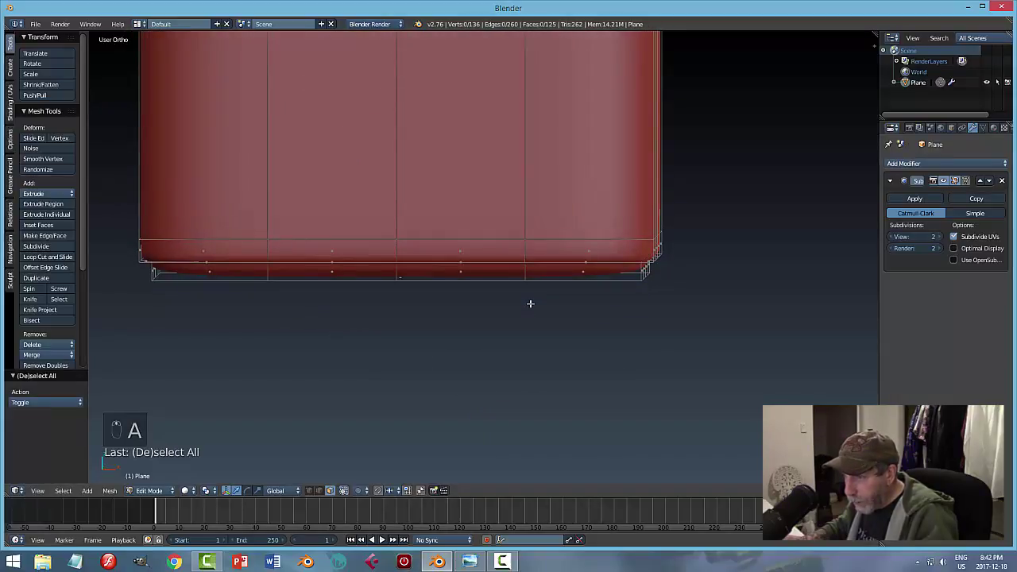
{"action": "key", "text": "ctrl+r"}
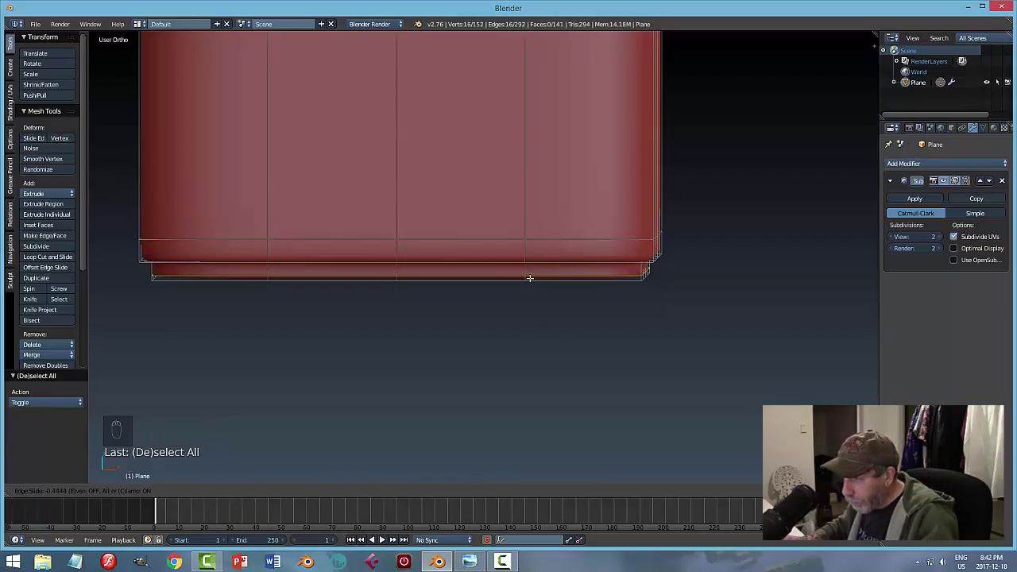
{"action": "key", "text": "a"}
{"action": "key", "text": "ctrl+r"}
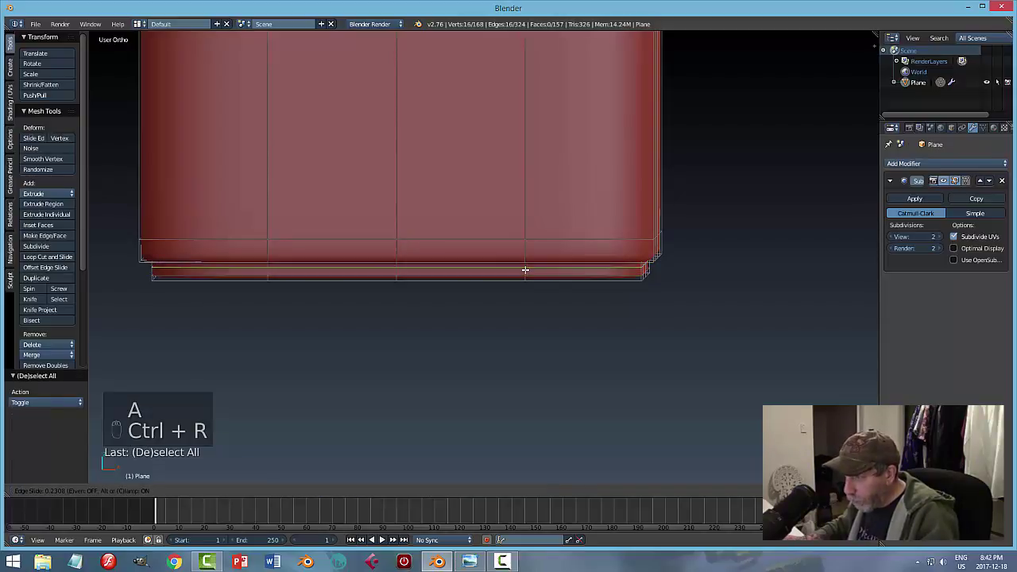
{"action": "key", "text": "a"}
{"action": "key", "text": "Tab"}
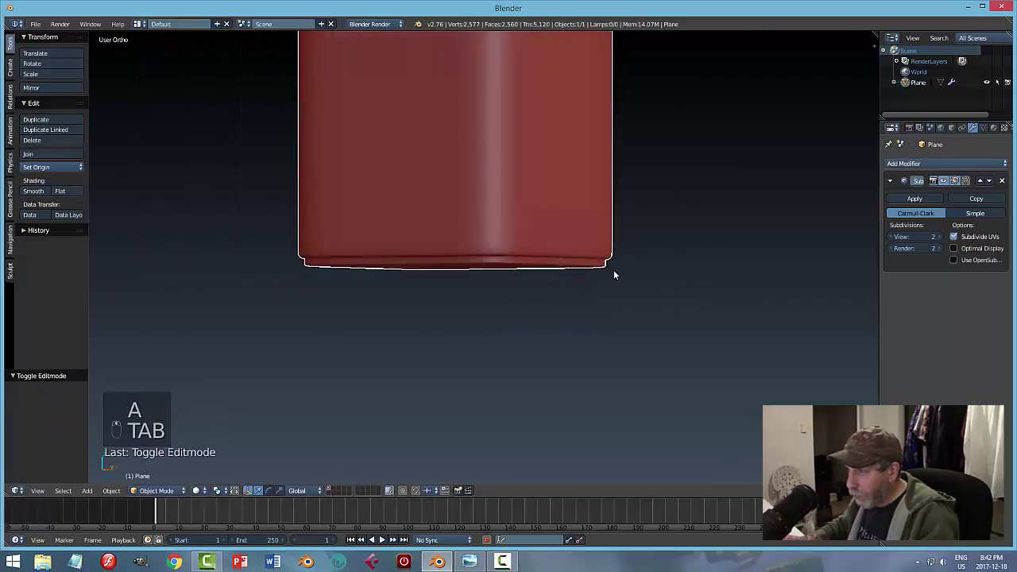
Step: Add a Solidify modifier for wall thickness and re-enter Edit Mode facing the neck
{"action": "key", "text": "a"}
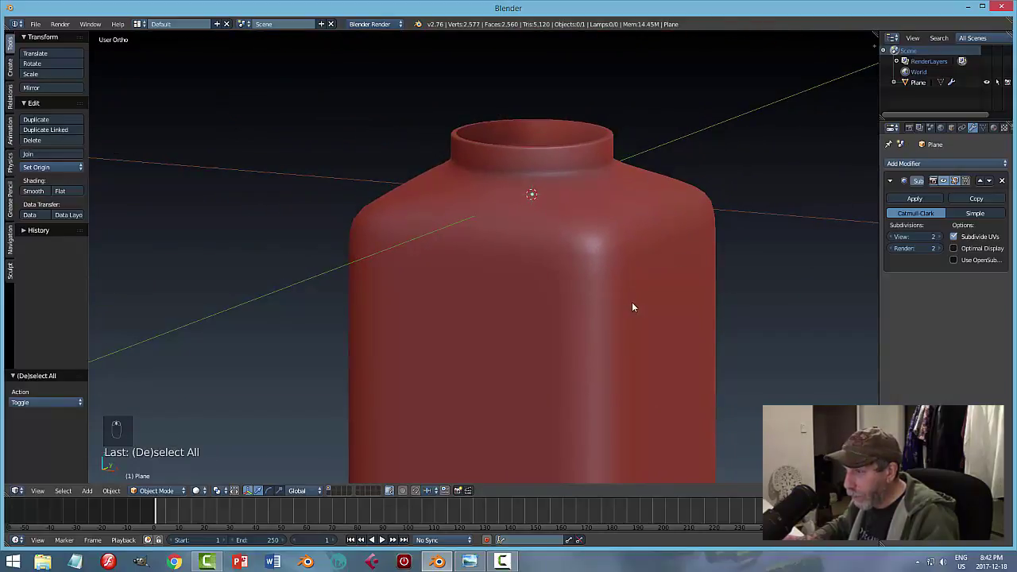
{"action": "left_click_drag", "start_coordinate": [485, 297], "coordinate": [917, 168]}
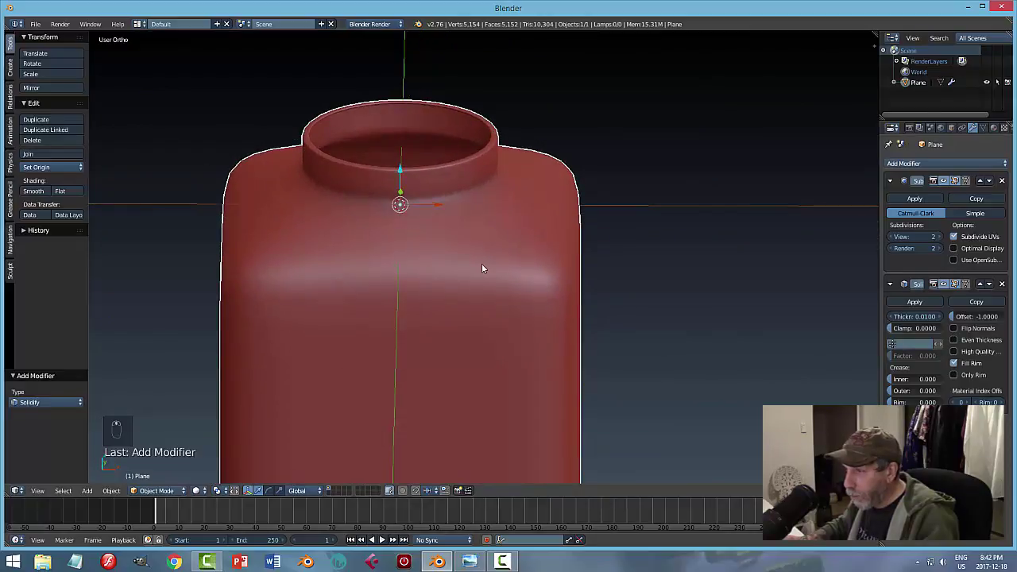
{"action": "key", "text": "Tab"}
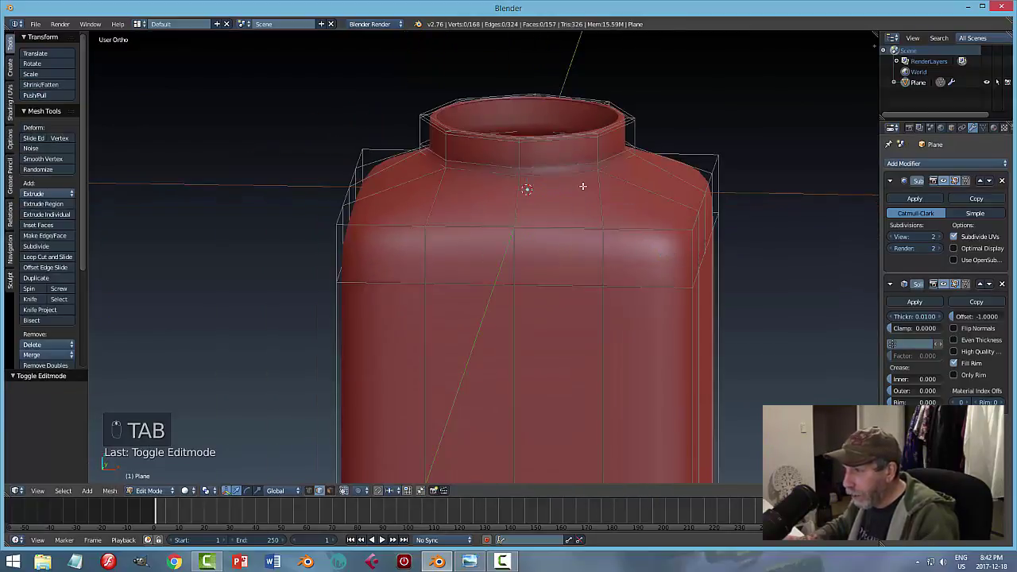
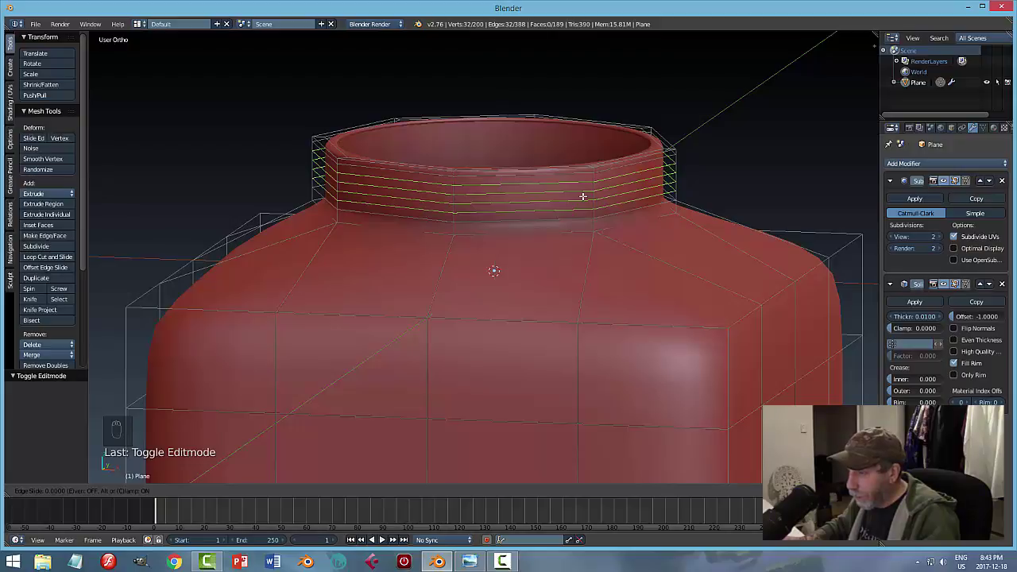
Step: Cut loops on the neck, extrude alternating face bands and scale them outward into thread ribs
{"action": "key", "text": "a"}
{"action": "key", "text": "ctrl+Tab"}
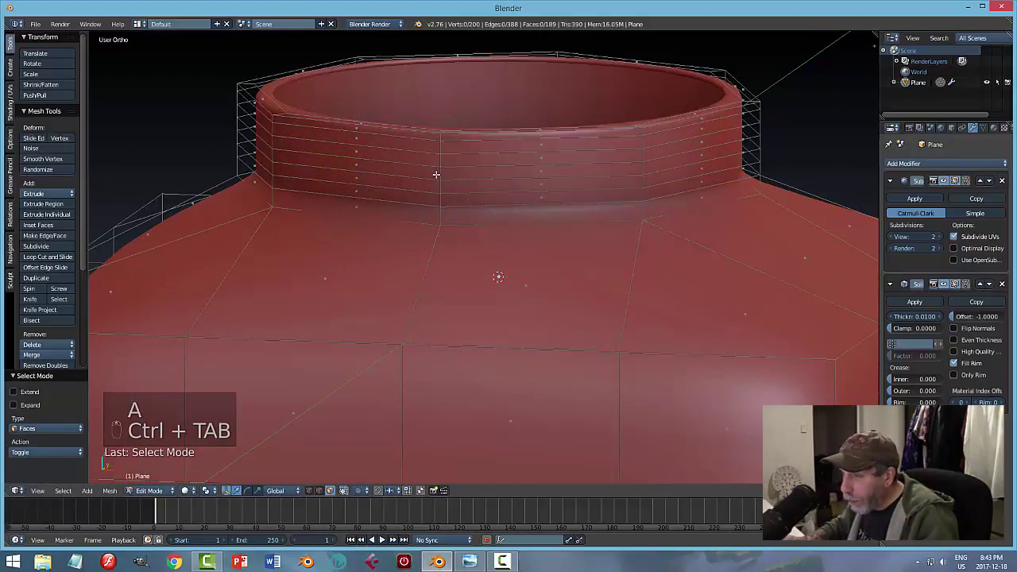
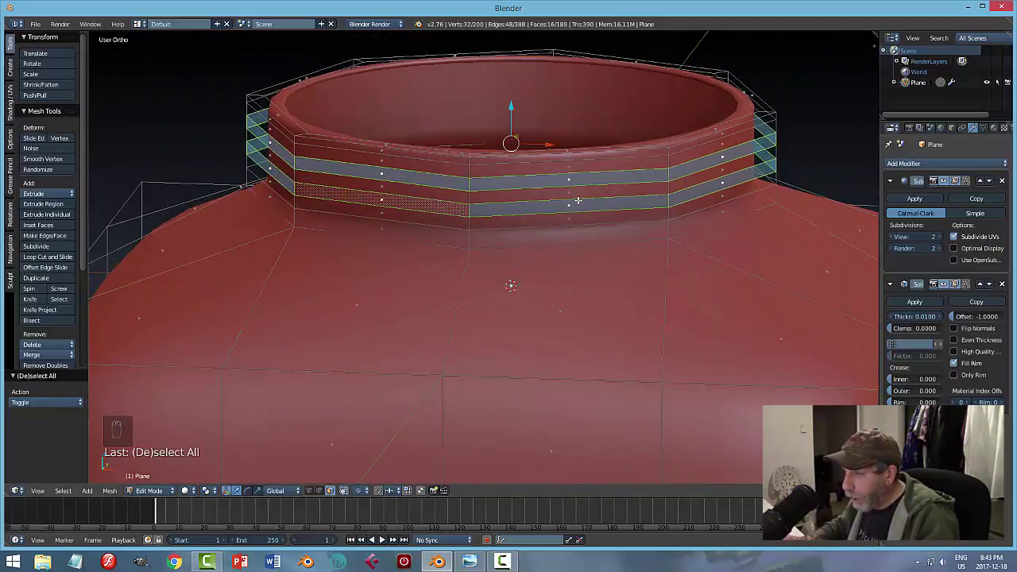
{"action": "key", "text": "e"}
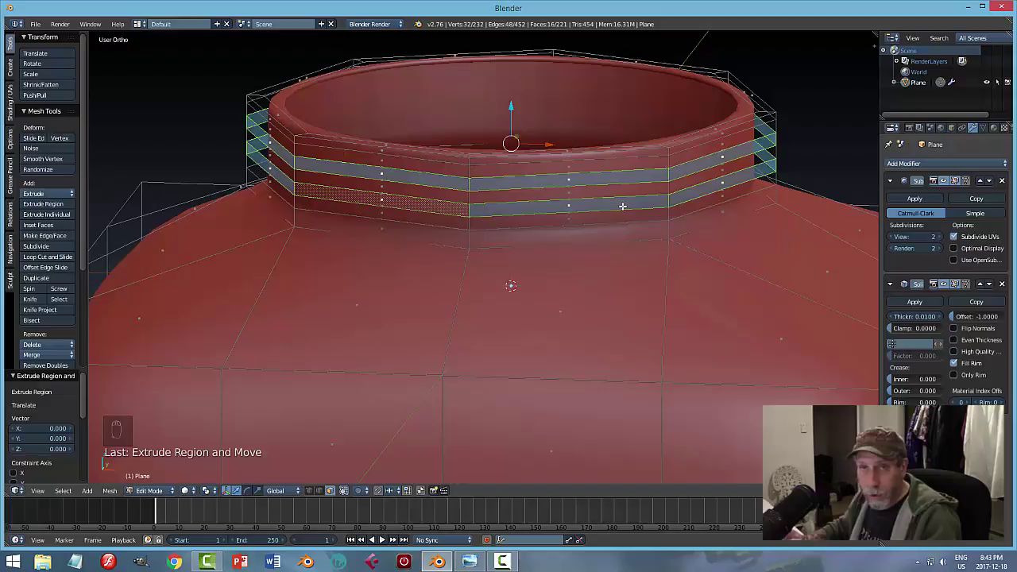
{"action": "key", "text": "s"}
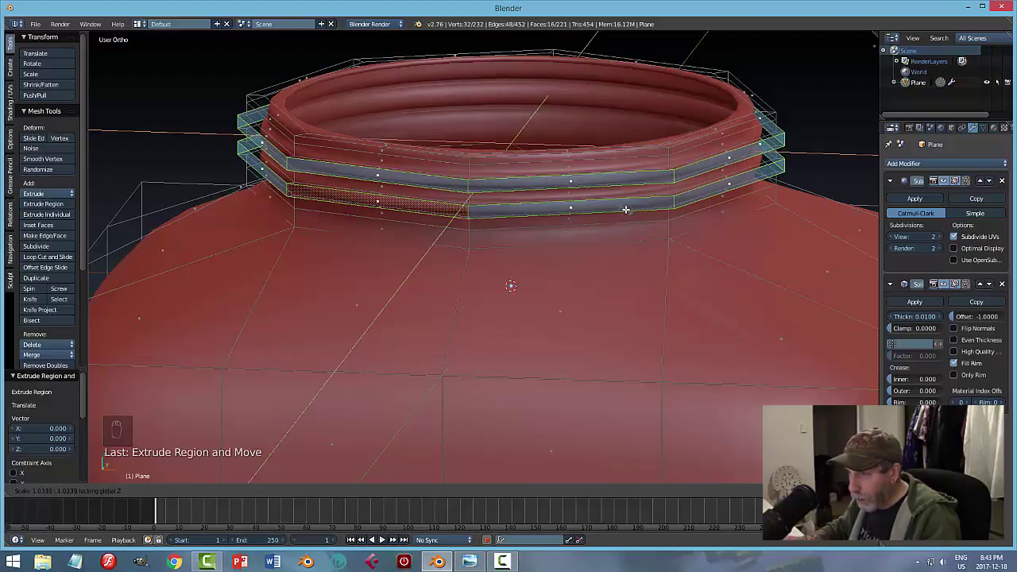
{"action": "key", "text": "a"}
{"action": "key", "text": "Tab"}
{"action": "key", "text": "a"}
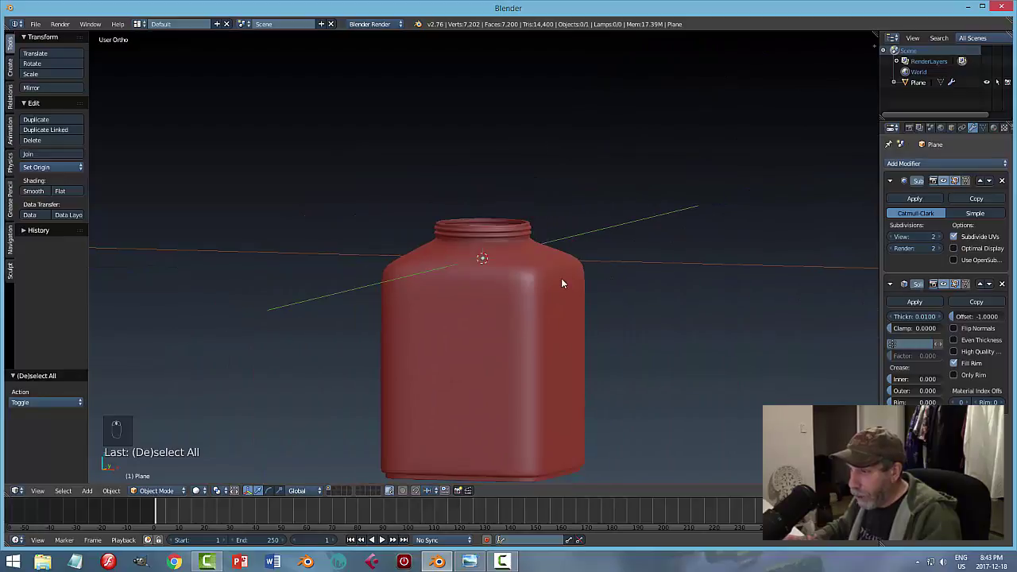
Step: Add two close loops around the body and extrude the band between them outward
{"action": "left_click", "coordinate": [535, 242]}
{"action": "key", "text": "Tab"}
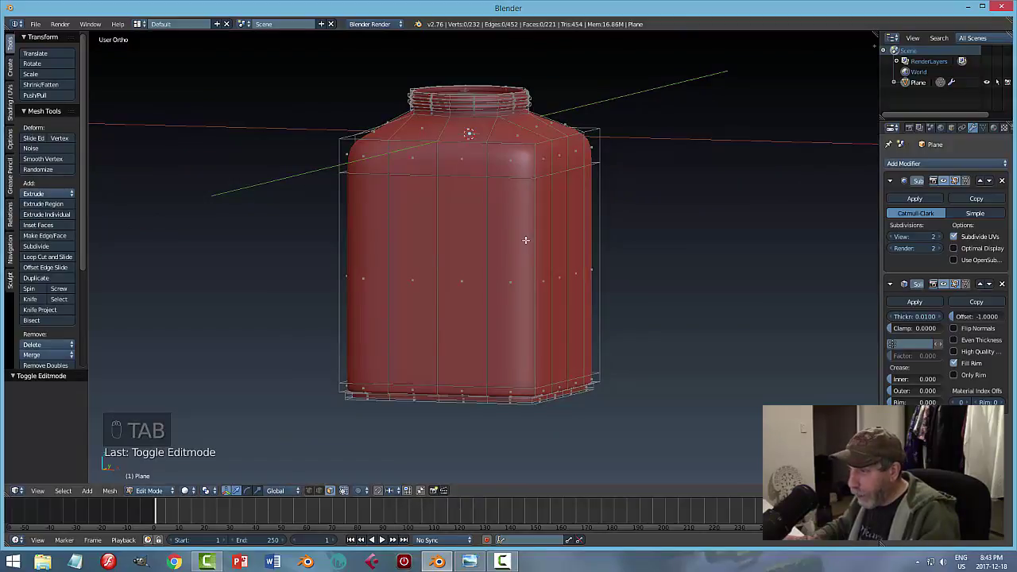
{"action": "key", "text": "ctrl+r"}
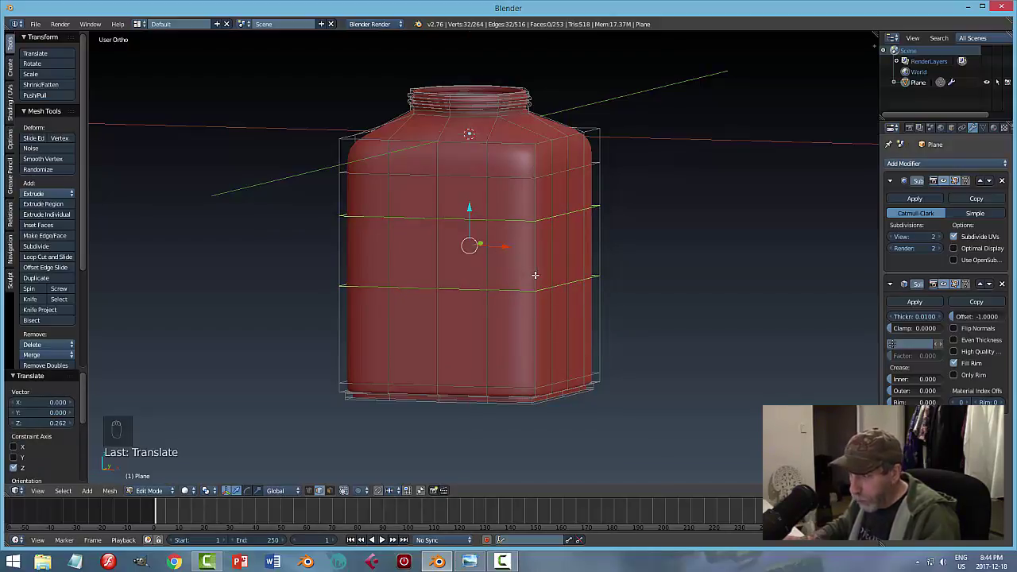
{"action": "key", "text": "s"}
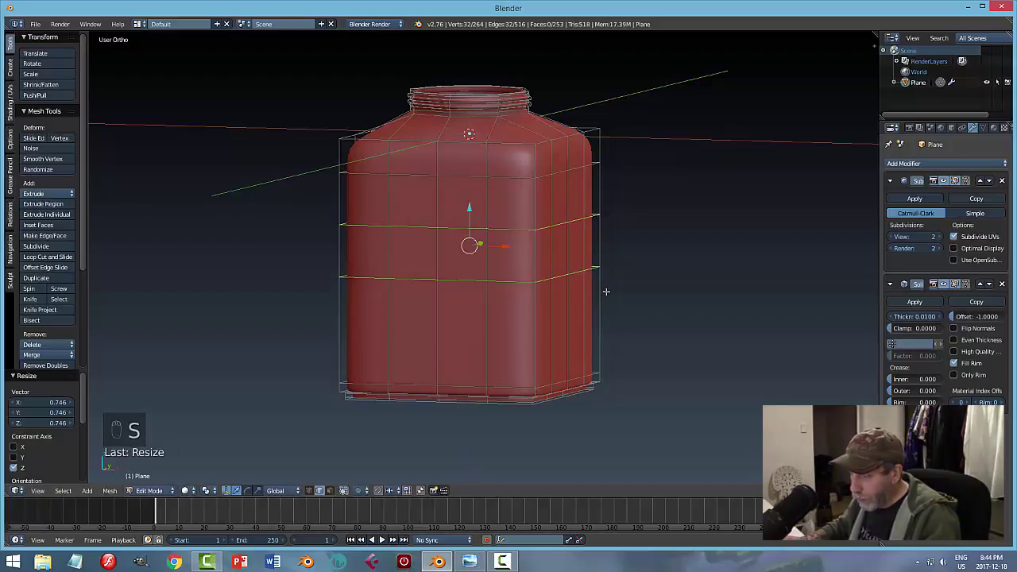
{"action": "key", "text": "a"}
{"action": "key", "text": "ctrl+Tab"}
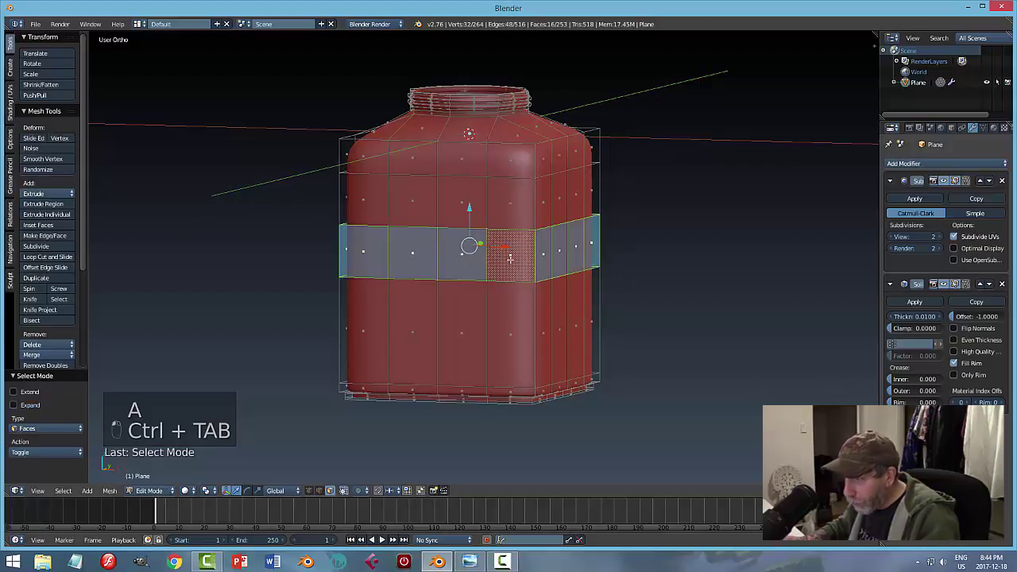
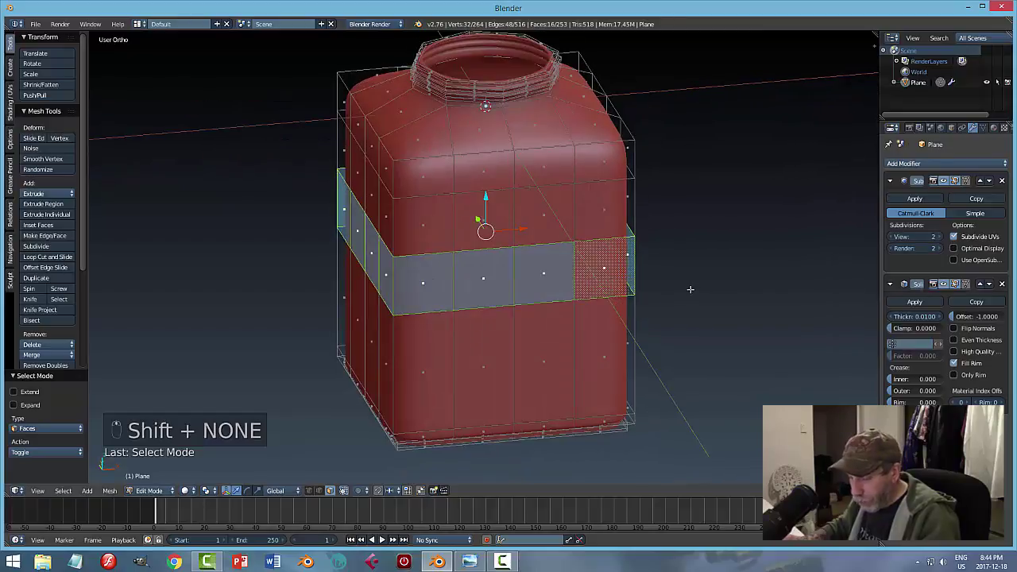
{"action": "key", "text": "shift+e"}
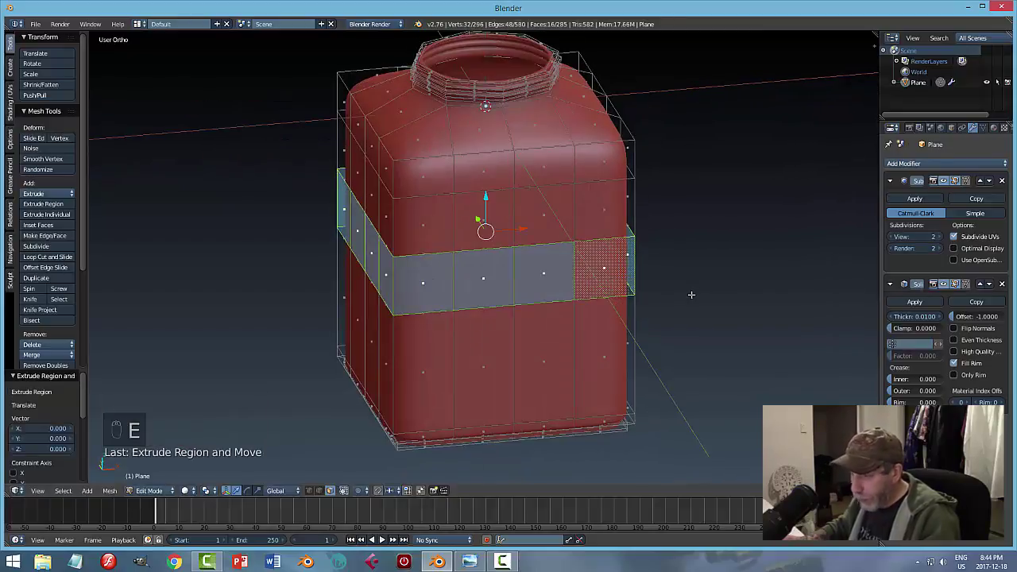
{"action": "key", "text": "s"}
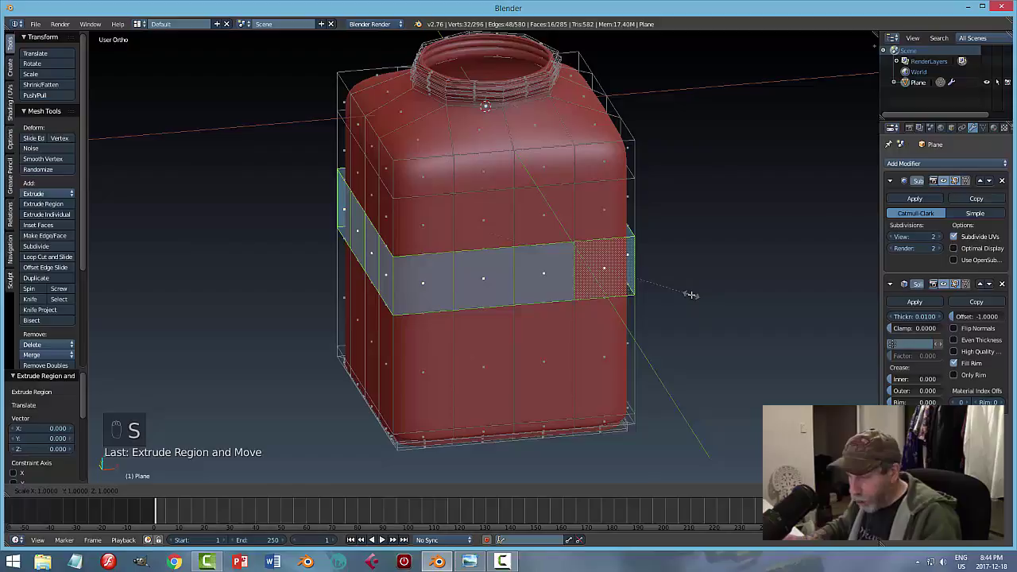
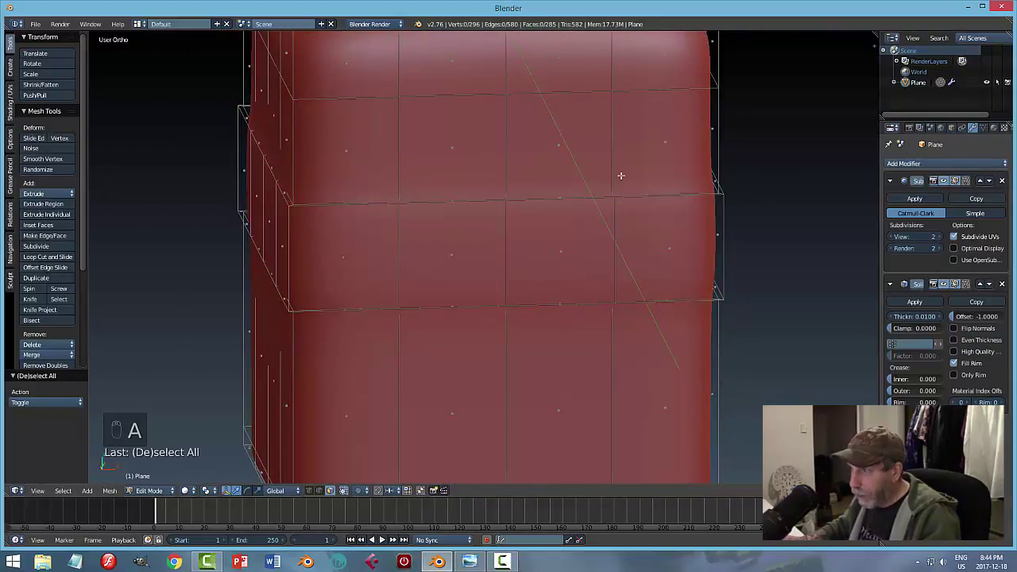
Step: Tighten the band's edges with extra loop cuts and return to Object Mode
{"action": "key", "text": "ctrl+r"}
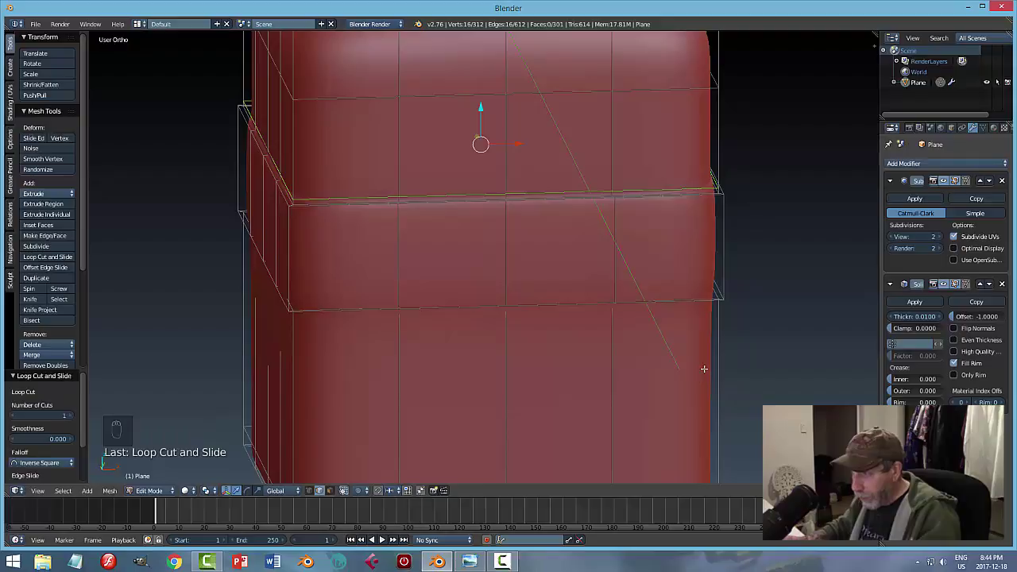
{"action": "key", "text": "a"}
{"action": "key", "text": "ctrl+r"}
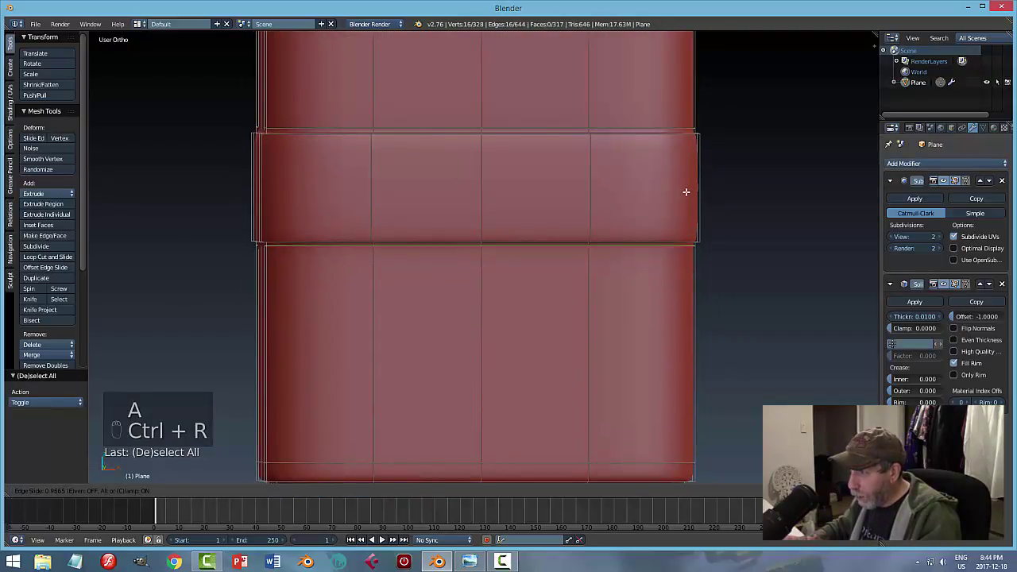
{"action": "key", "text": "a"}
{"action": "key", "text": "Tab"}
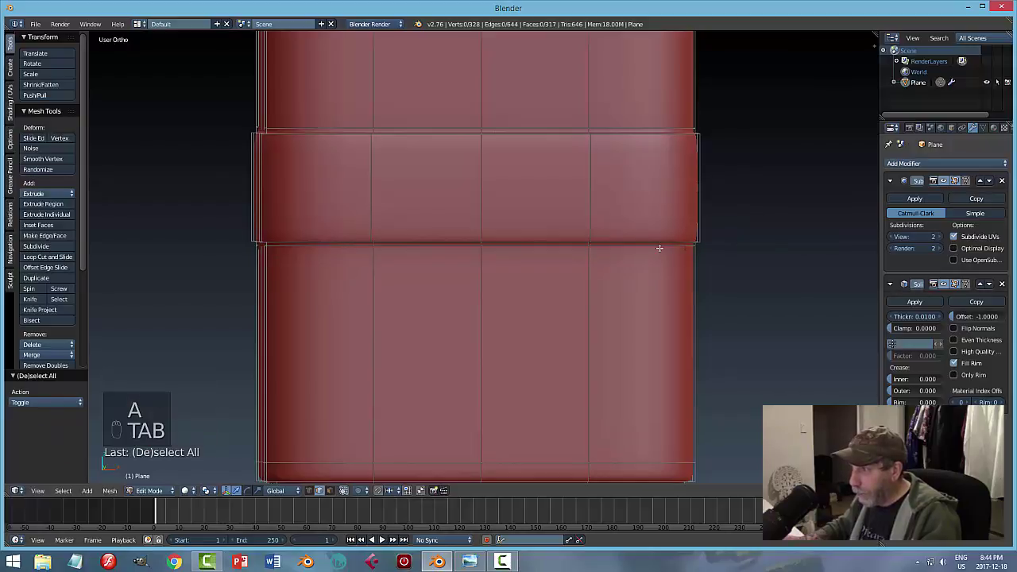
{"action": "key", "text": "Tab"}
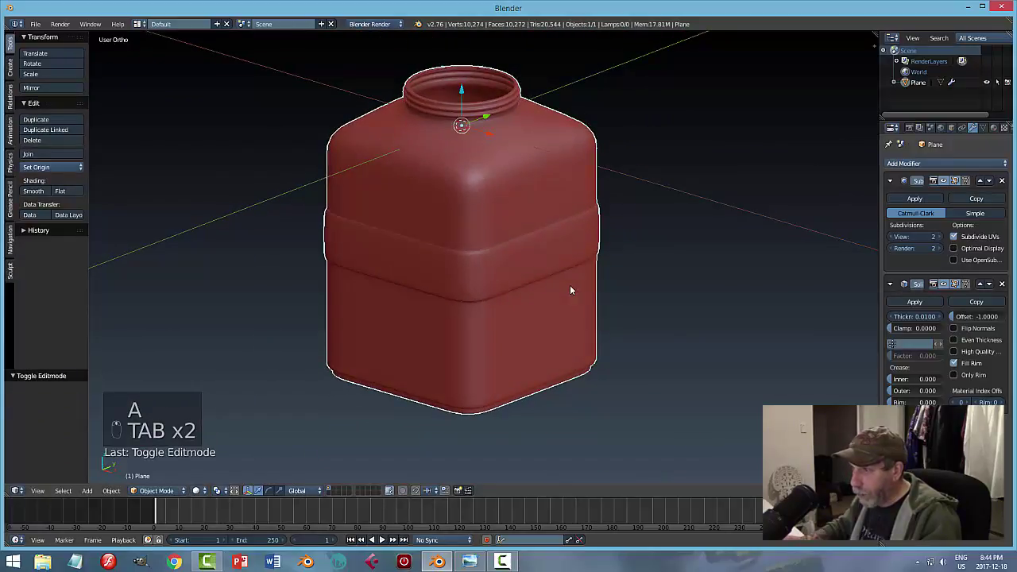
Step: Deselect the jar and move in for a closer view of its neck
{"action": "key", "text": "a"}
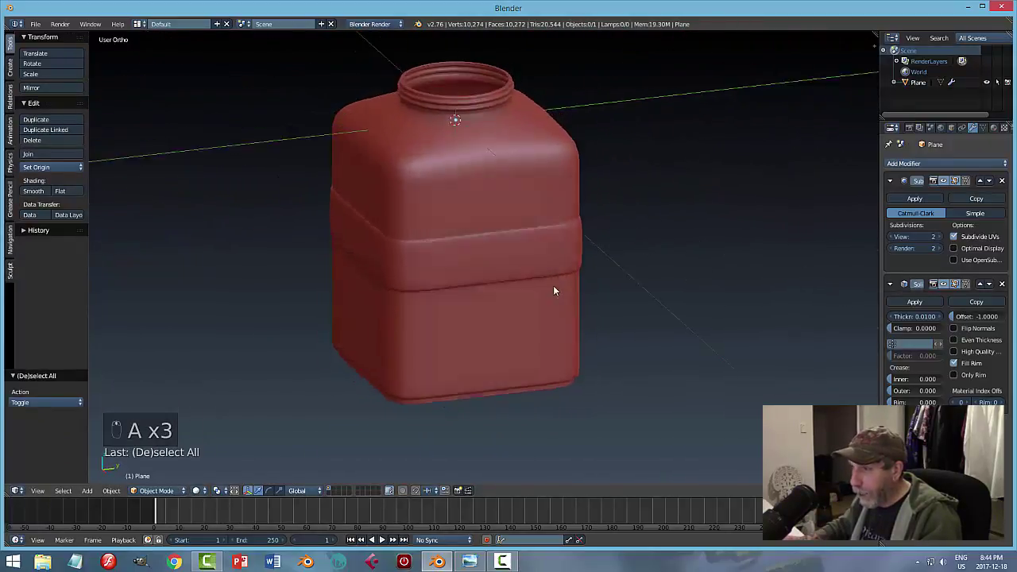
{"action": "left_click_drag", "start_coordinate": [638, 288], "coordinate": [702, 295]}
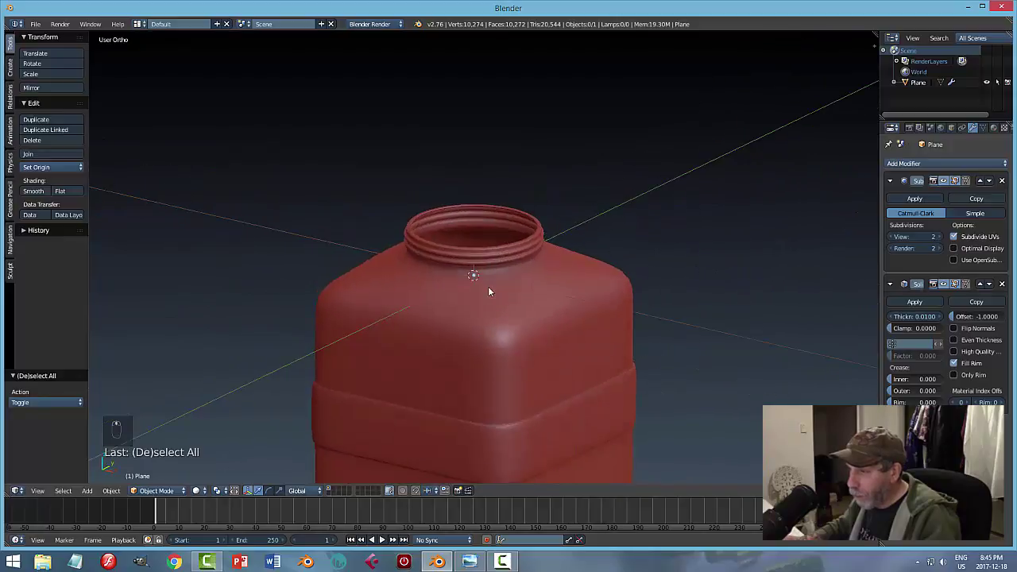
Step: Add a circle at the neck top, fill it and extrude it upward into a cap
{"action": "key", "text": "shift+a"}
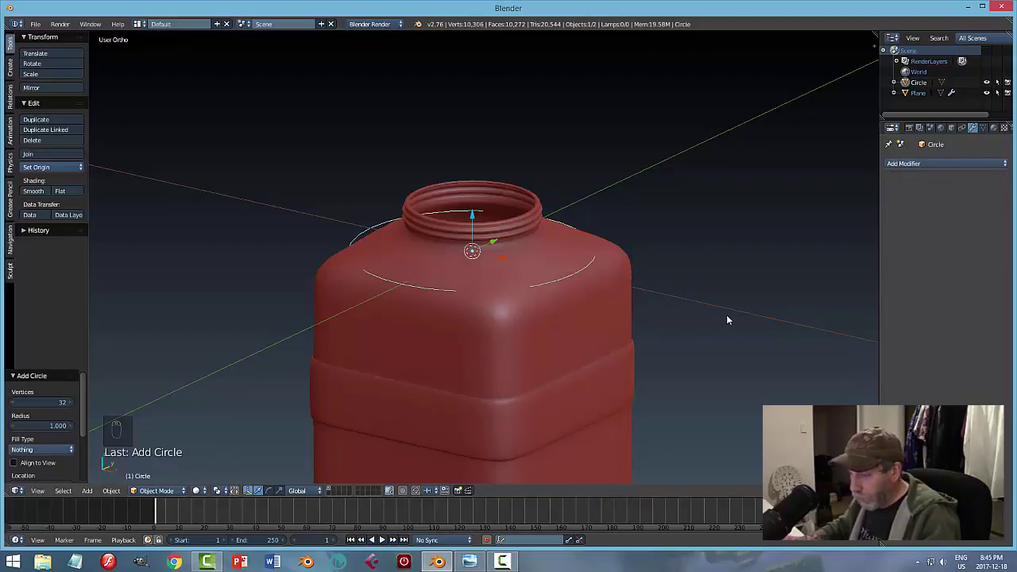
{"action": "left_click_drag", "start_coordinate": [474, 219], "coordinate": [706, 258]}
{"action": "key", "text": "s"}
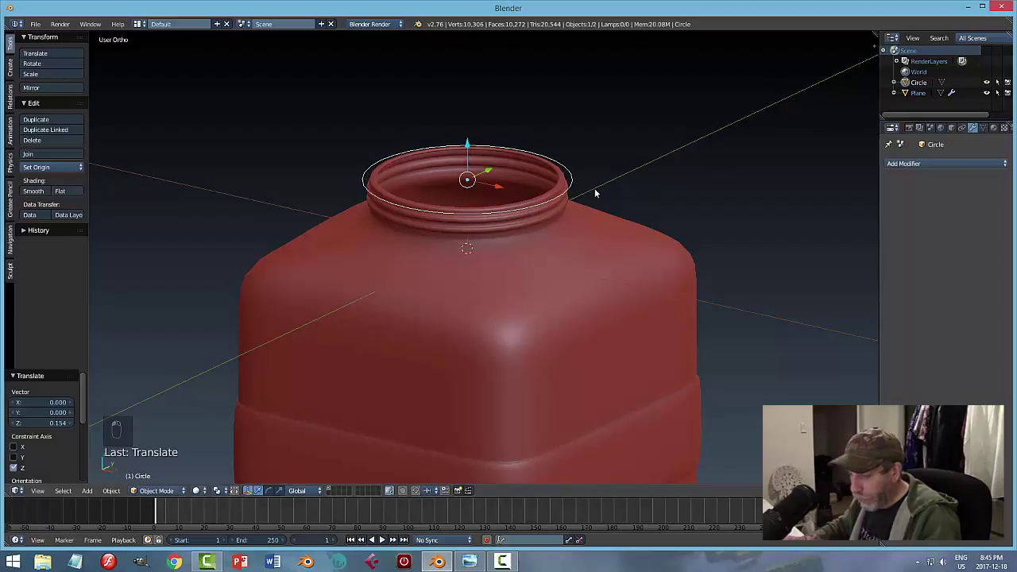
{"action": "key", "text": "Tab"}
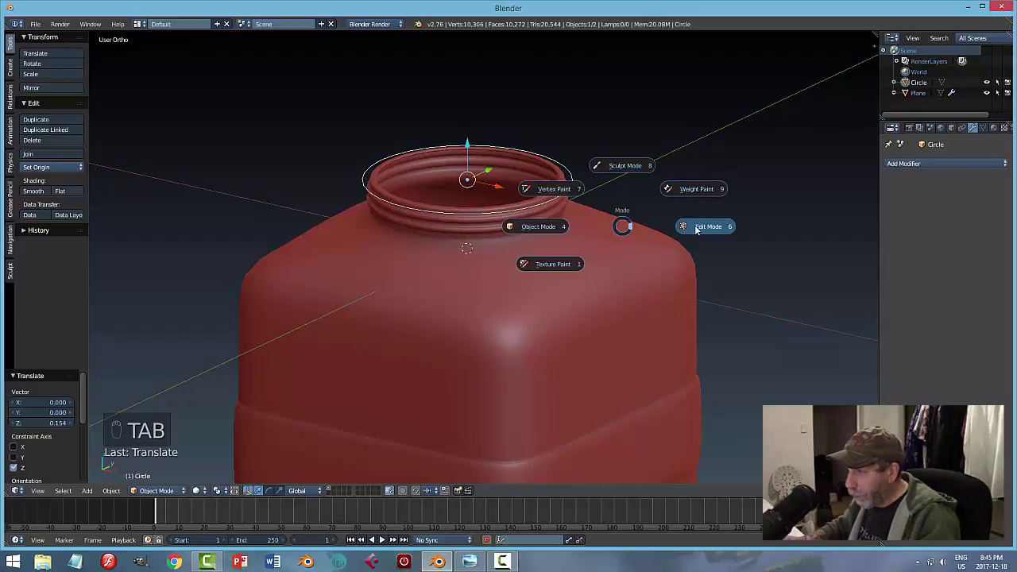
{"action": "key", "text": "a"}
{"action": "key", "text": "a"}
{"action": "key", "text": "f"}
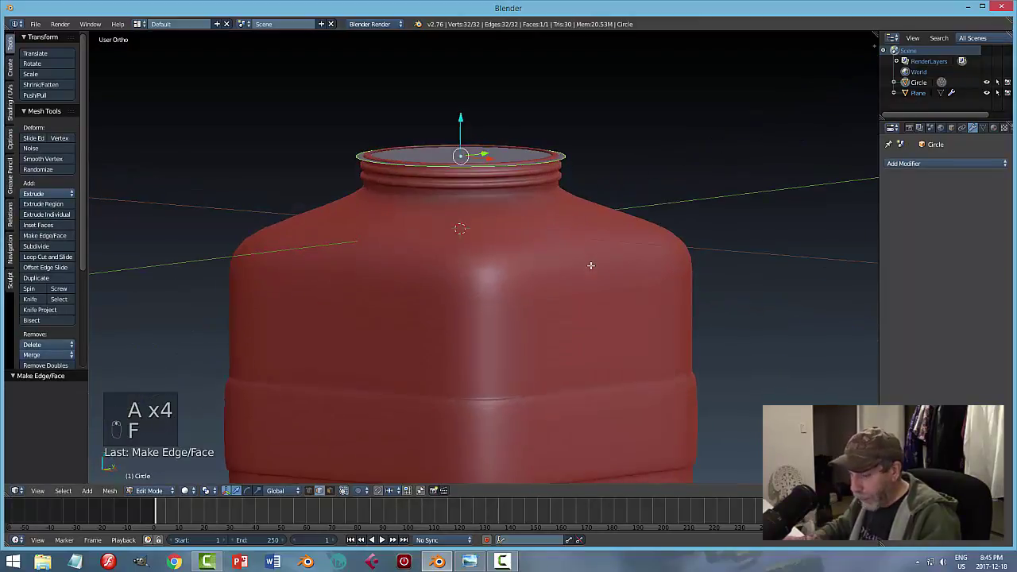
{"action": "key", "text": "e"}
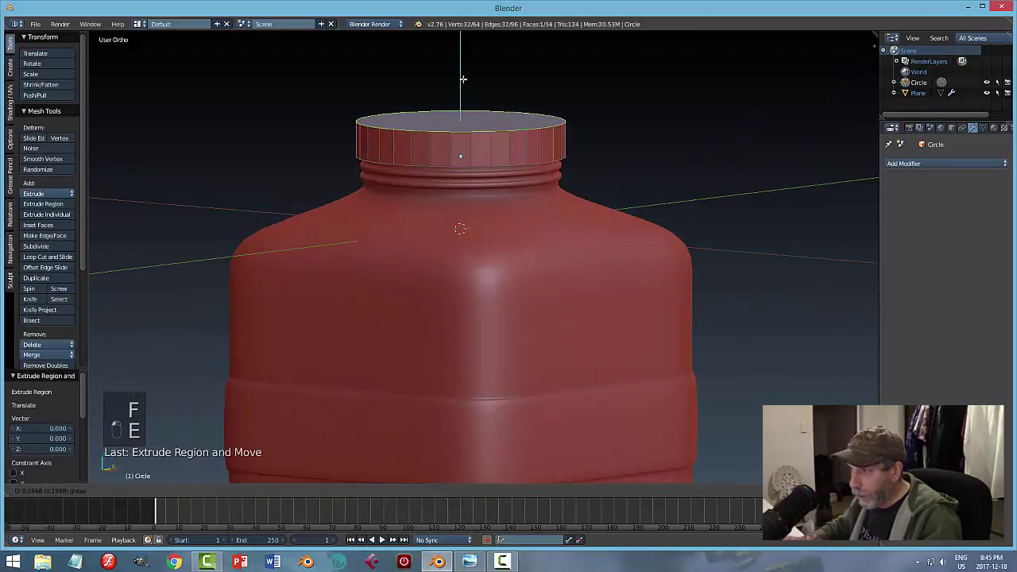
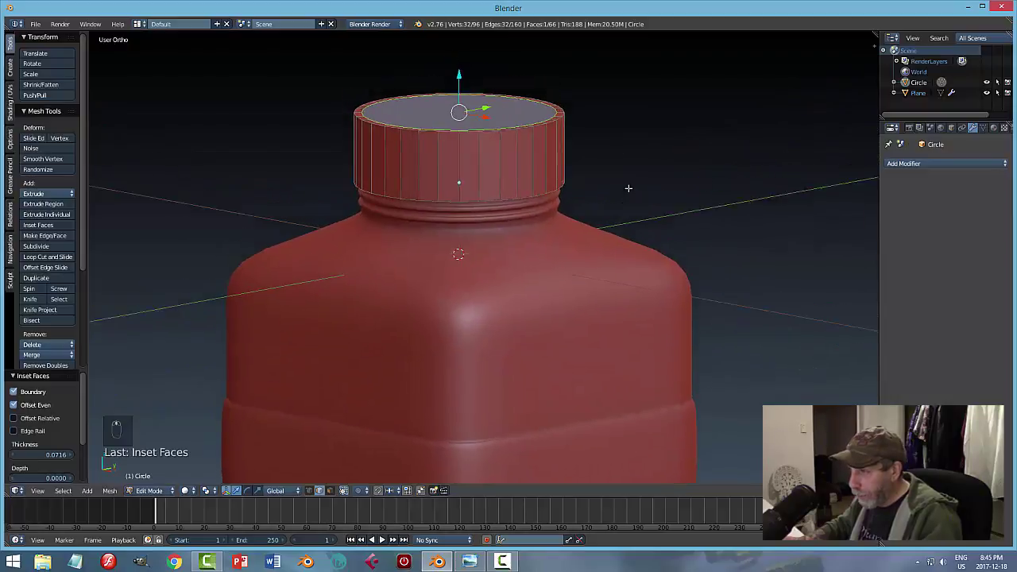
Step: Inset and extrude the cap's top face into a recess, then hide the jar
{"action": "key", "text": "e"}
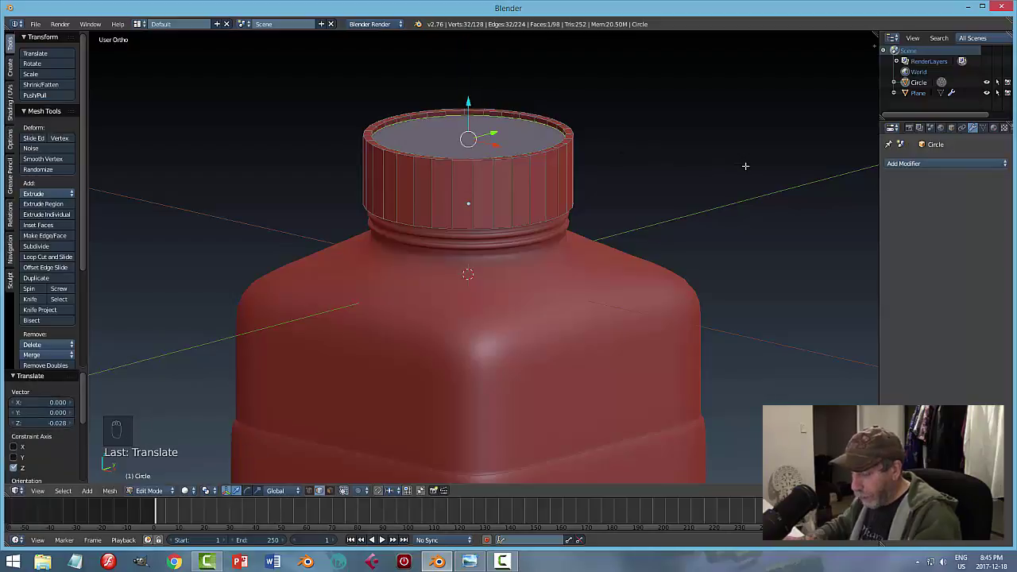
{"action": "key", "text": "i"}
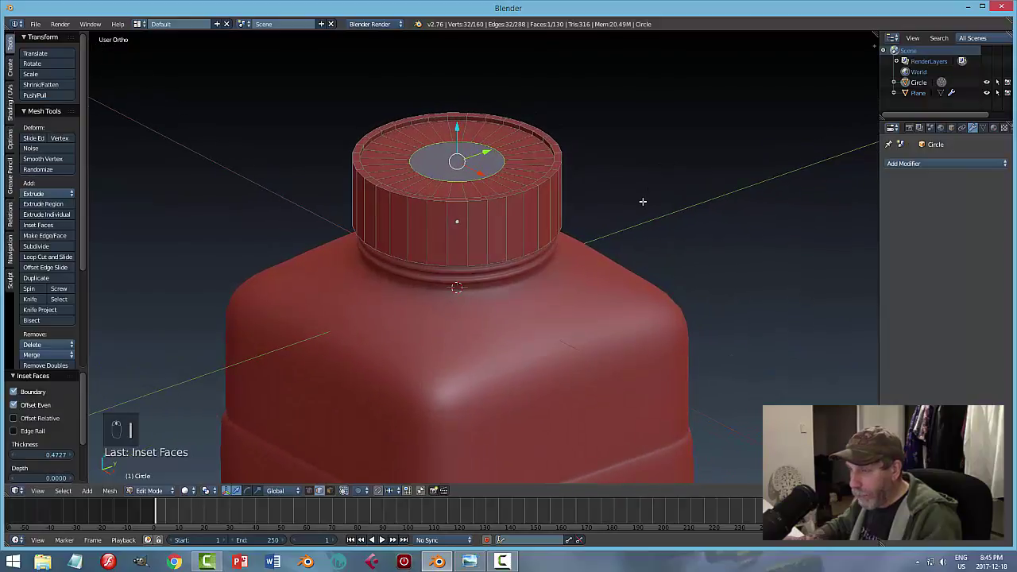
{"action": "key", "text": "e"}
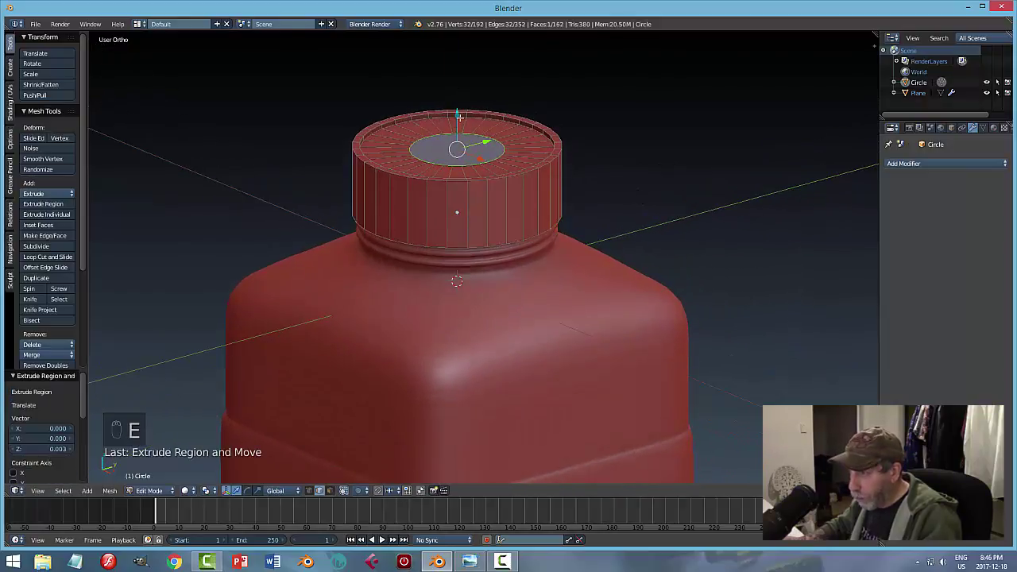
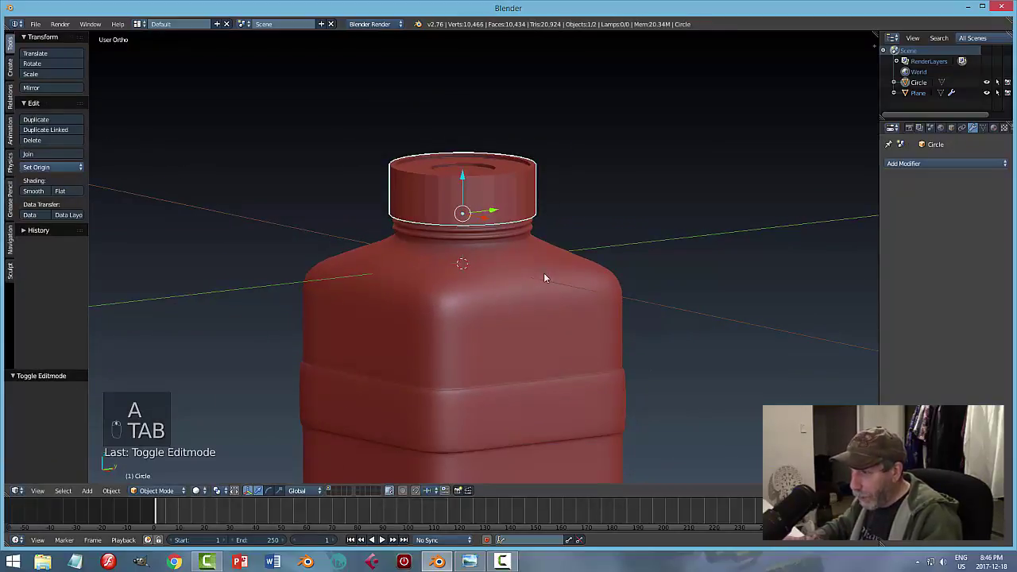
{"action": "key", "text": "h"}
Step: Push the cap's bottom face upward to hollow its underside, checking depth in wireframe
{"action": "key", "text": "Tab"}
{"action": "key", "text": "ctrl+Tab"}
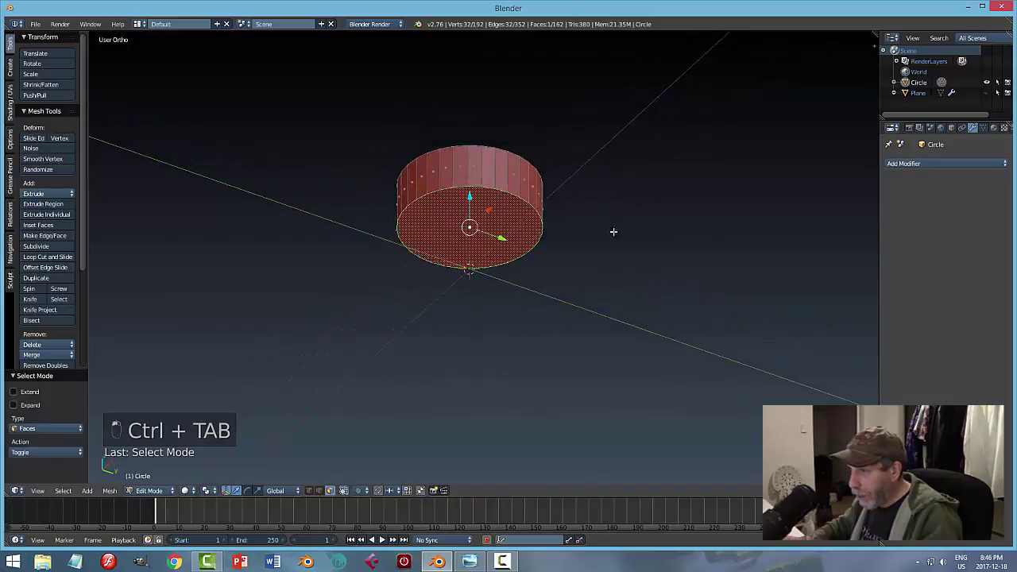
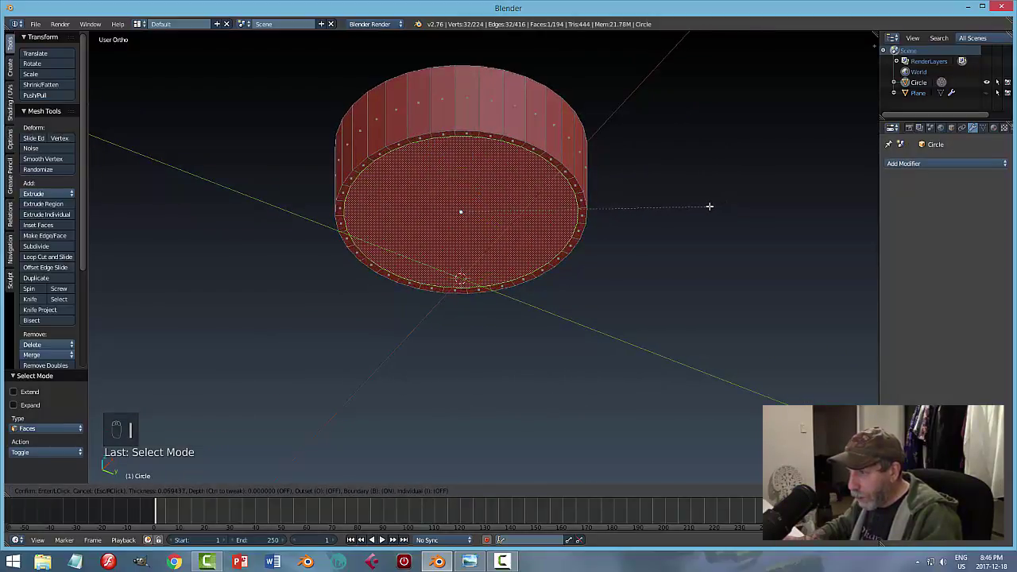
{"action": "key", "text": "e"}
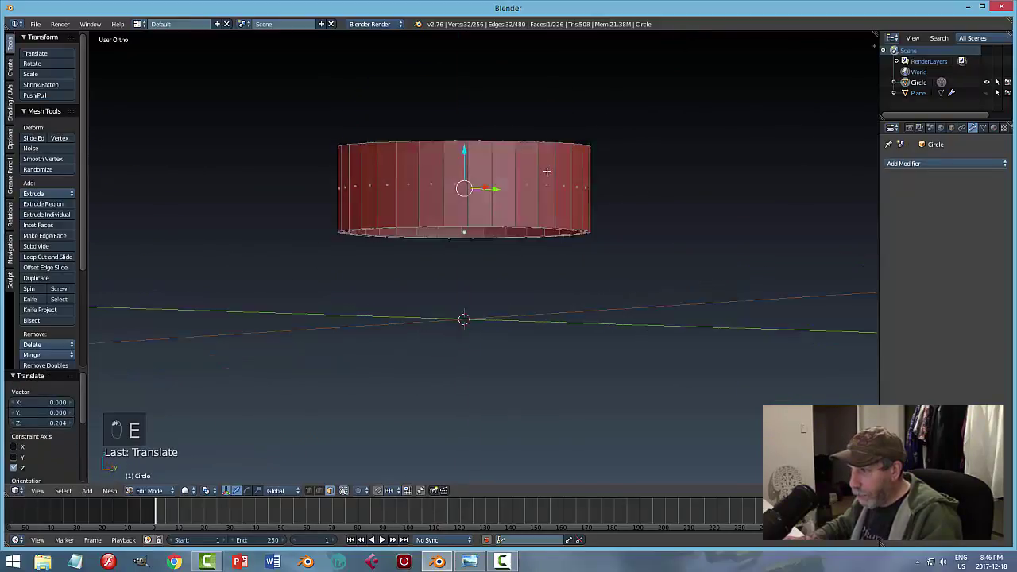
{"action": "key", "text": "z"}
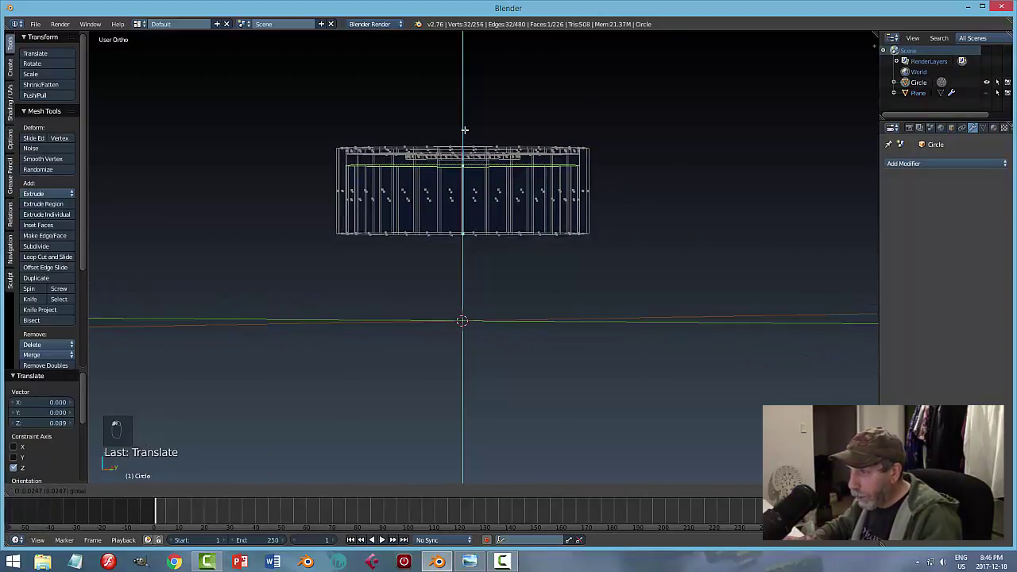
{"action": "key", "text": "a"}
{"action": "key", "text": "Tab"}
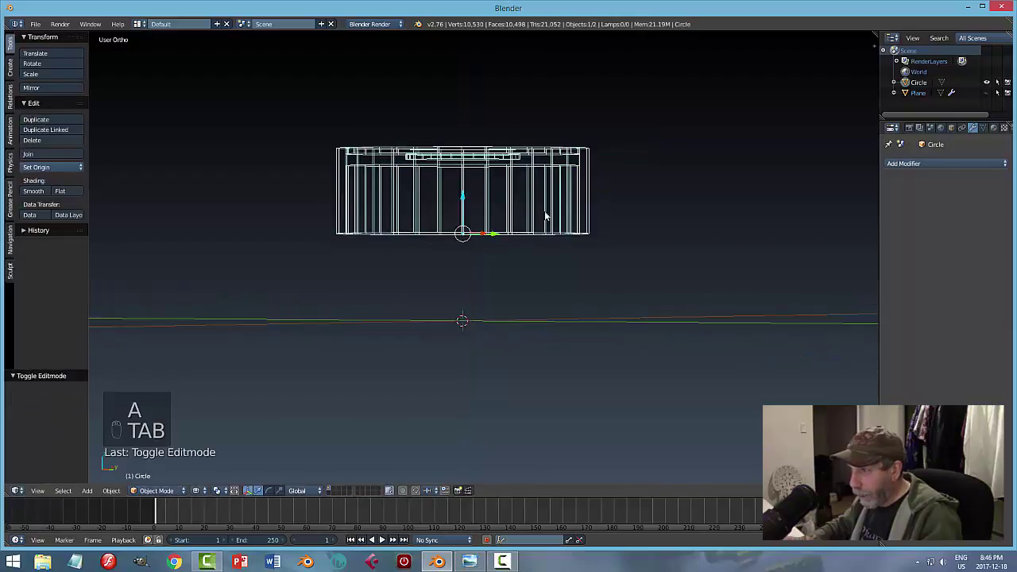
{"action": "key", "text": "z"}
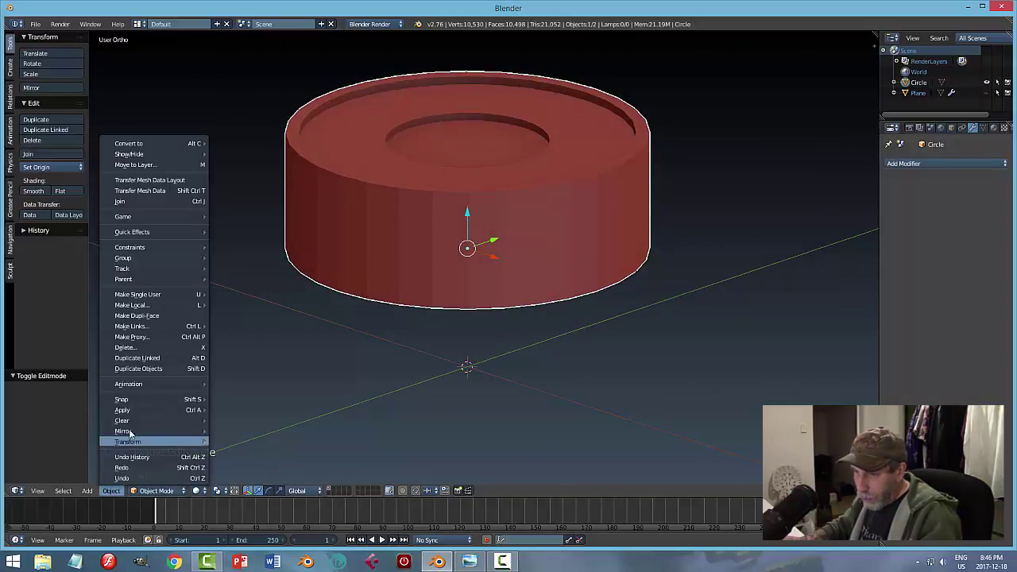
Step: Bevel the cap's outer and inner rim edge loops and return to Object Mode
{"action": "key", "text": "Tab"}
{"action": "key", "text": "ctrl+Tab"}
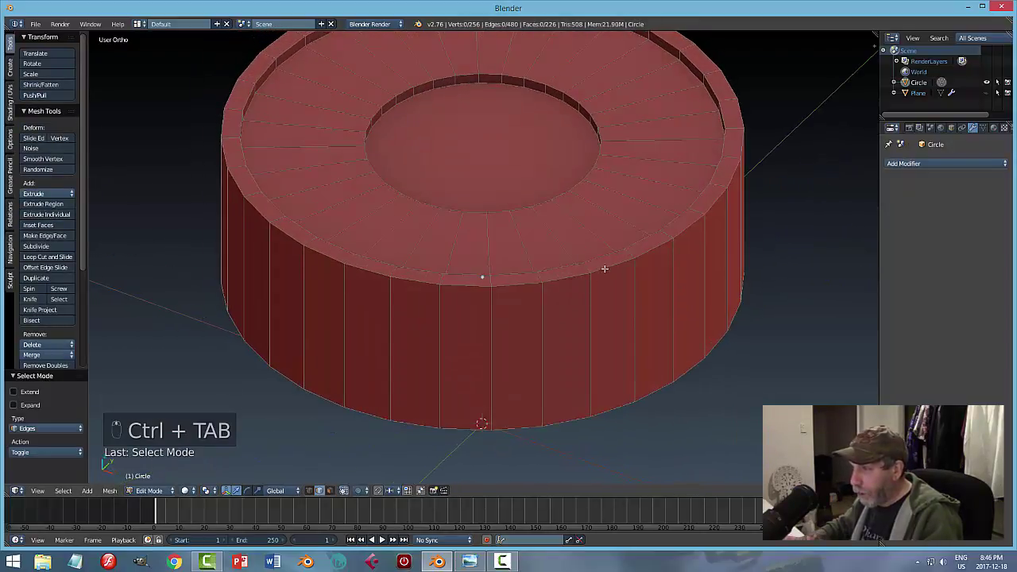
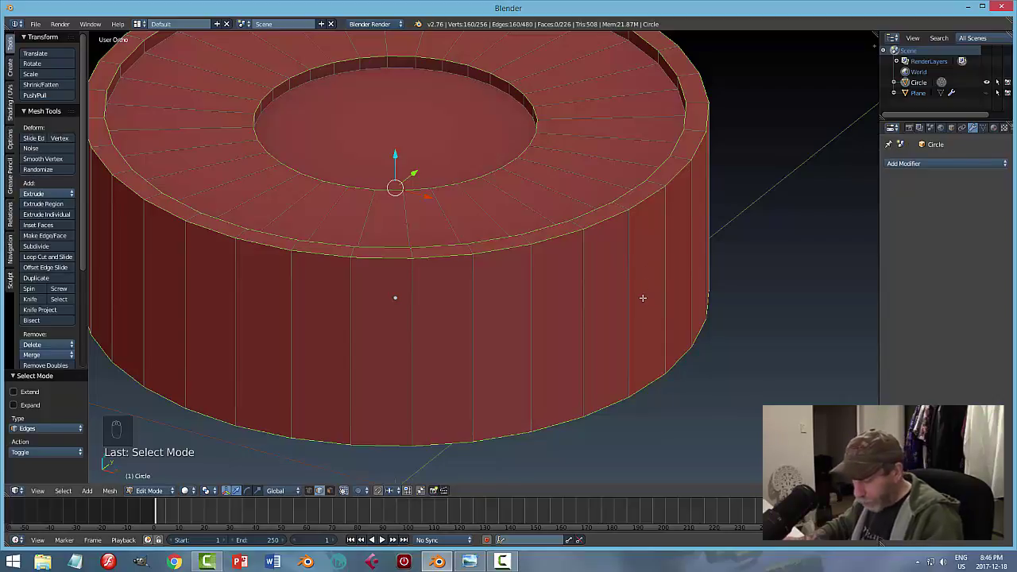
{"action": "key", "text": "ctrl+b"}
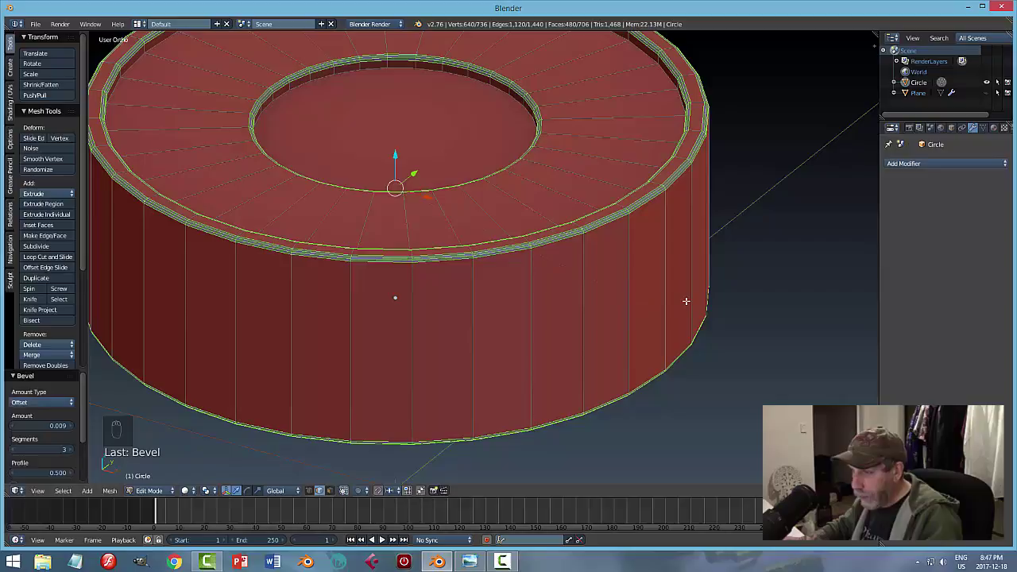
{"action": "key", "text": "a"}
{"action": "key", "text": "Tab"}
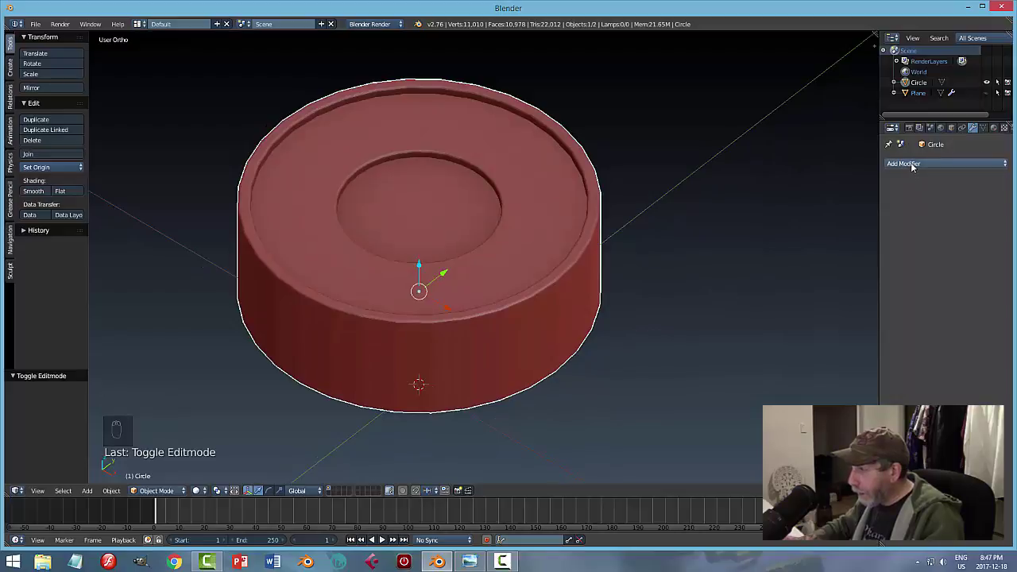
Step: Slide an edge loop tight against the top recess and view the cap side-on
{"action": "left_click_drag", "start_coordinate": [914, 166], "coordinate": [811, 339]}
{"action": "left_click_drag", "start_coordinate": [938, 240], "coordinate": [527, 154]}
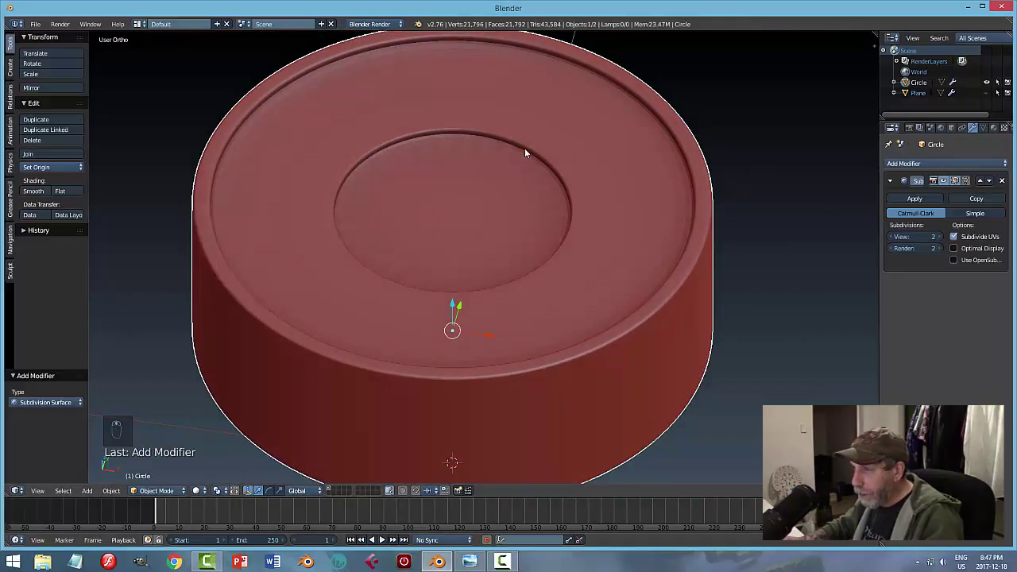
{"action": "key", "text": "Tab"}
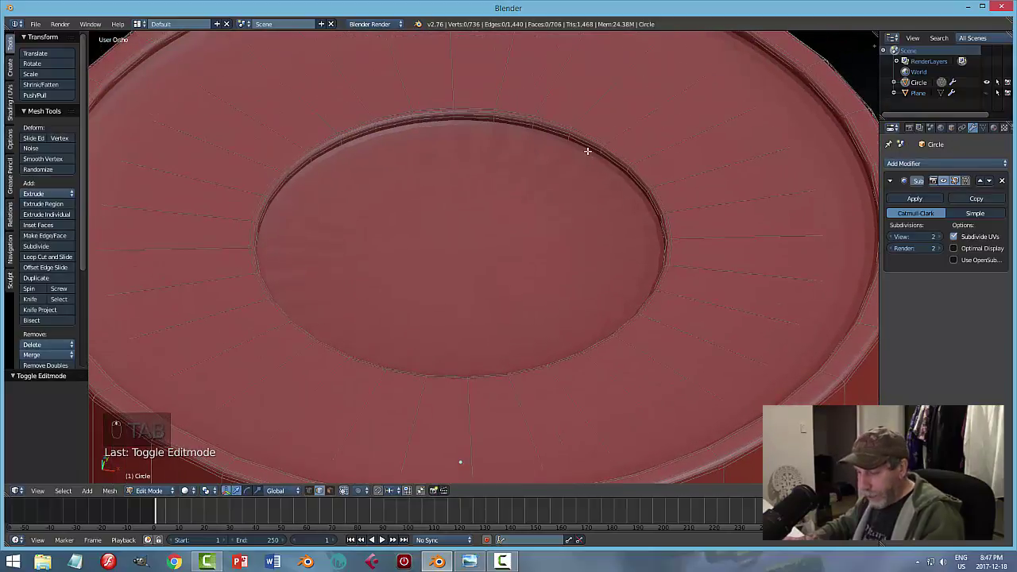
{"action": "key", "text": "ctrl+r"}
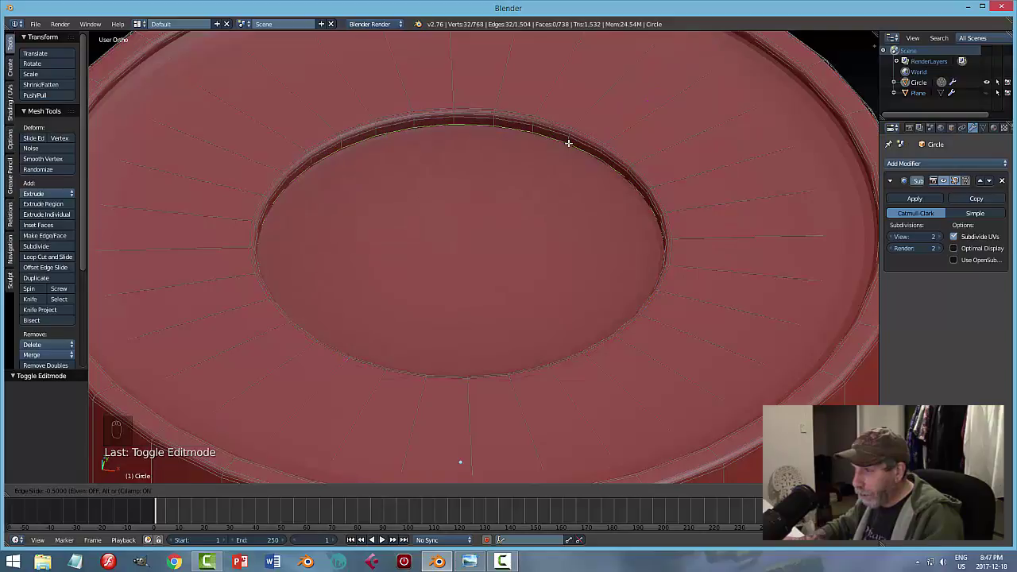
{"action": "key", "text": "a"}
{"action": "key", "text": "Tab"}
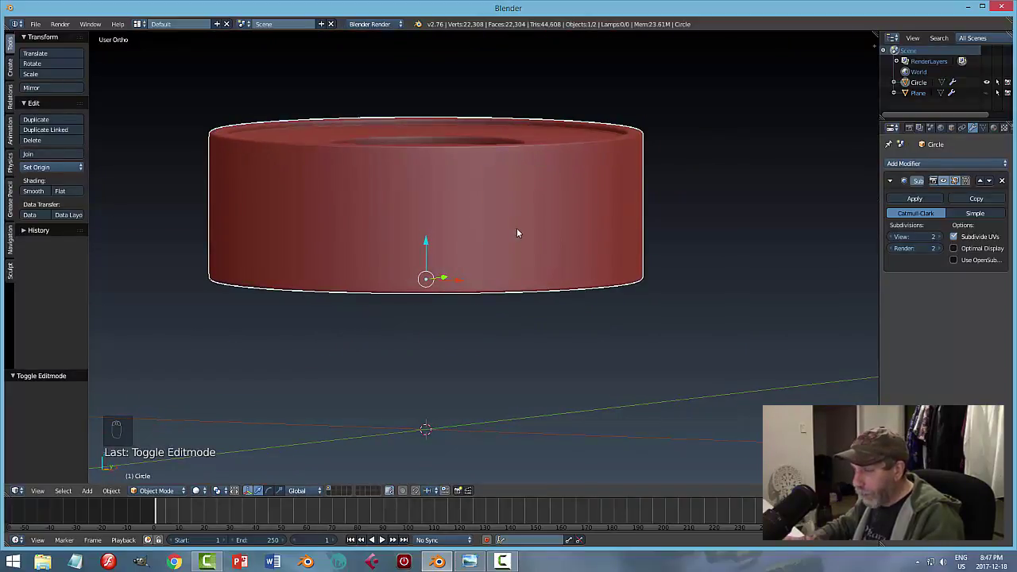
Step: Add two horizontal loops around the cap side spread toward its top and bottom
{"action": "key", "text": "Tab"}
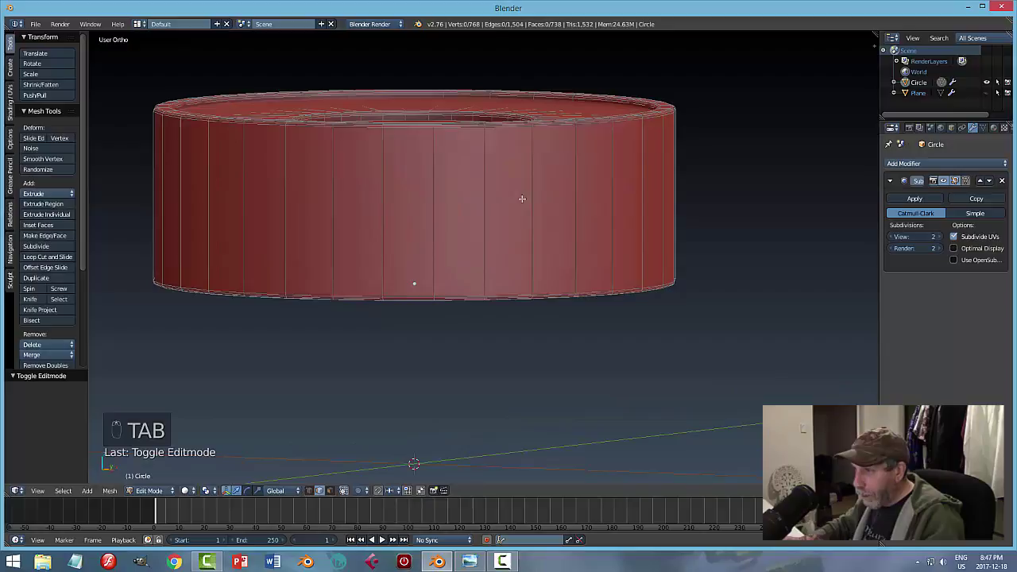
{"action": "key", "text": "ctrl+r"}
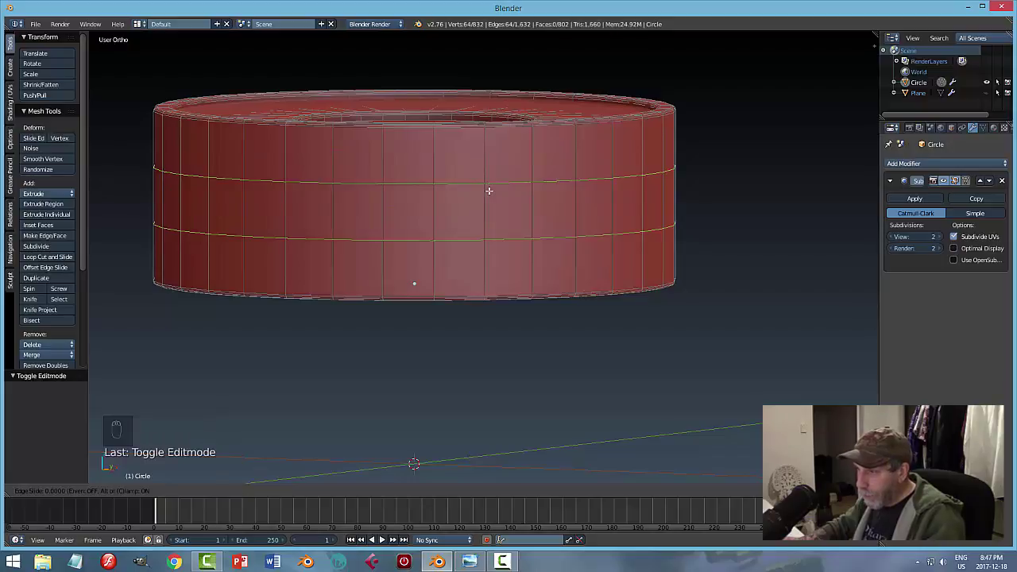
{"action": "key", "text": "s"}
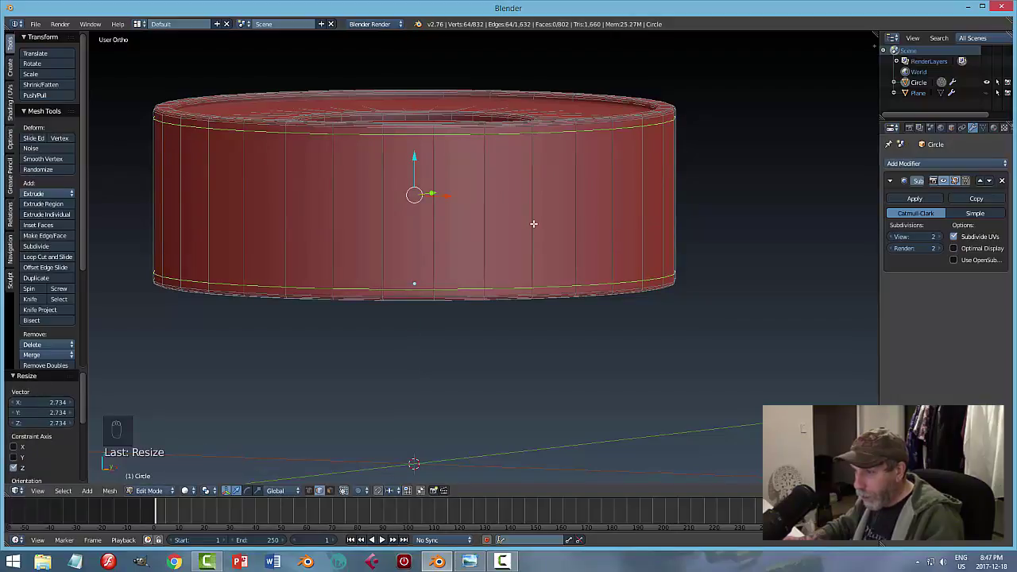
{"action": "key", "text": "a"}
{"action": "key", "text": "ctrl+Tab"}
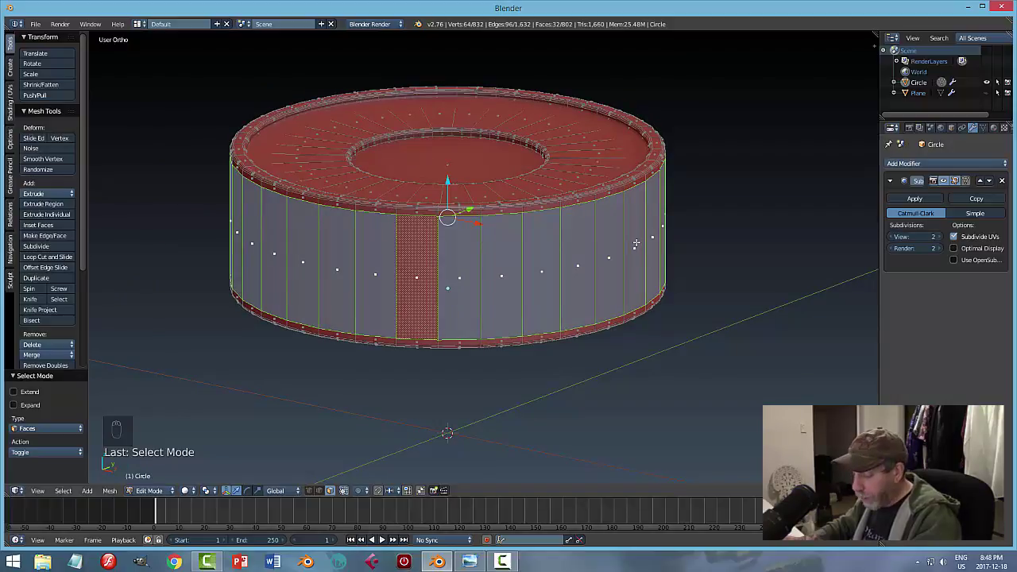
Step: Inset each side face individually and extrude the panels inward as recessed ribs
{"action": "key", "text": "i"}
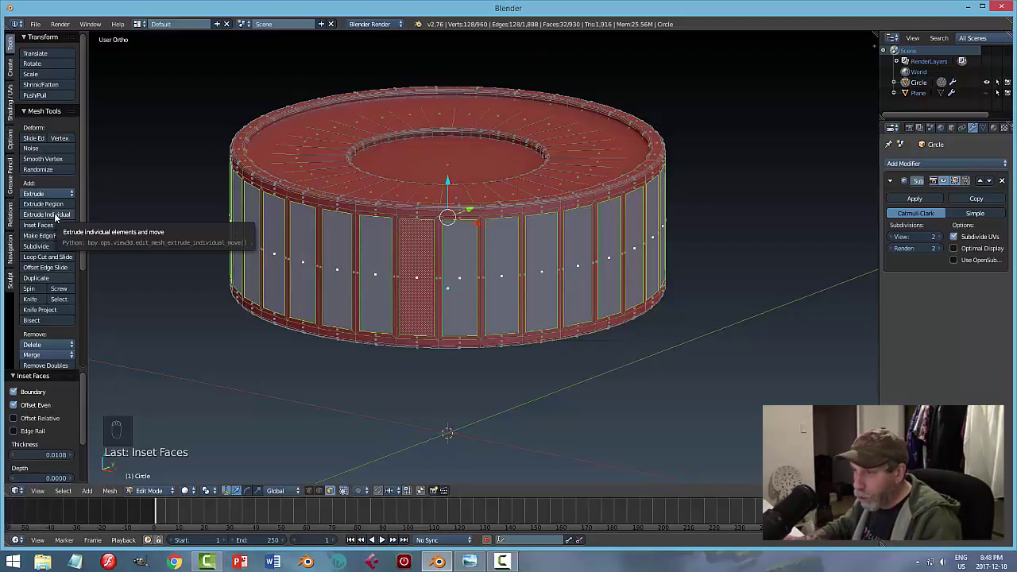
{"action": "left_click_drag", "start_coordinate": [57, 217], "coordinate": [60, 219]}
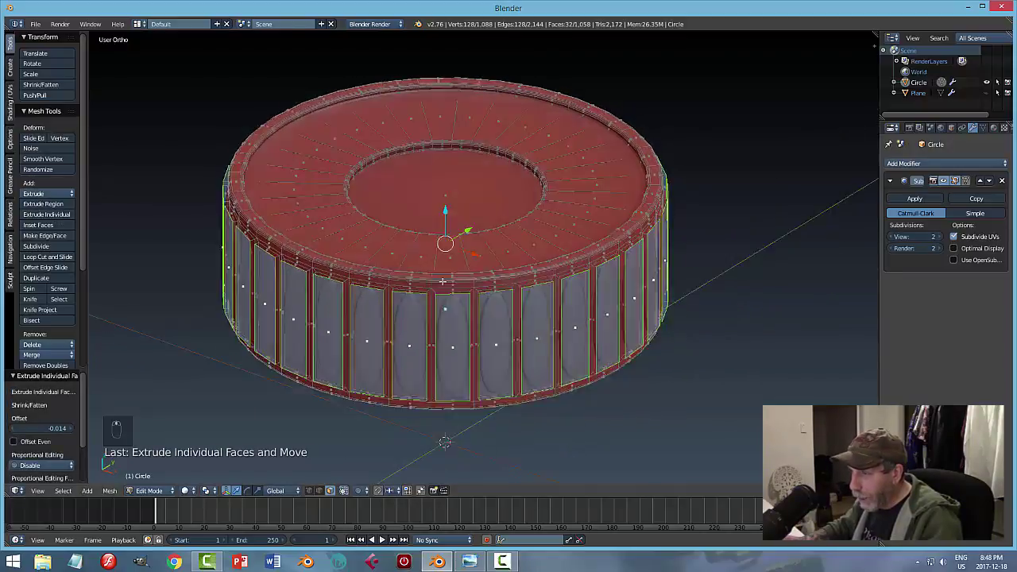
{"action": "key", "text": "a"}
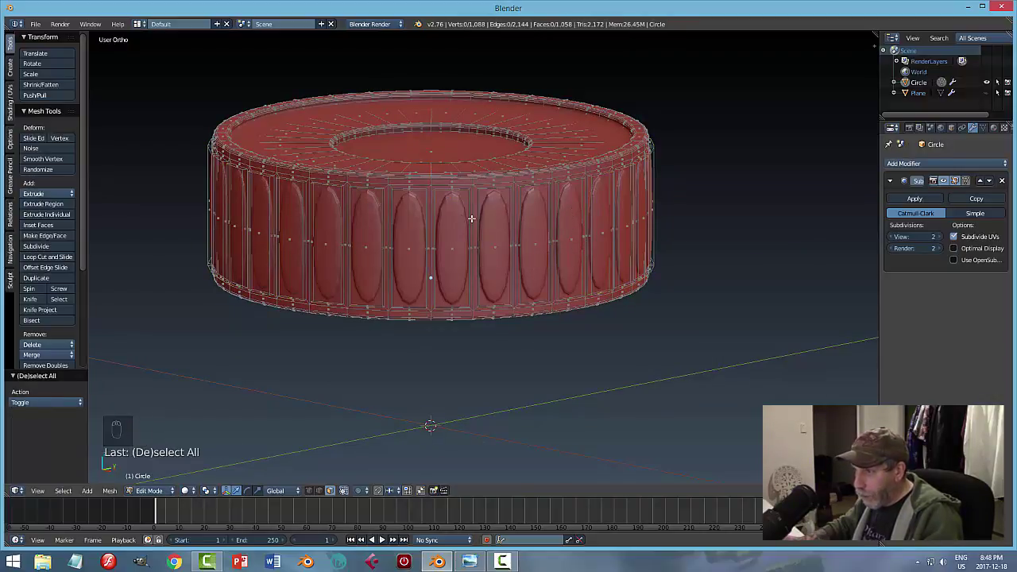
Step: Add loops above and below the ribs, leave Edit Mode and shade the cap smooth
{"action": "key", "text": "ctrl+r"}
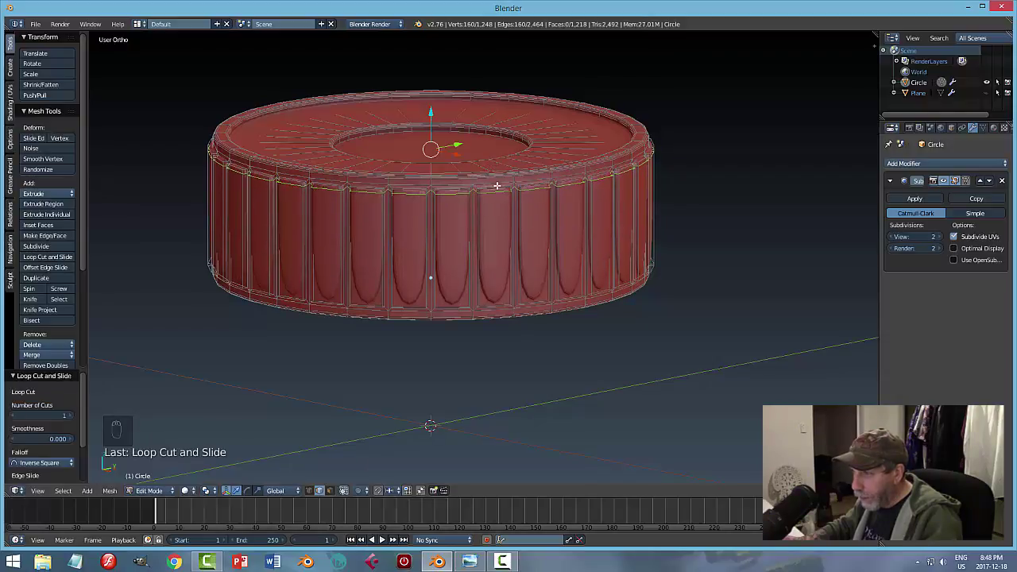
{"action": "key", "text": "ctrl+r"}
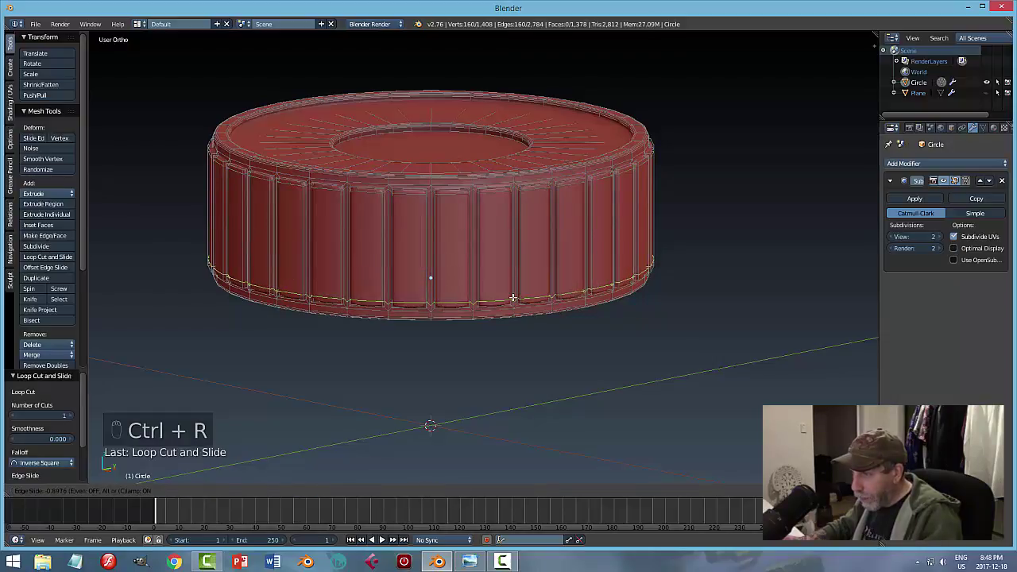
{"action": "key", "text": "a"}
{"action": "key", "text": "Tab"}
{"action": "left_click_drag", "start_coordinate": [38, 195], "coordinate": [570, 303]}
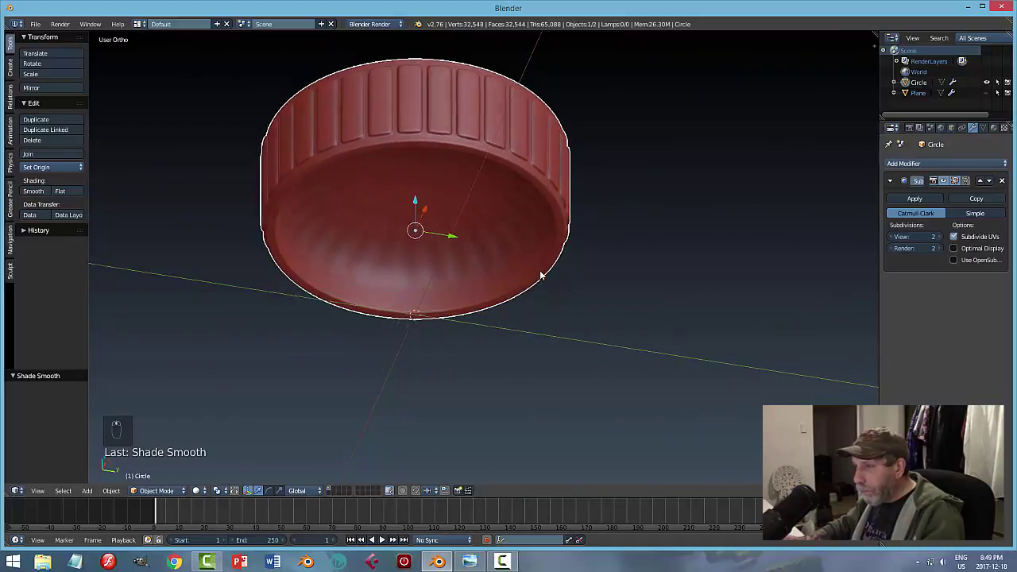
Step: Delete the cap's bottom face in Edit Mode so its underside is open
{"action": "key", "text": "Tab"}
{"action": "key", "text": "ctrl+Tab"}
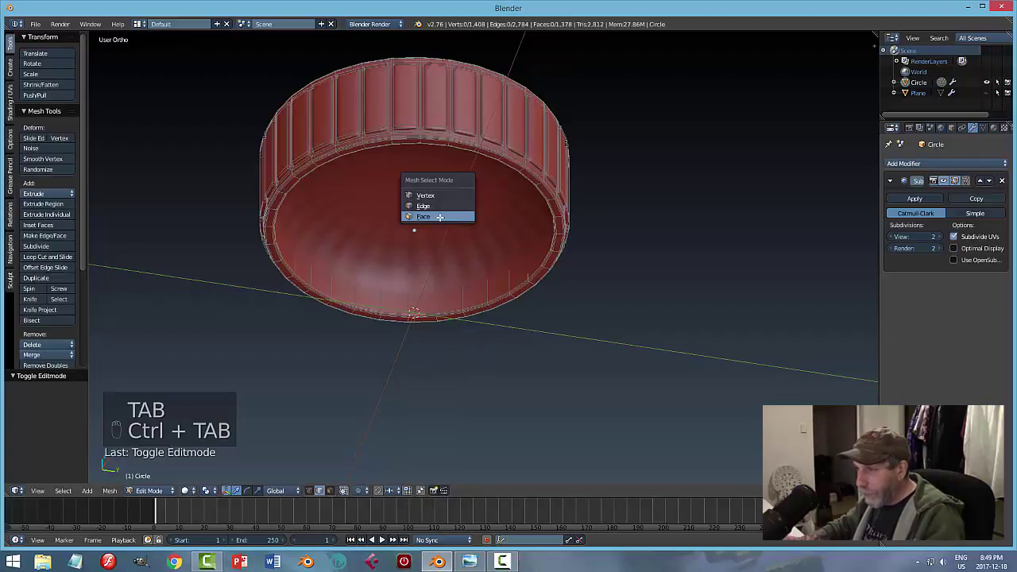
{"action": "key", "text": "x"}
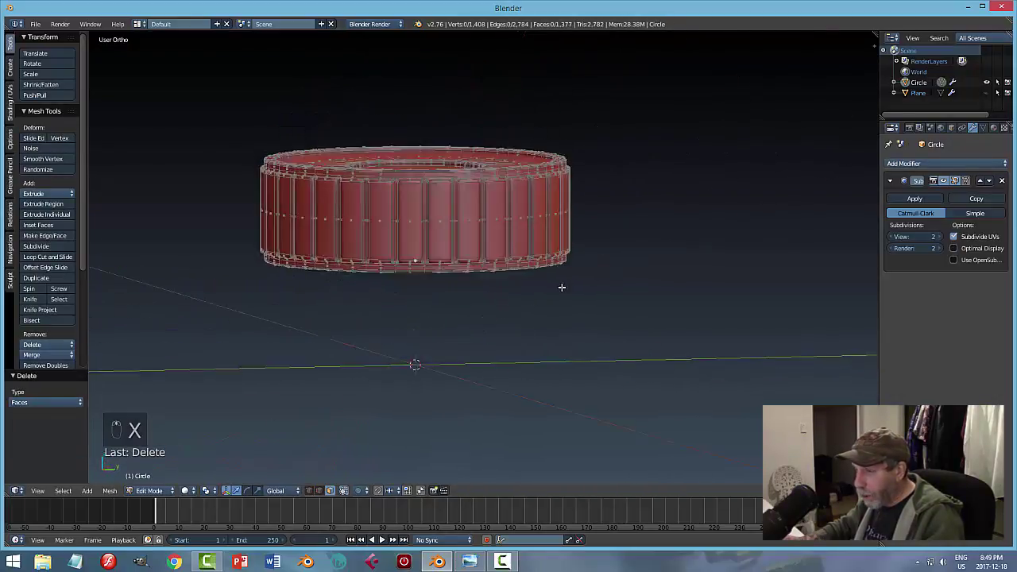
{"action": "key", "text": "Tab"}
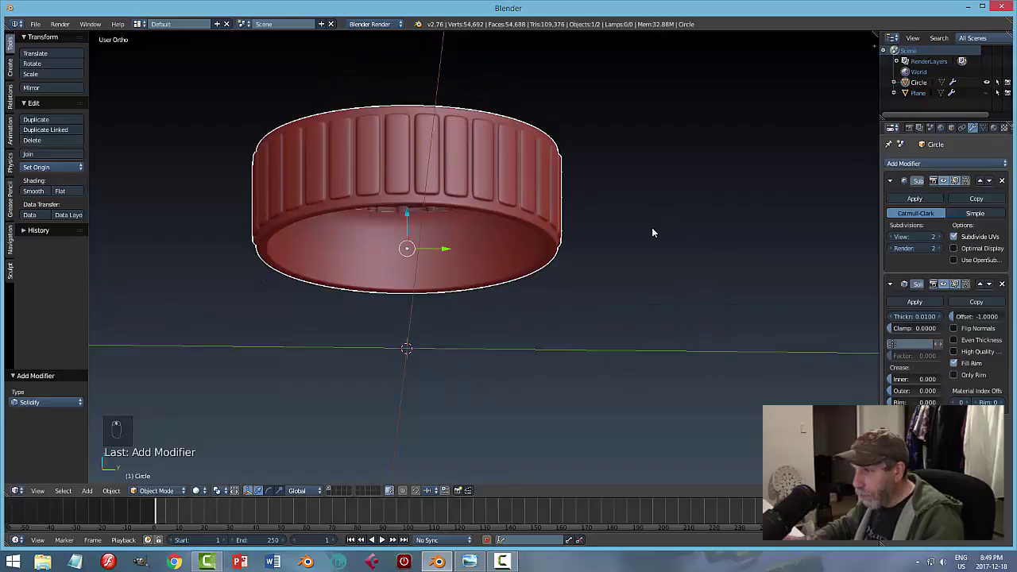
Step: Give the cap wall thickness with Solidify and lower it along Z onto the jar's neck
{"action": "left_click_drag", "start_coordinate": [681, 298], "coordinate": [630, 269]}
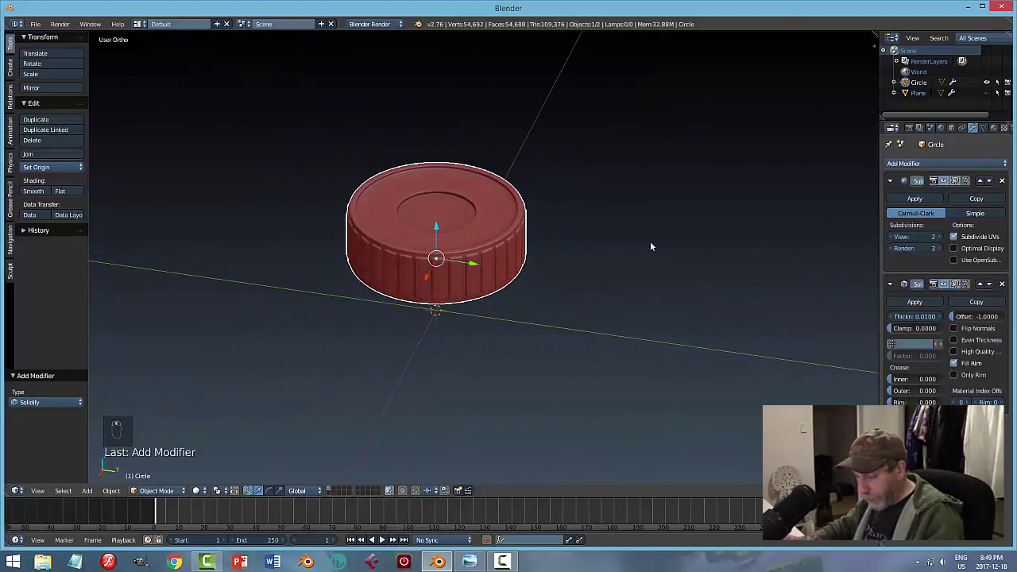
{"action": "key", "text": "alt+h"}
{"action": "key", "text": "a"}
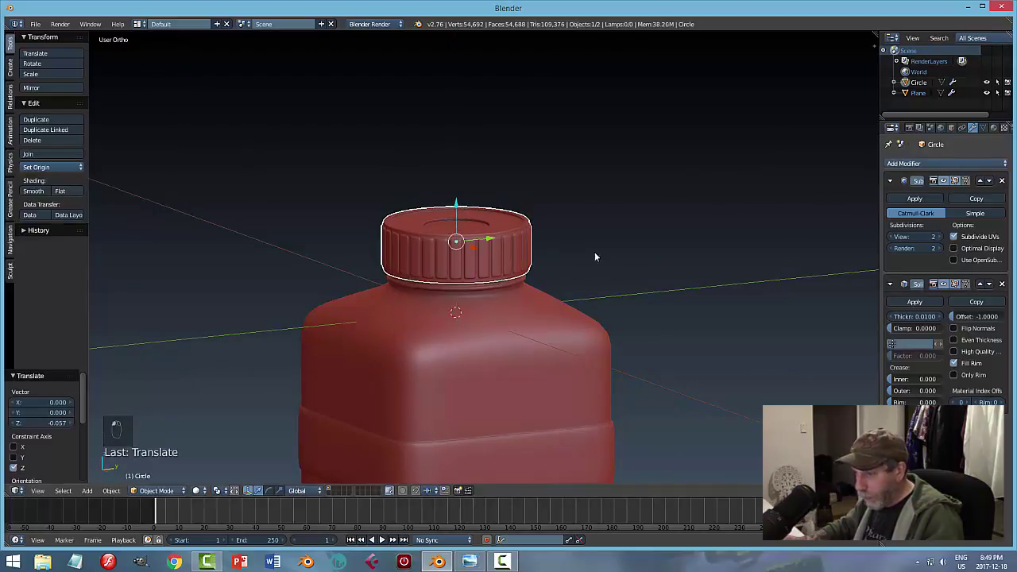
Step: Shrink the cap slightly so it fits snugly on the neck
{"action": "key", "text": "a"}
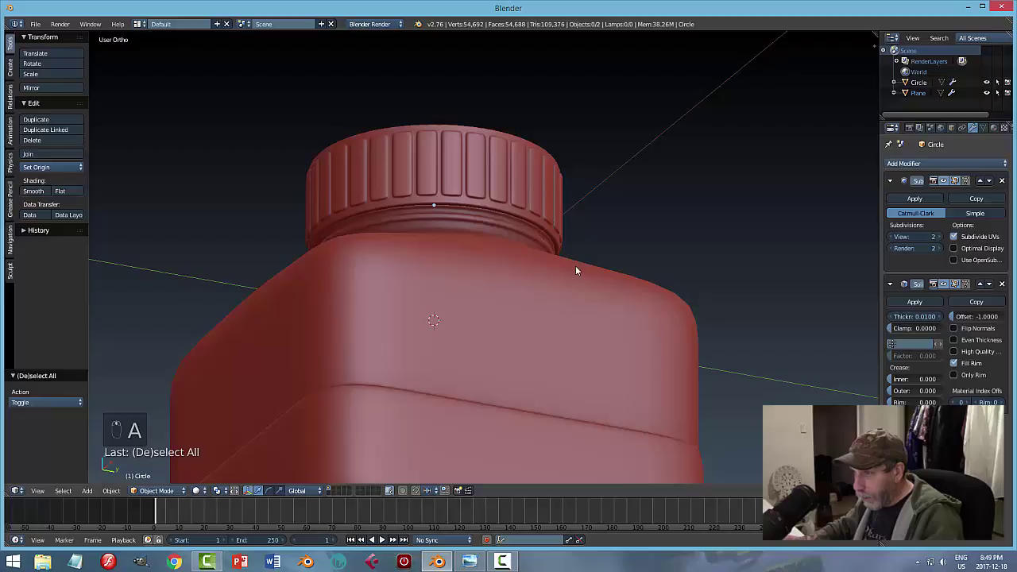
{"action": "left_click_drag", "start_coordinate": [489, 199], "coordinate": [558, 253]}
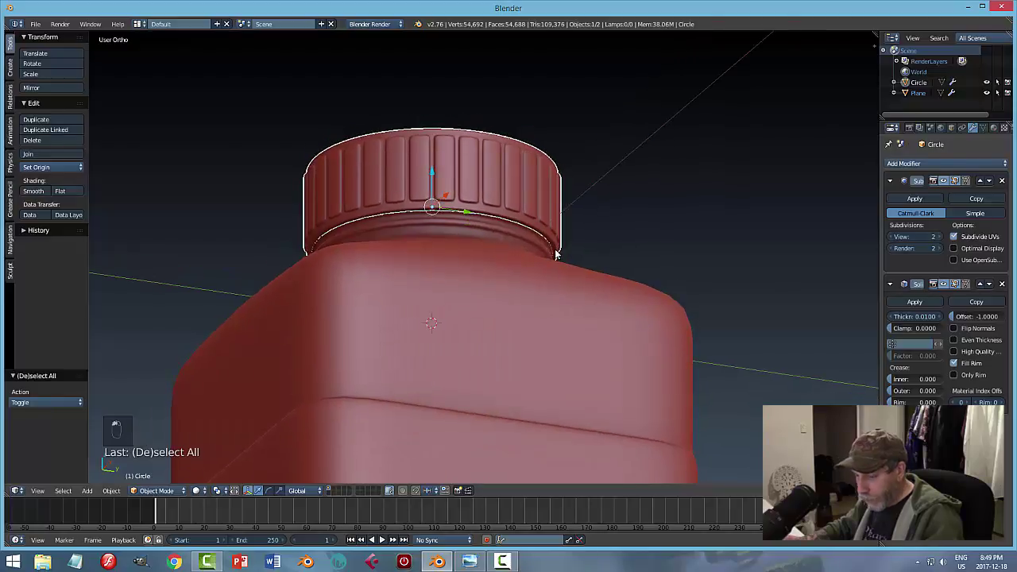
{"action": "key", "text": "s"}
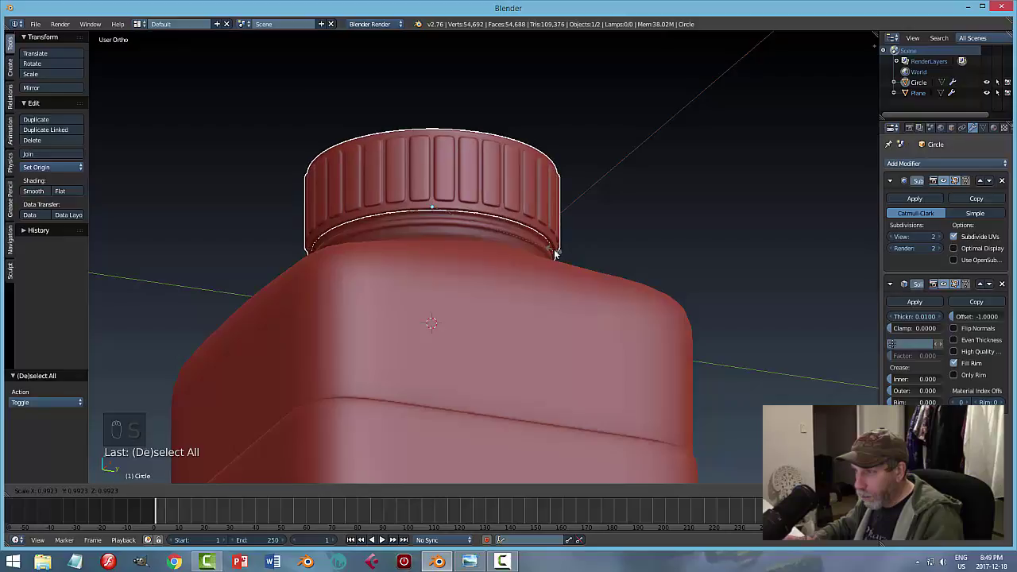
{"action": "key", "text": "a"}
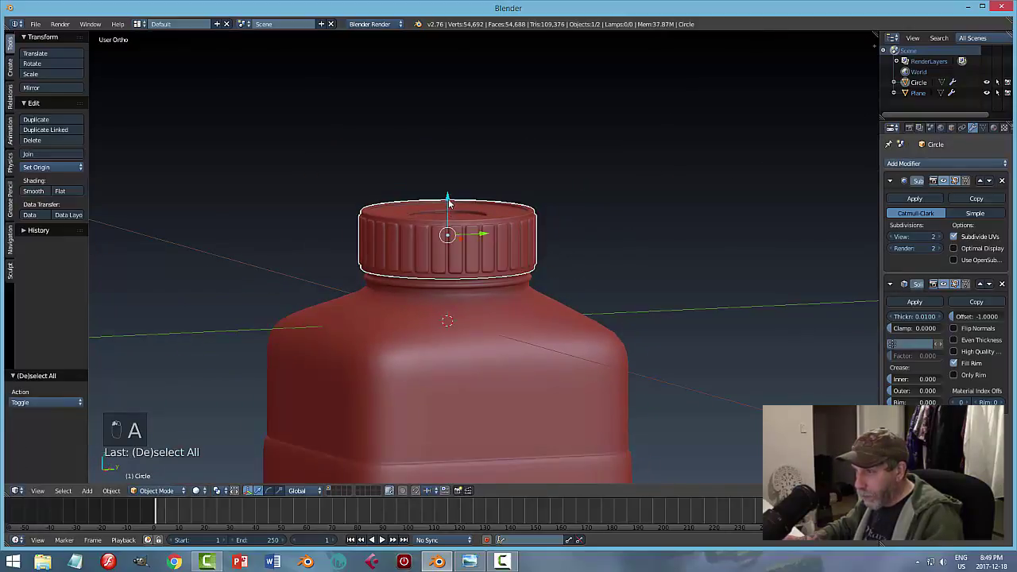
Step: Duplicate the capped jar and move the copy sideways along X
{"action": "key", "text": "a"}
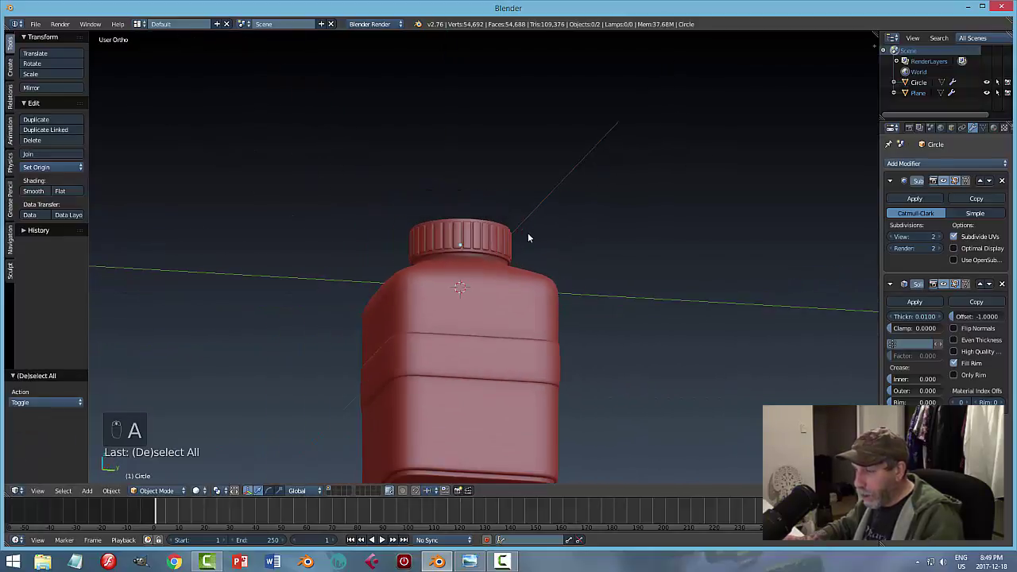
{"action": "left_click", "coordinate": [542, 341]}
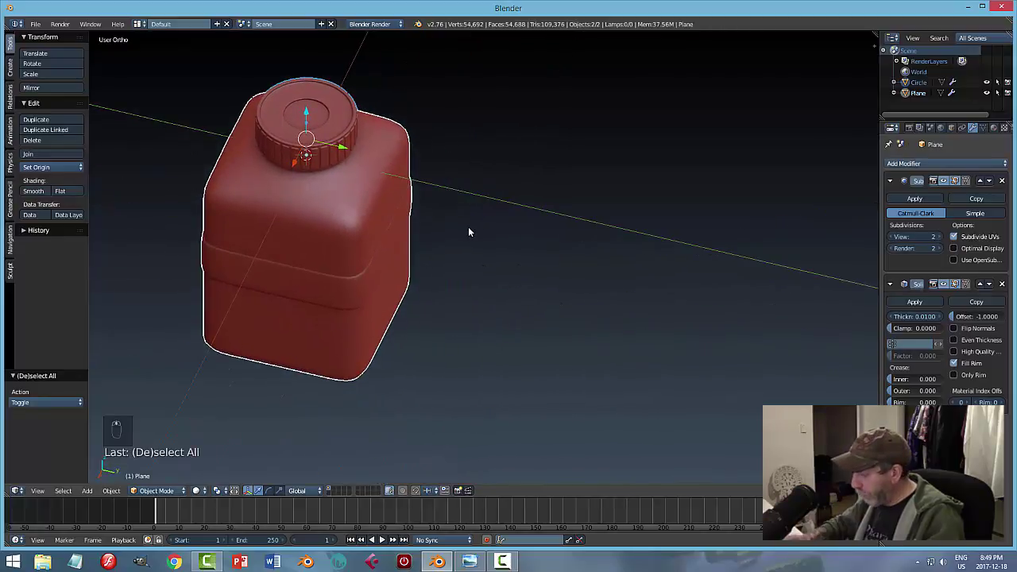
{"action": "key", "text": "KP_7"}
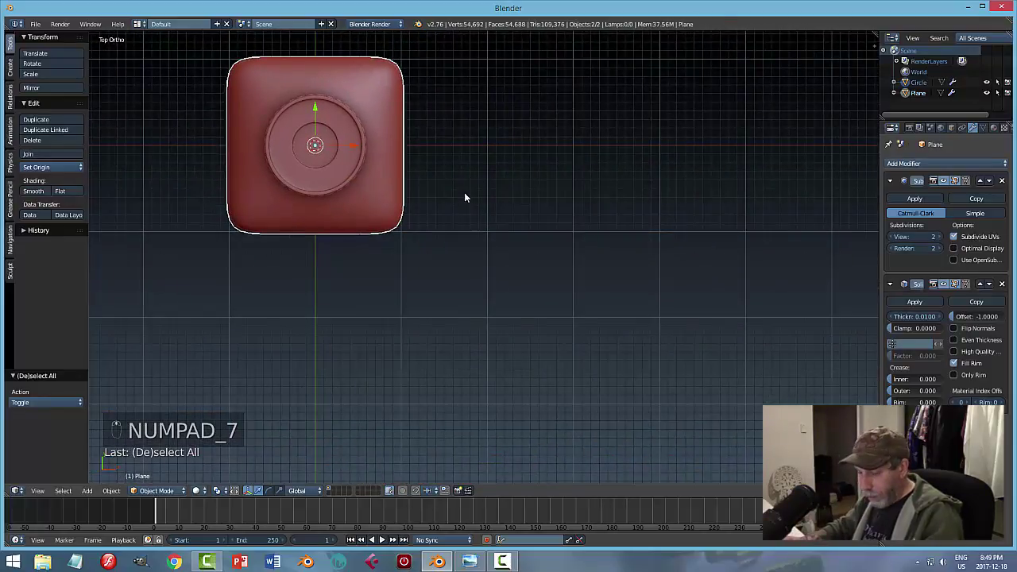
{"action": "key", "text": "shift+d"}
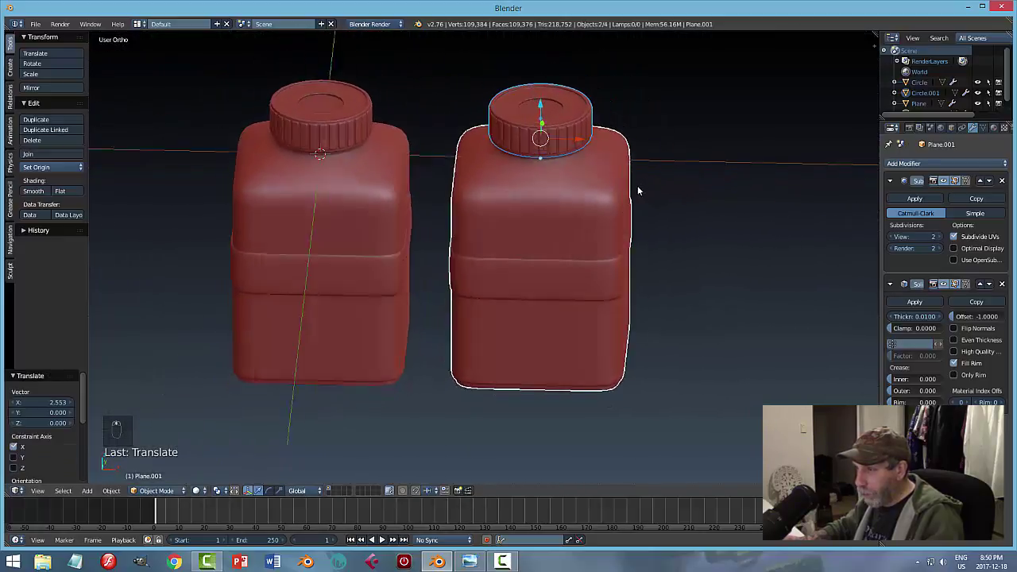
{"action": "right_click", "coordinate": [625, 150]}
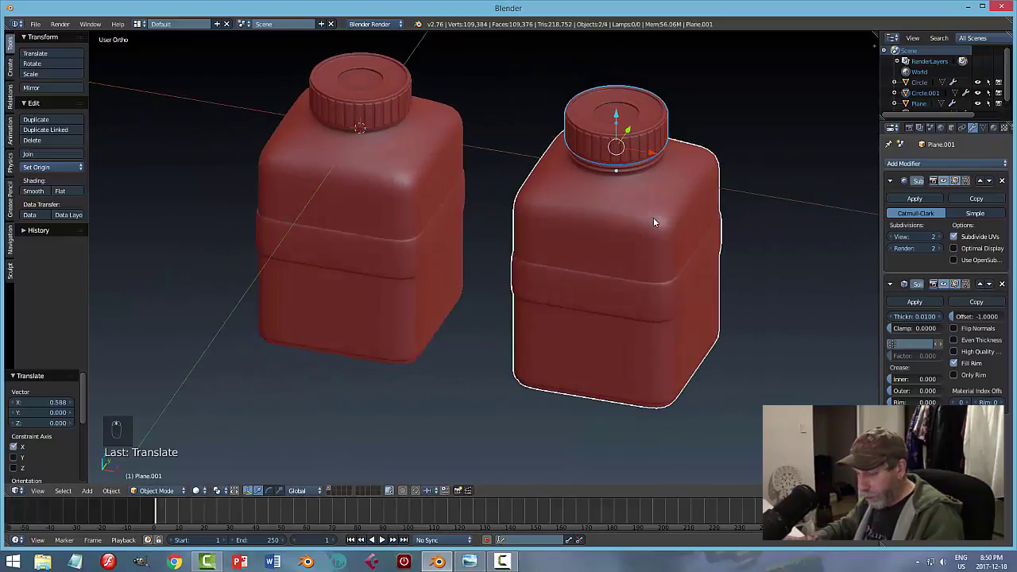
Step: Tilt the copied jar about X and set render resolution to 100%
{"action": "key", "text": "r"}
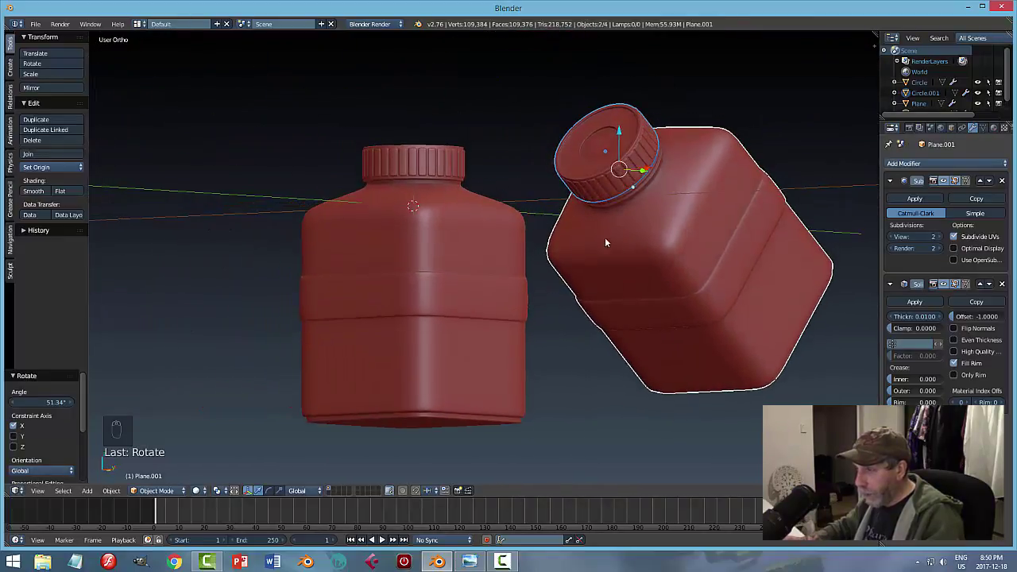
{"action": "middle_click", "coordinate": [665, 252]}
{"action": "key", "text": "a"}
{"action": "left_click_drag", "start_coordinate": [932, 192], "coordinate": [916, 130]}
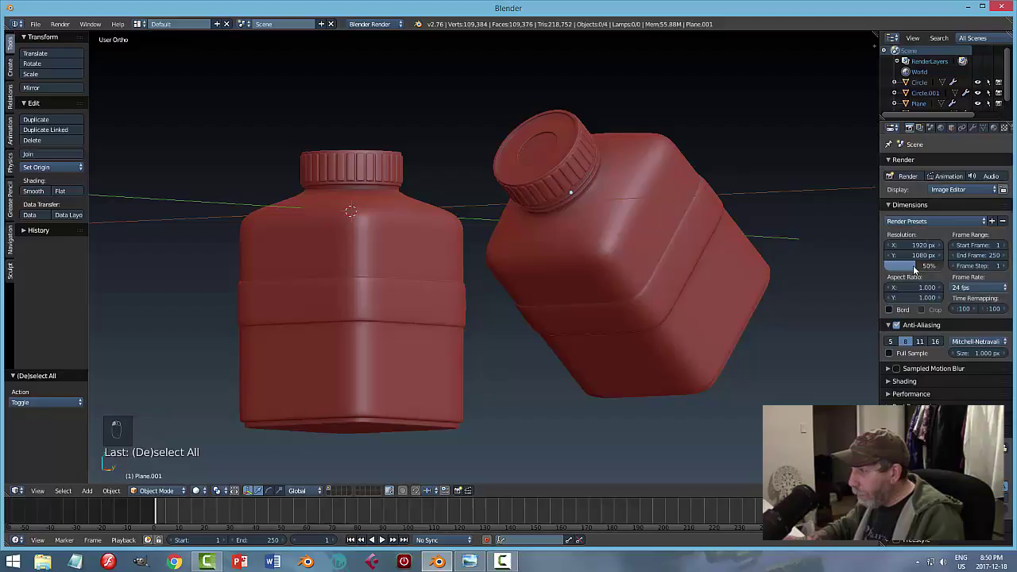